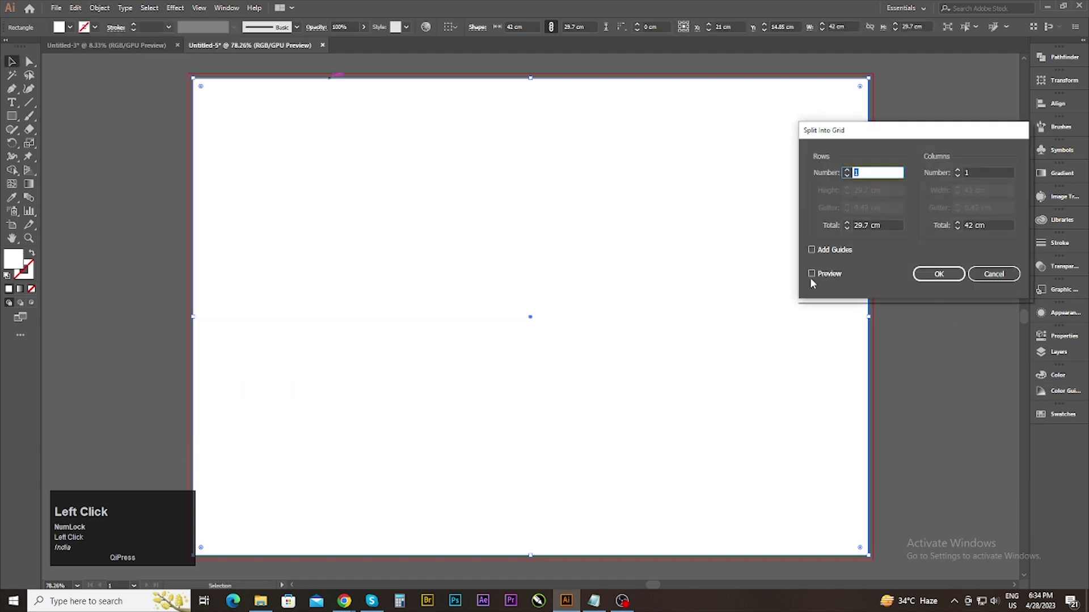
Step: Split the page rectangle into a 1-row, 2-column grid and offset the halves inward by -0.6 cm for margins
scroll(up, 3)
click(955, 280)
click(98, 9)
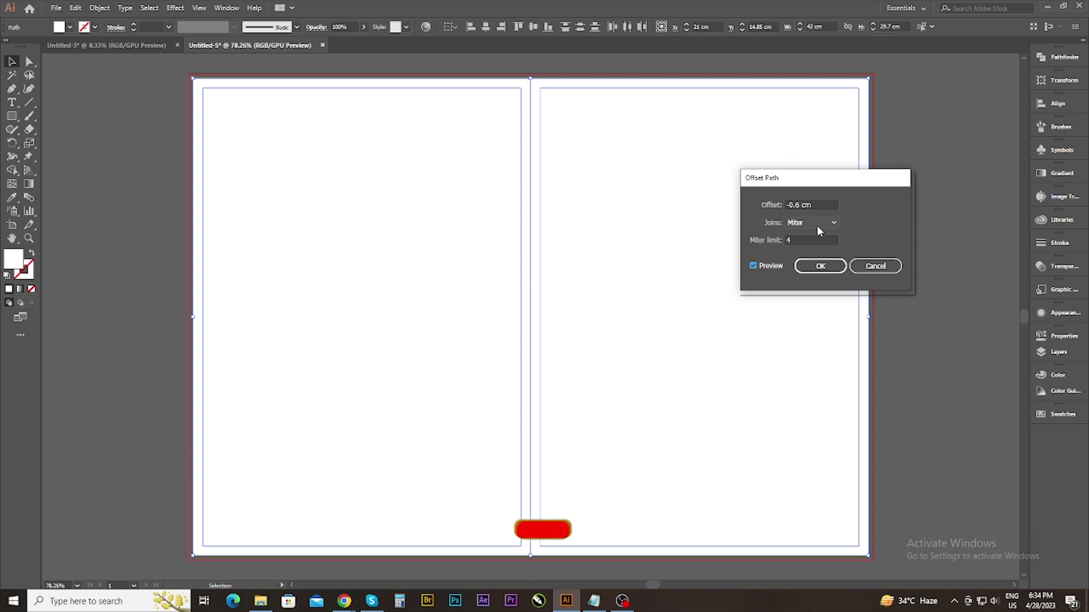
scroll(up, 3)
scroll(down, 3)
click(810, 271)
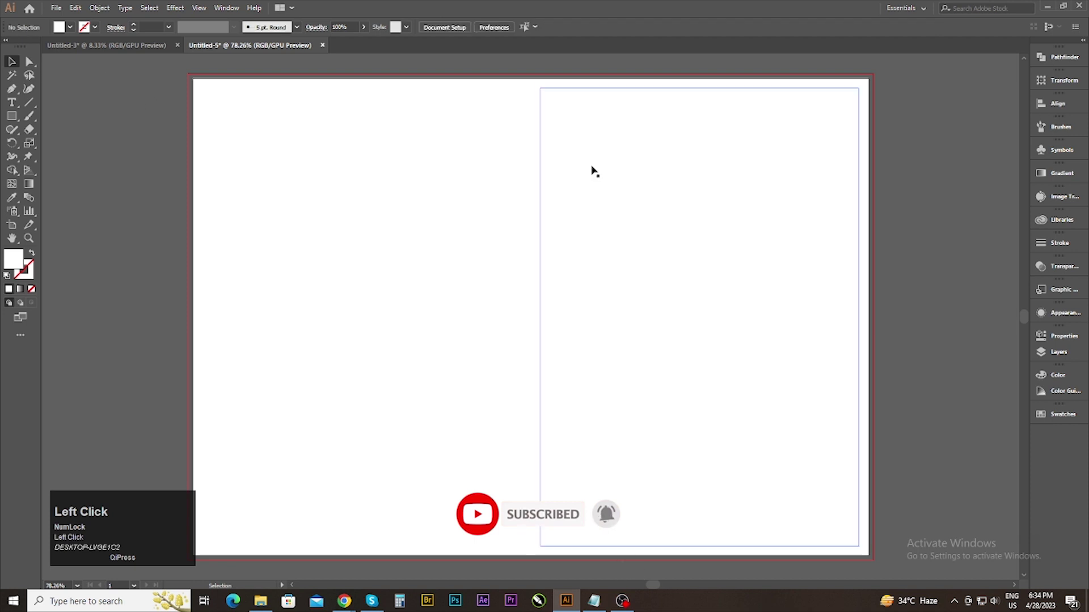
click(540, 87)
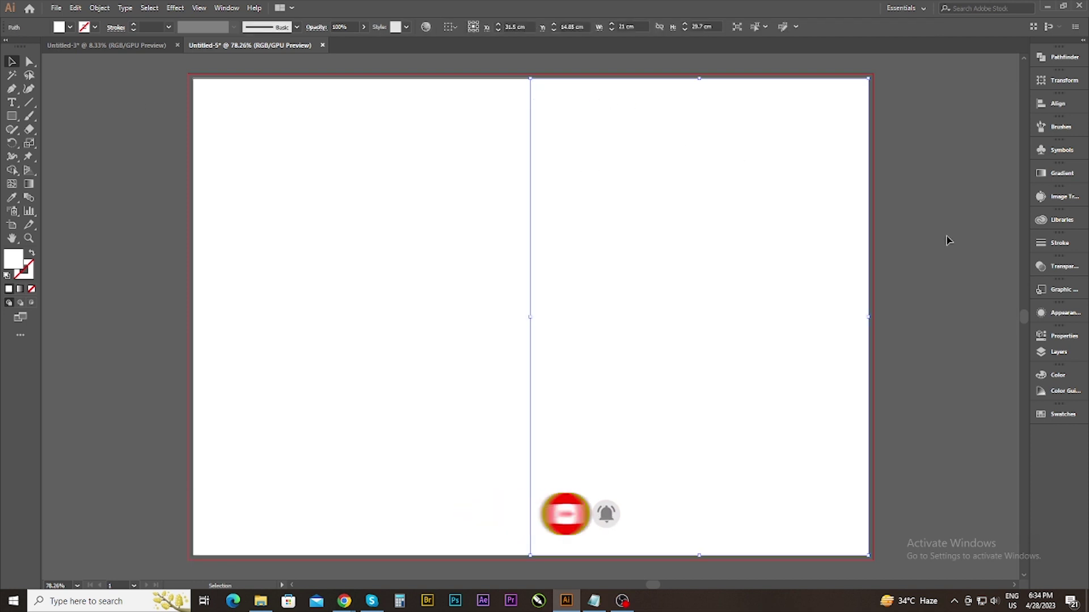
Step: Show the rulers and drag guides onto both sides of the central fold and a panel margin
click(949, 240)
key(ctrl+r)
drag(44, 176, 49, 185)
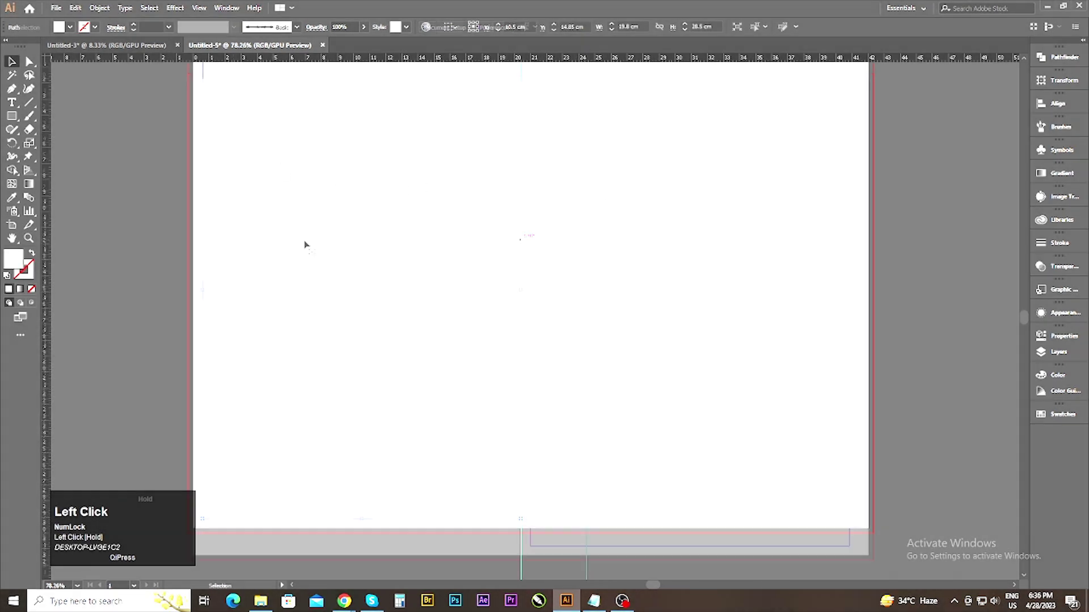
drag(47, 184, 55, 188)
drag(654, 249, 50, 236)
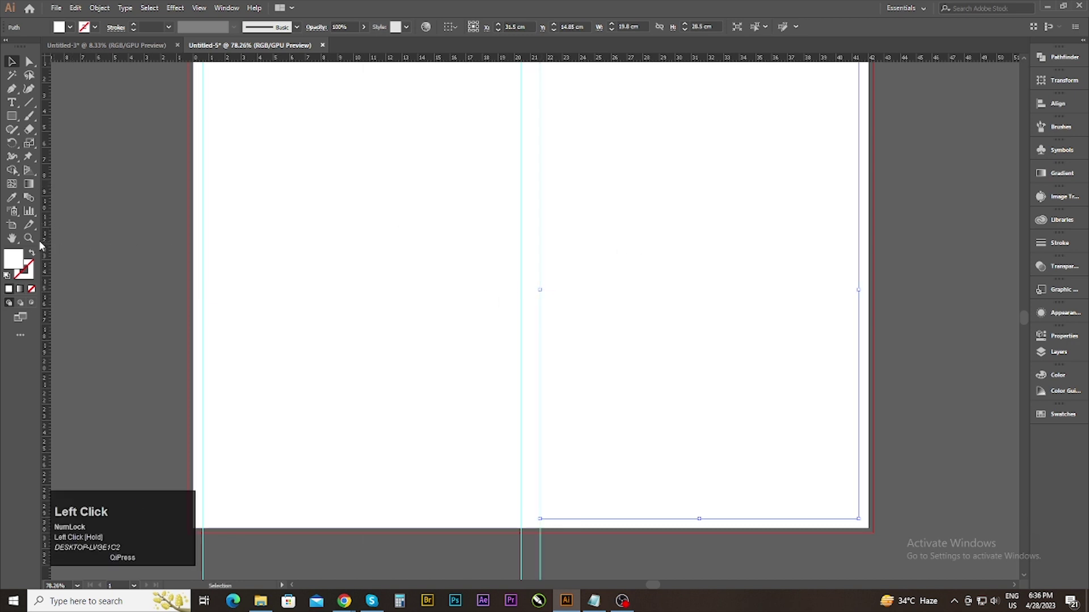
click(50, 236)
Step: Add guides along the page margins, then remove the temporary rectangle and deselect
scroll(down, 3)
scroll(up, 3)
scroll(down, 3)
scroll(up, 3)
scroll(down, 3)
drag(309, 62, 459, 500)
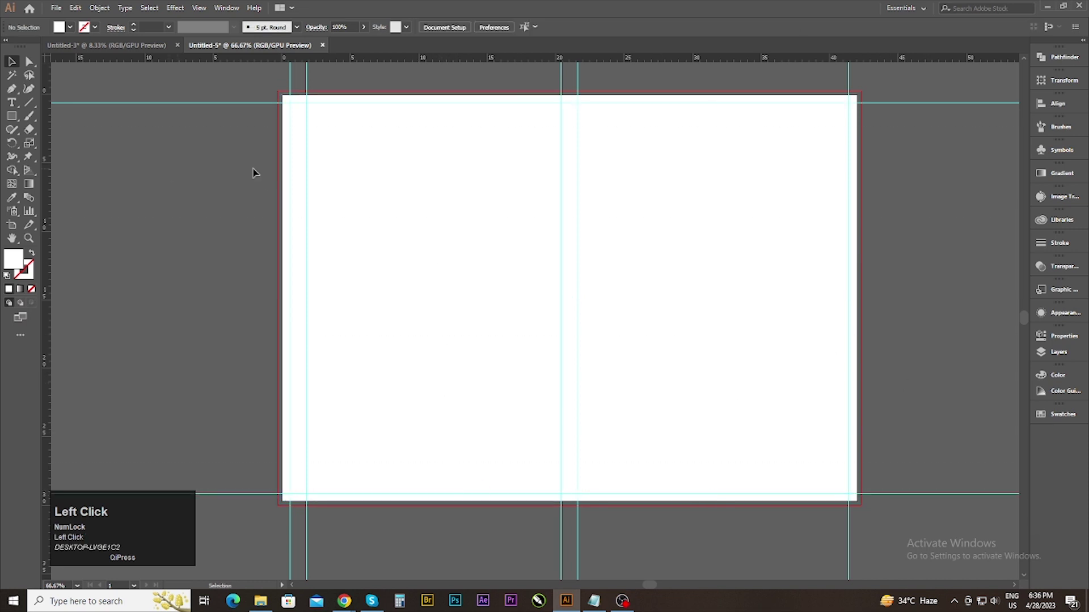
drag(571, 96, 477, 248)
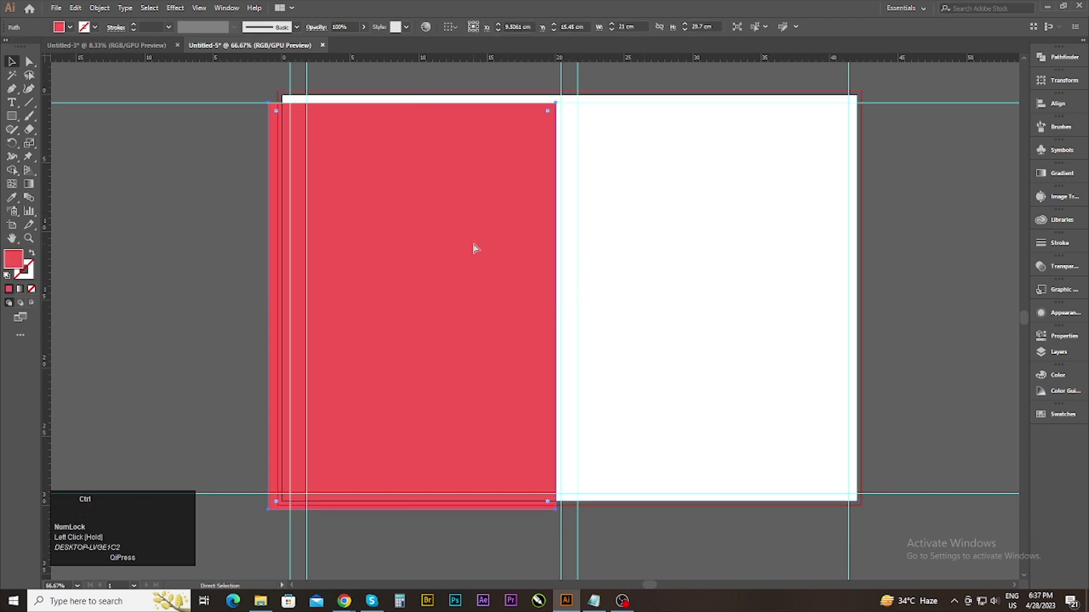
key(ctrl+z)
click(476, 247)
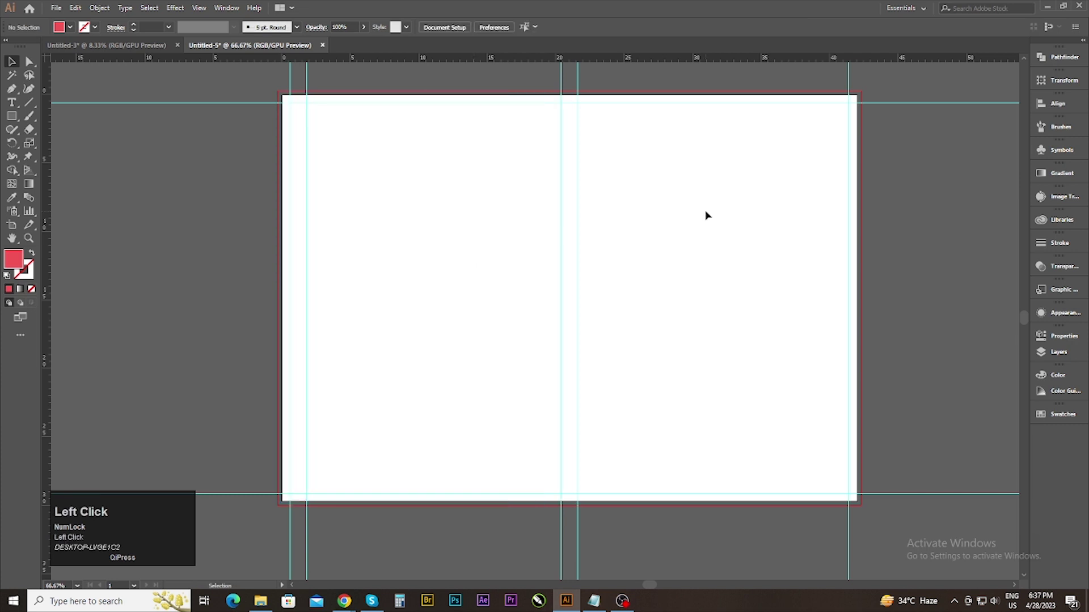
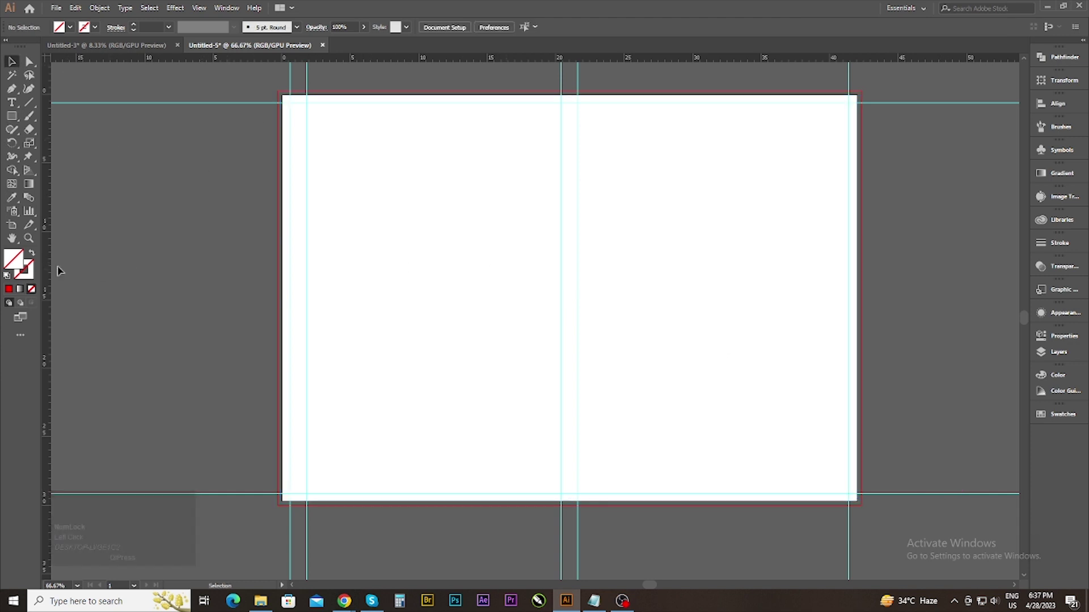
Step: Show the Layers panel and lock the white full-page background rectangle, then deselect
drag(433, 192, 1062, 409)
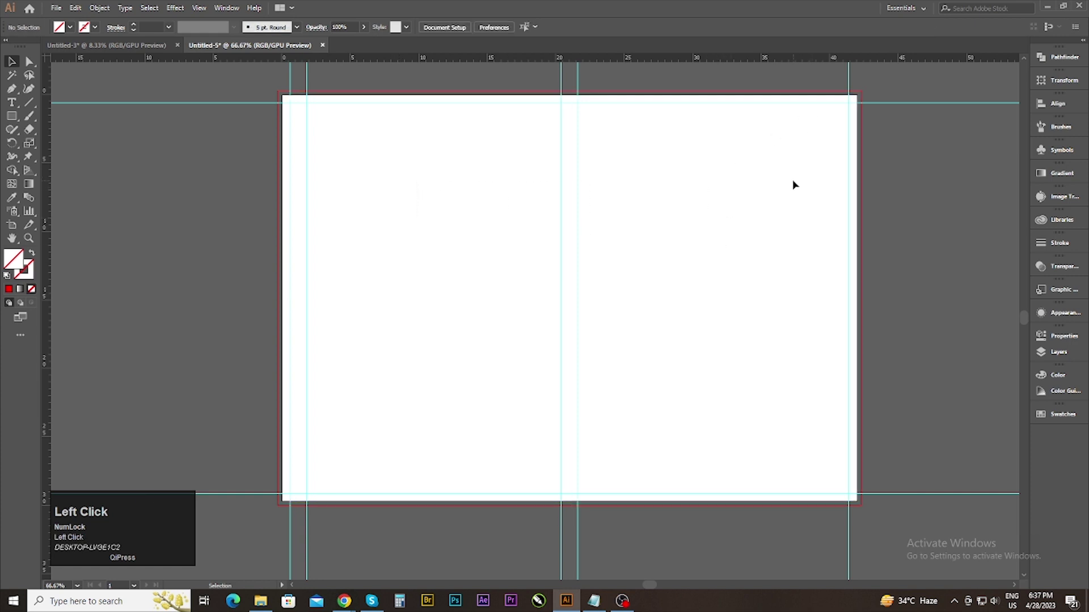
drag(1057, 357, 785, 205)
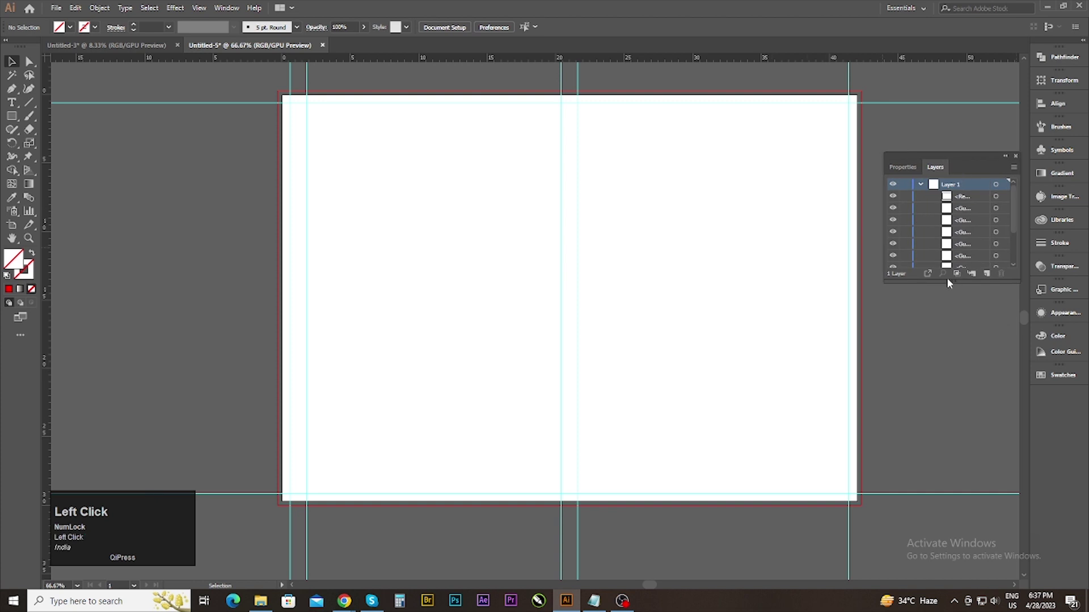
scroll(down, 3)
click(928, 199)
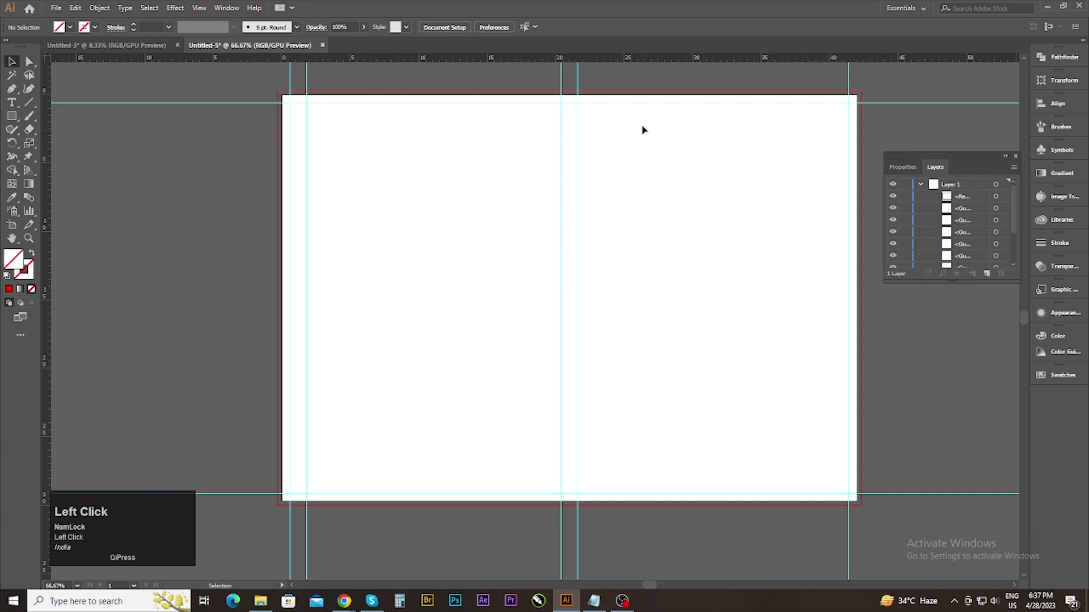
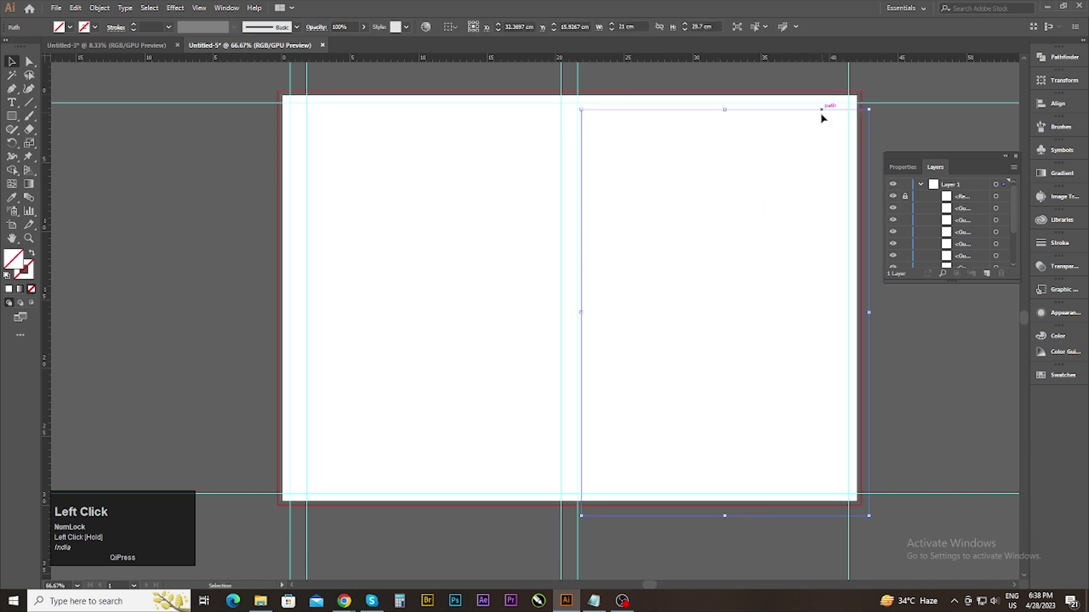
drag(555, 98, 710, 108)
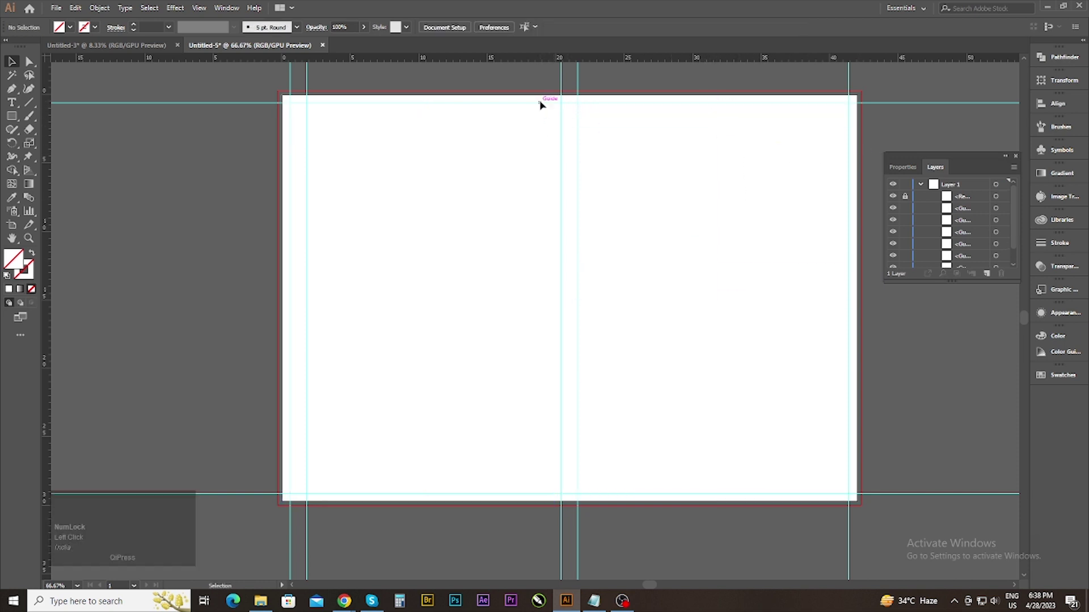
click(543, 143)
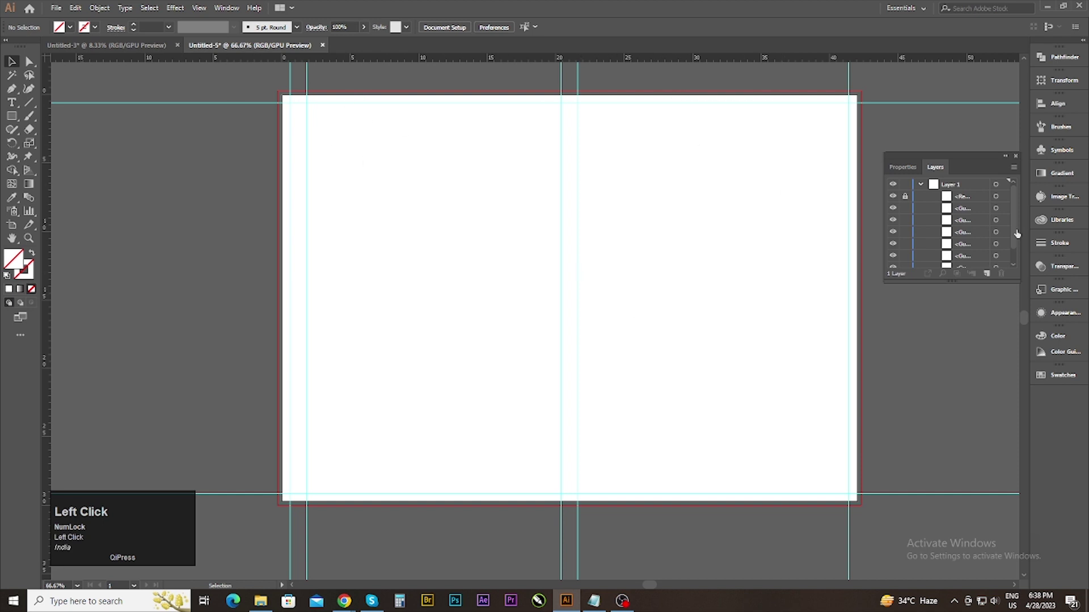
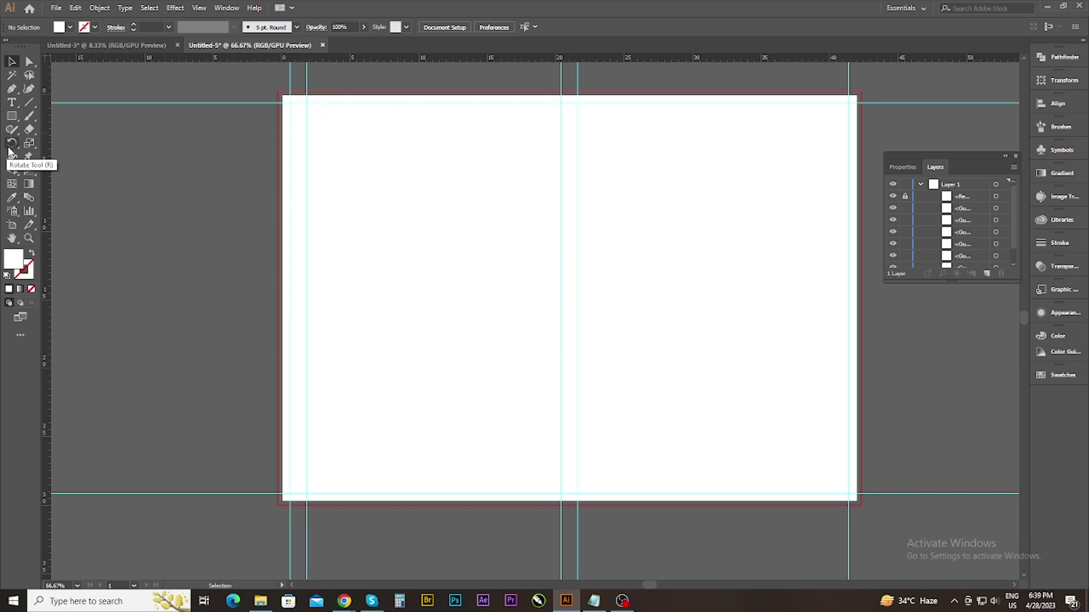
Step: Draw a four-point purple band with the Pen Tool from the top-left to the bottom-right corner
click(20, 119)
key(p)
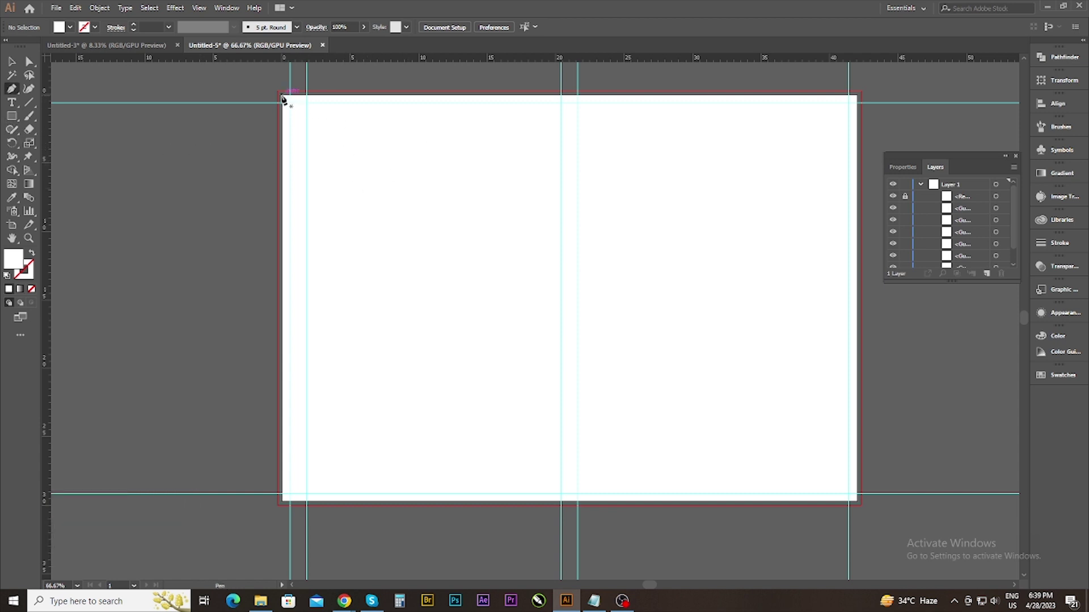
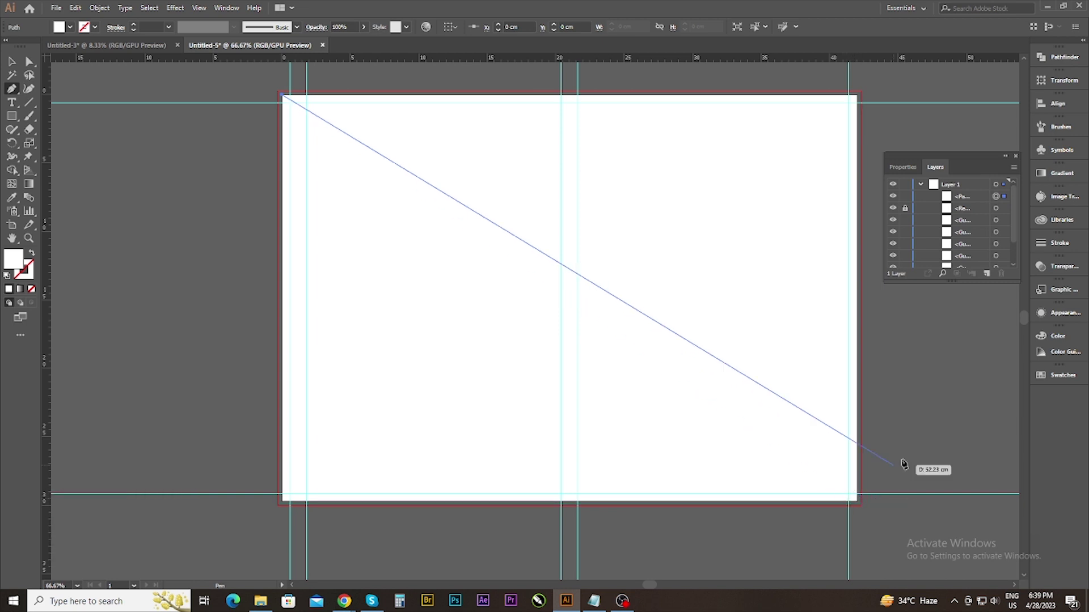
click(991, 278)
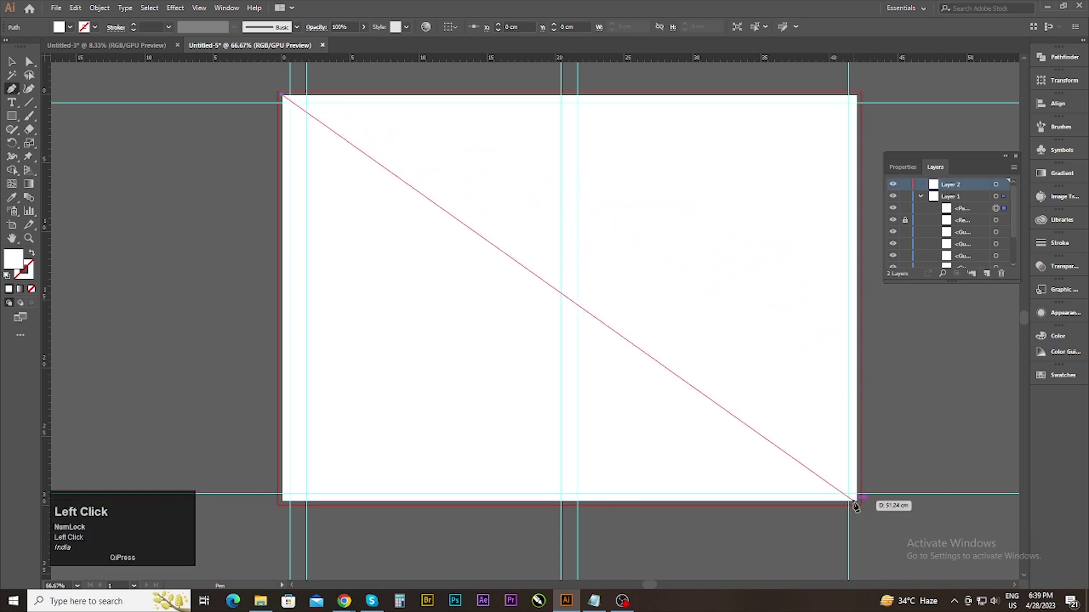
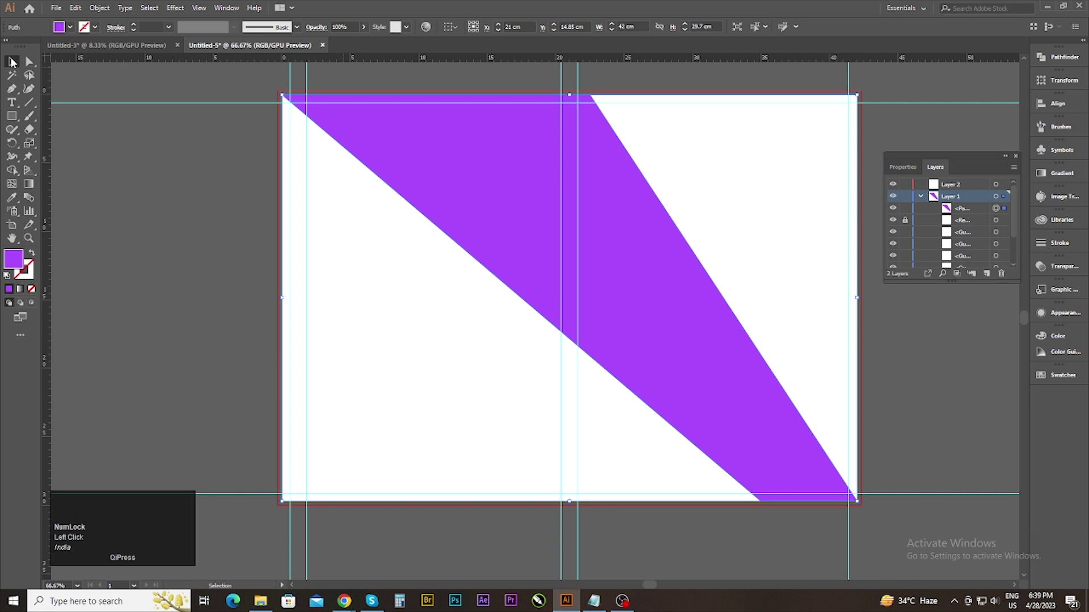
click(14, 62)
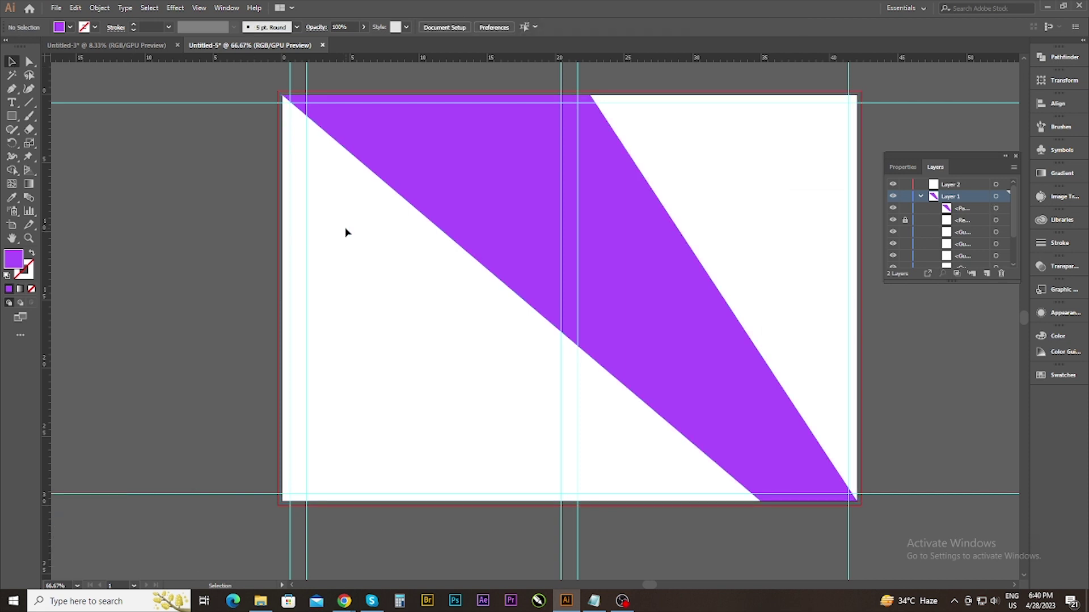
Step: Tint the background lavender, draw a purple circle, lock the band, and move the circle over it
click(578, 220)
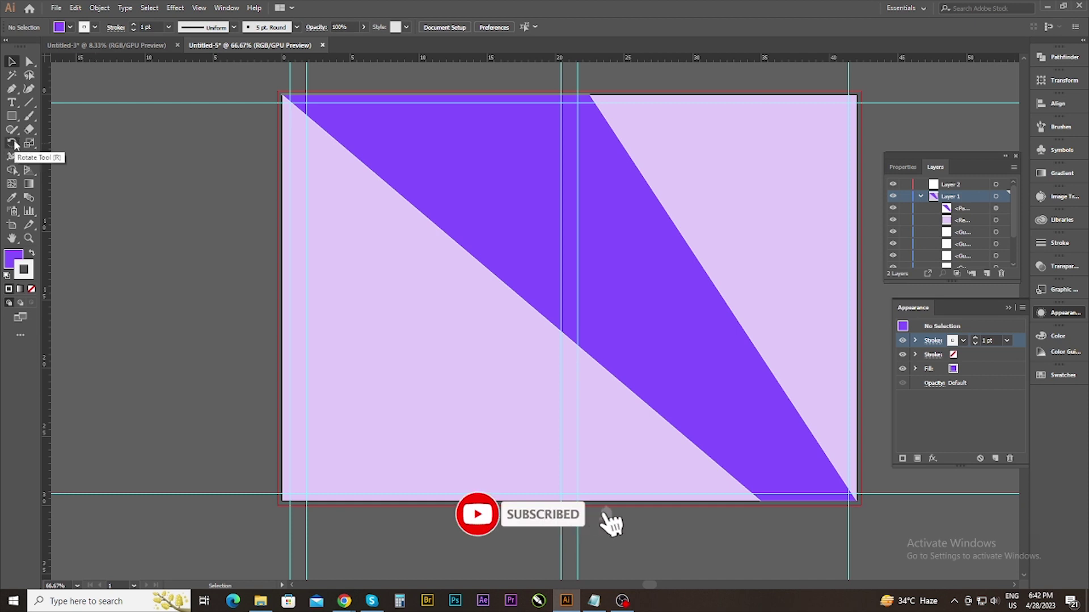
right_click(21, 121)
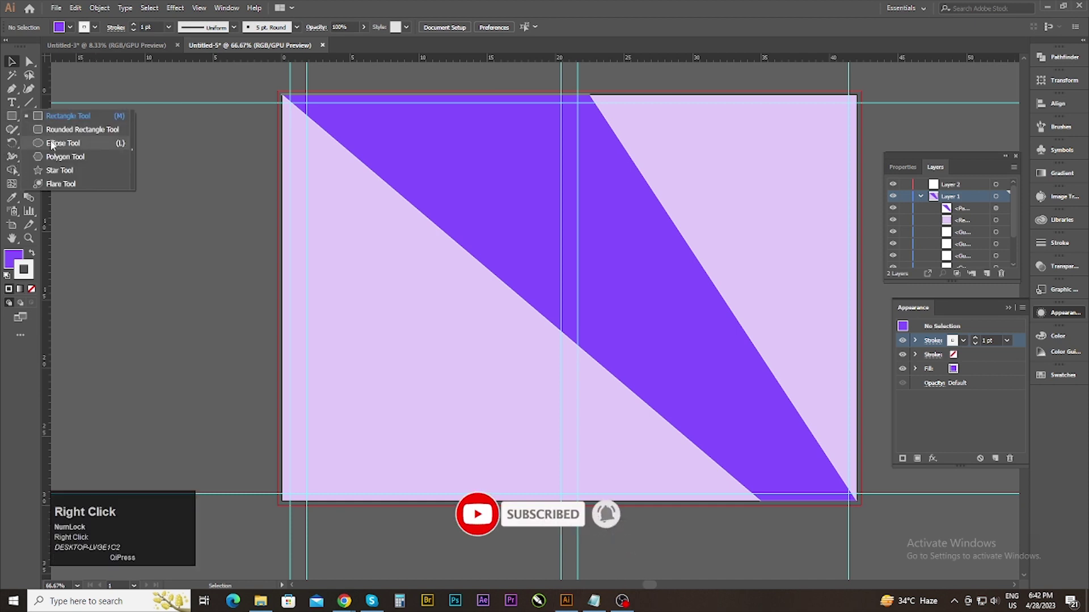
drag(55, 142, 35, 65)
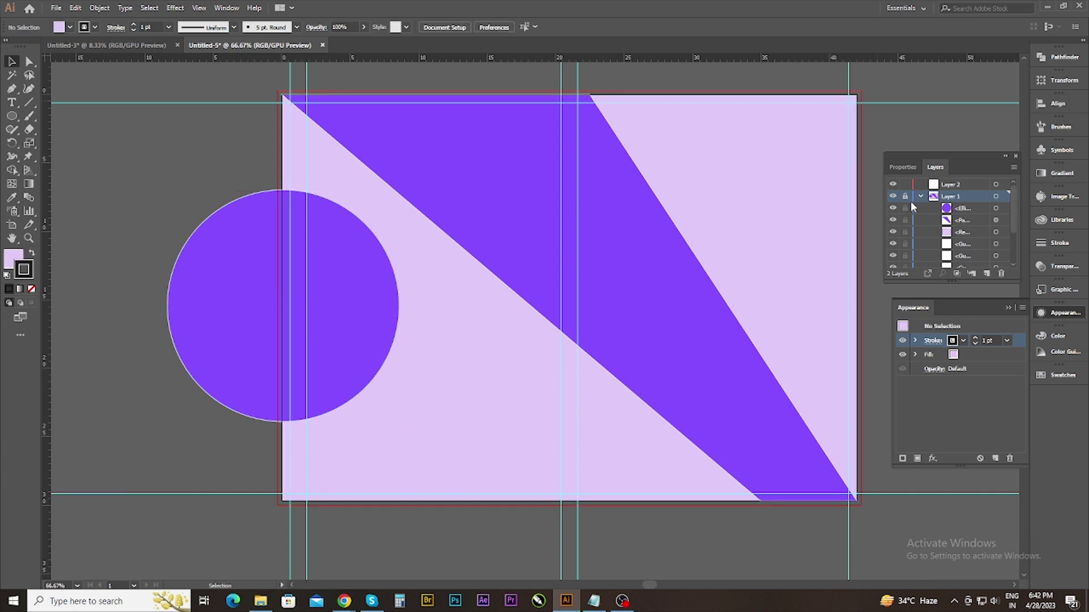
click(499, 343)
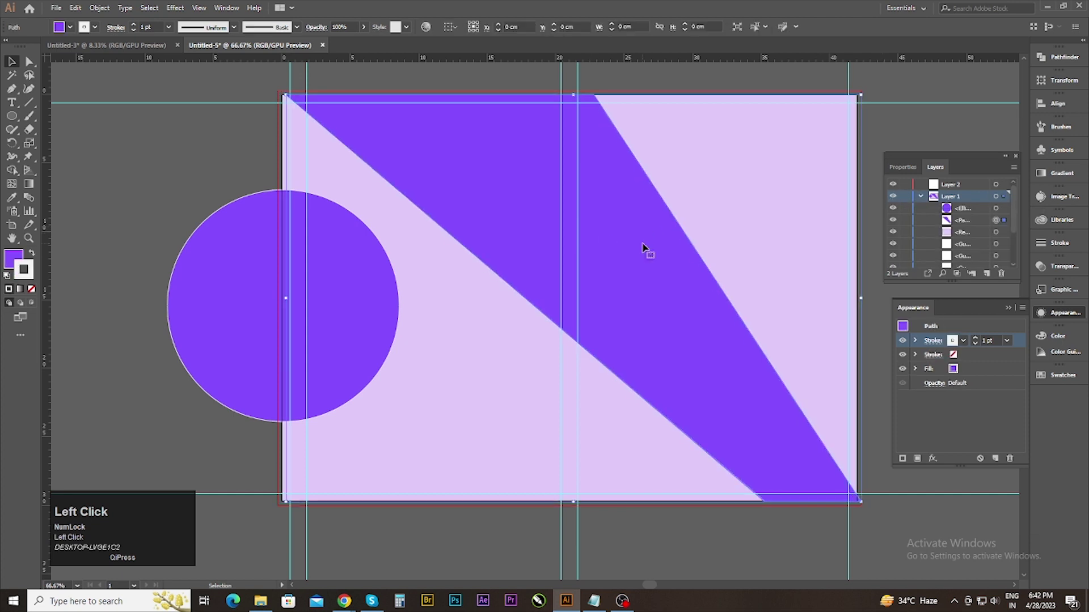
key(ctrl+z)
click(942, 275)
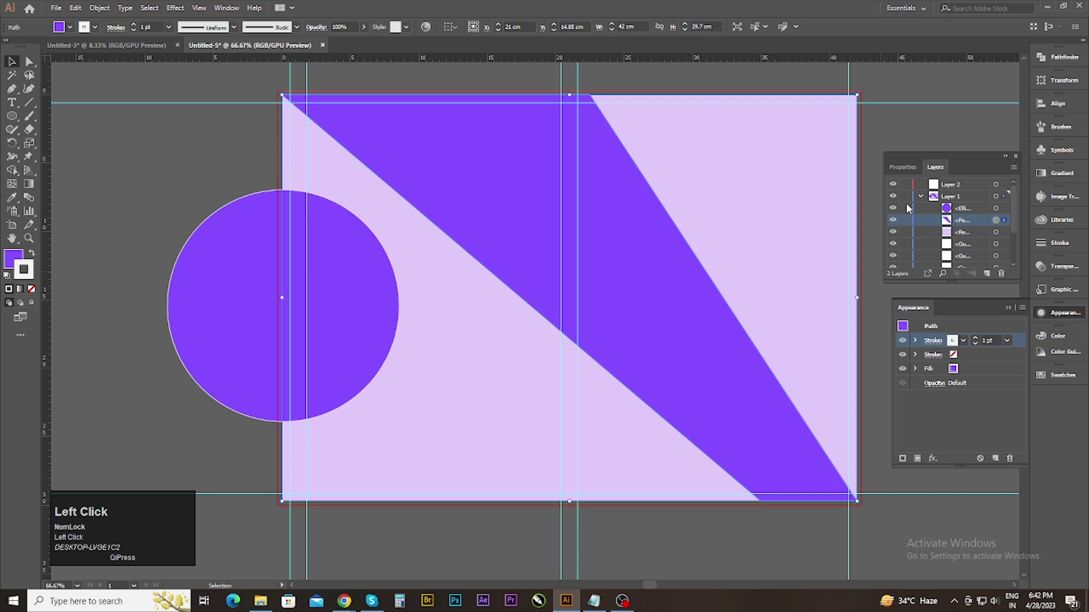
drag(809, 232, 14, 256)
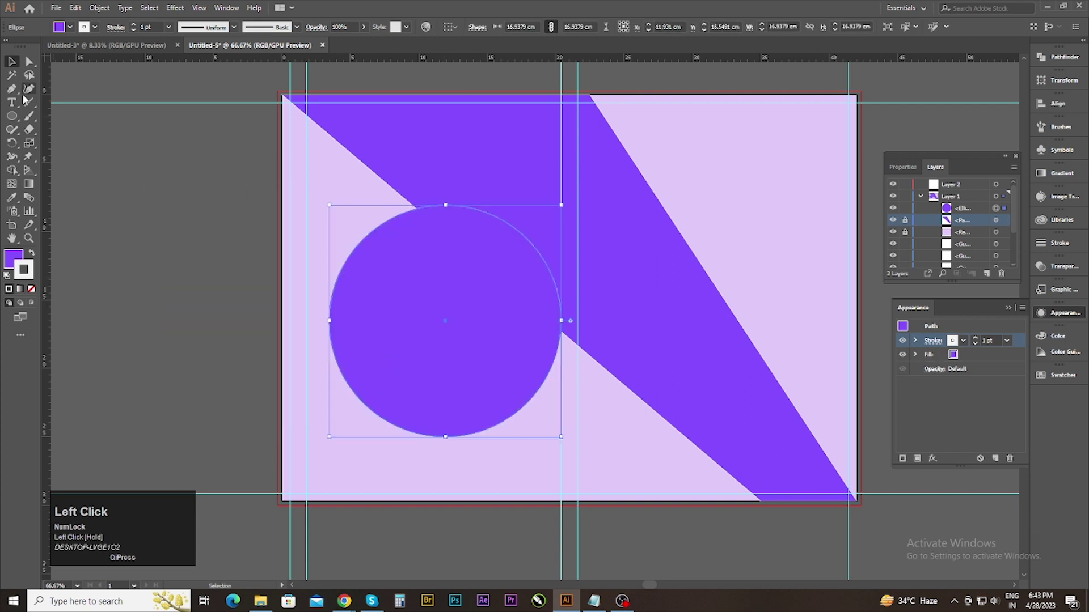
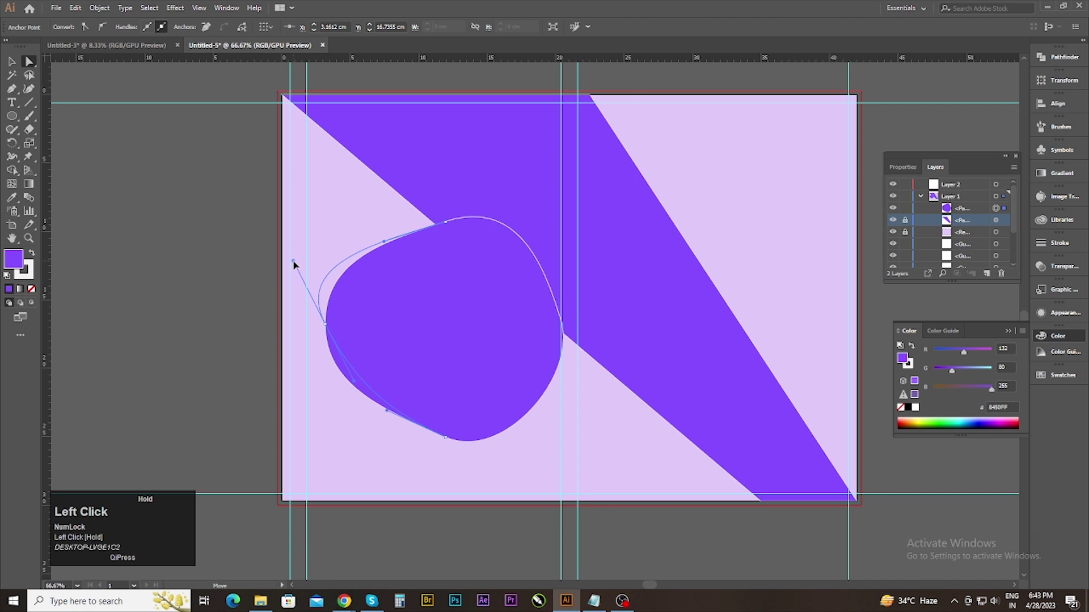
Step: Adjust the circle's anchor points with Direct Selection into a smaller rounded organic blob
click(340, 326)
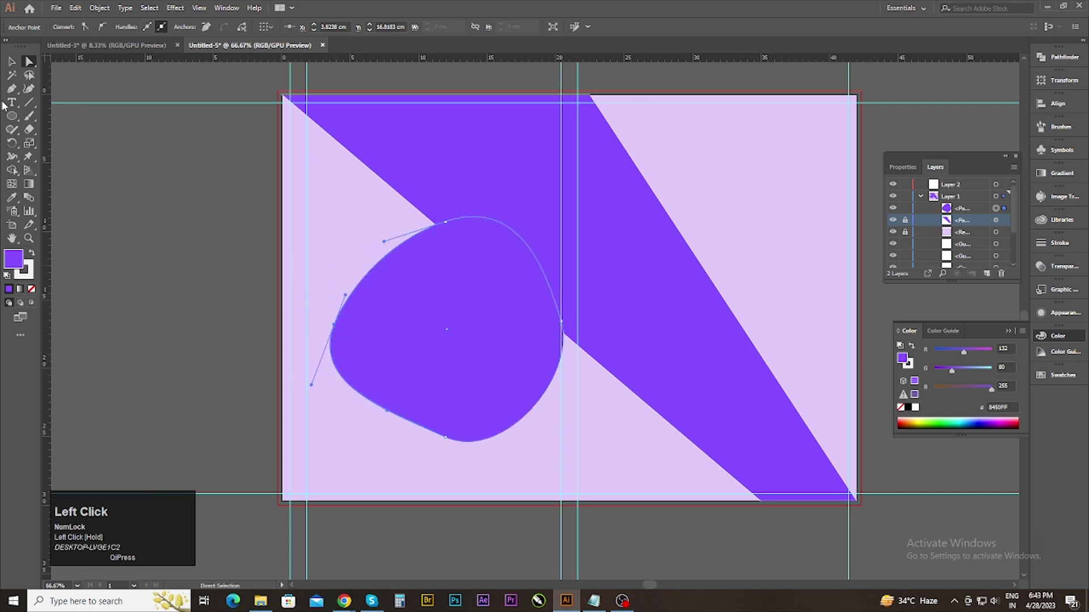
click(665, 321)
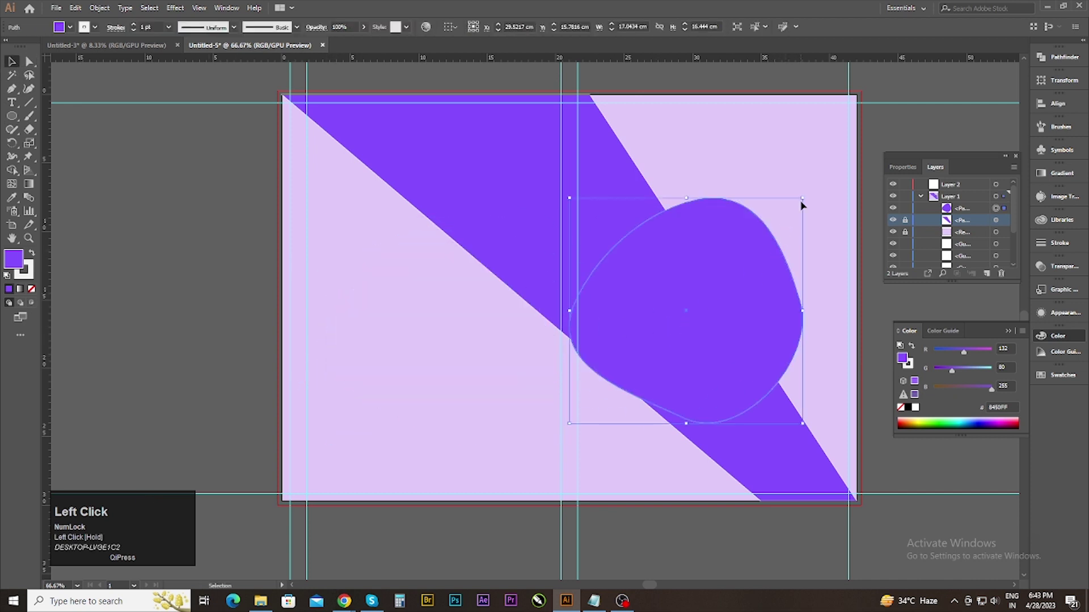
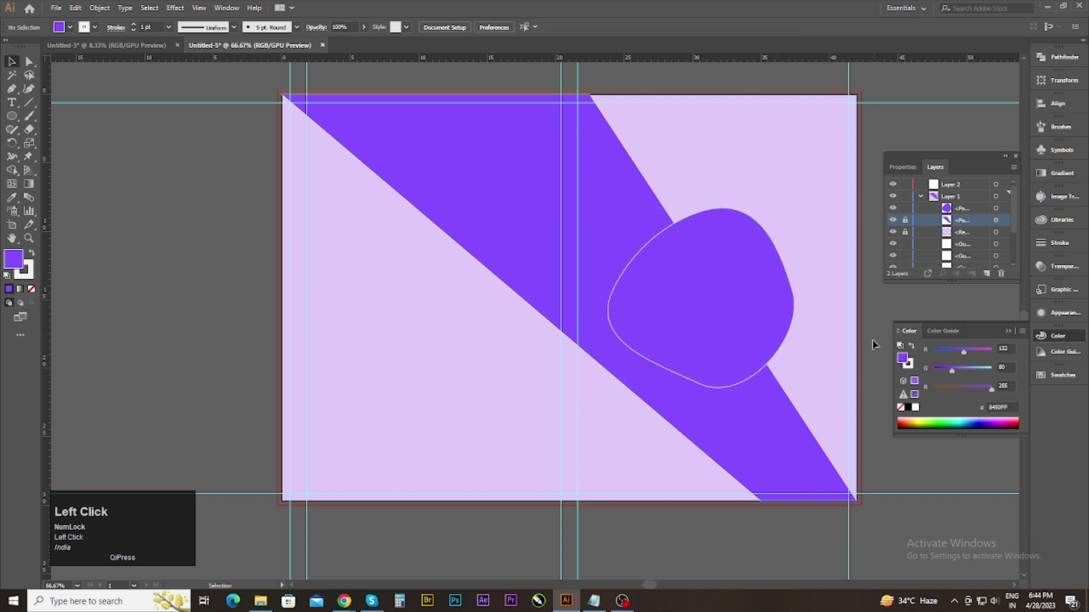
click(736, 317)
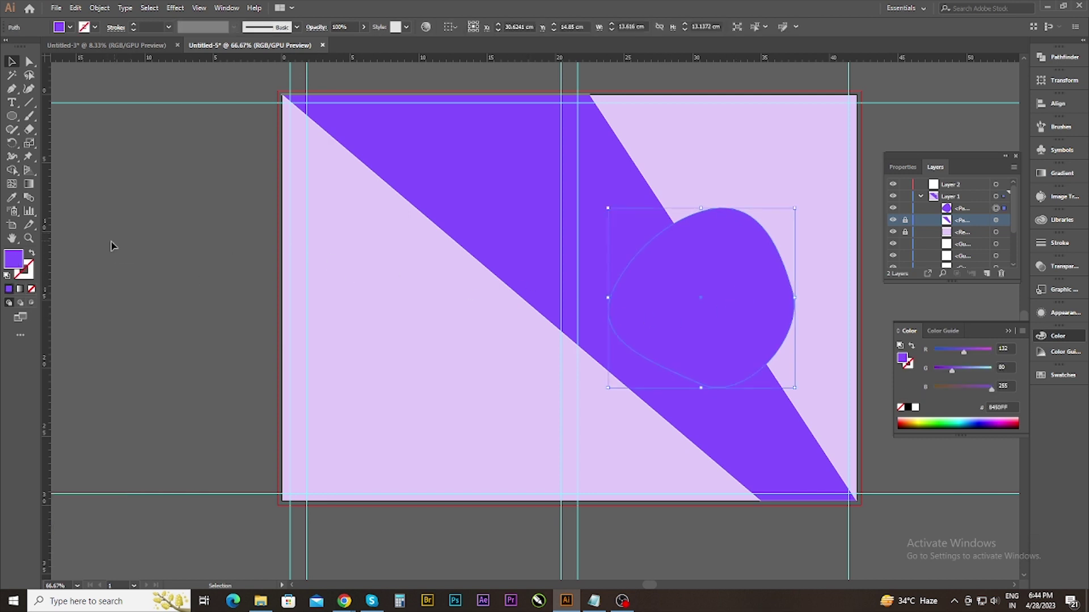
Step: Copy the arms-raised photo from Untitled-3 into the flyer and place it beneath the purple blob
click(142, 52)
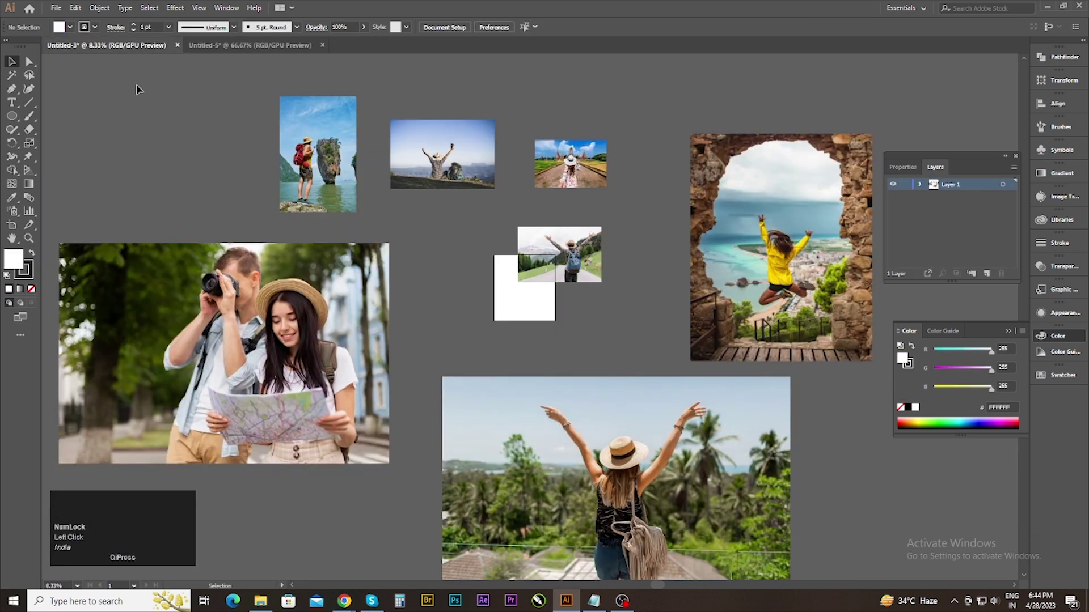
drag(618, 442, 189, 33)
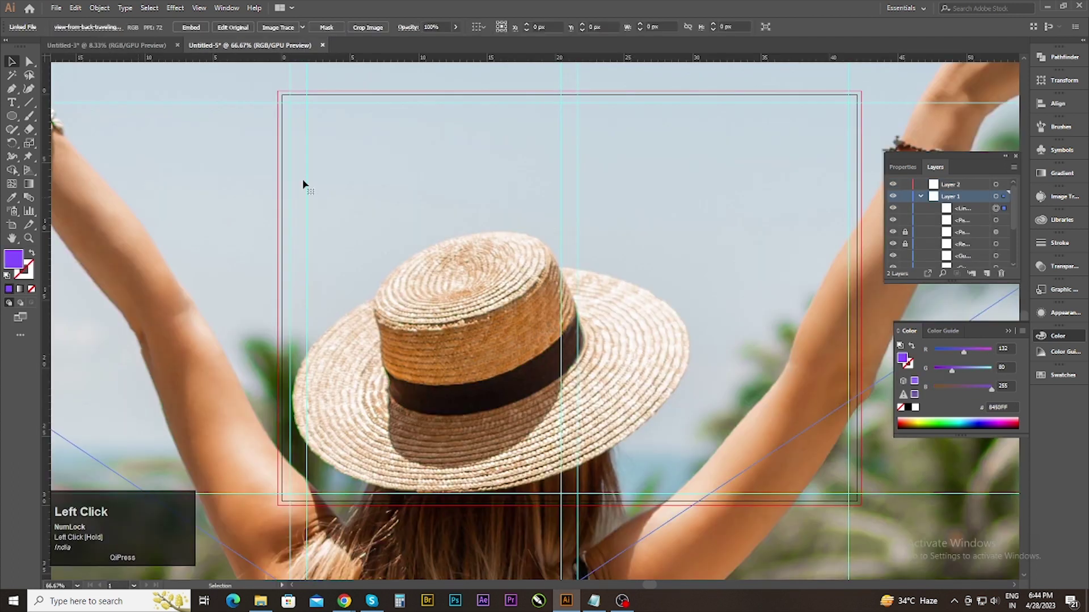
scroll(down, 3)
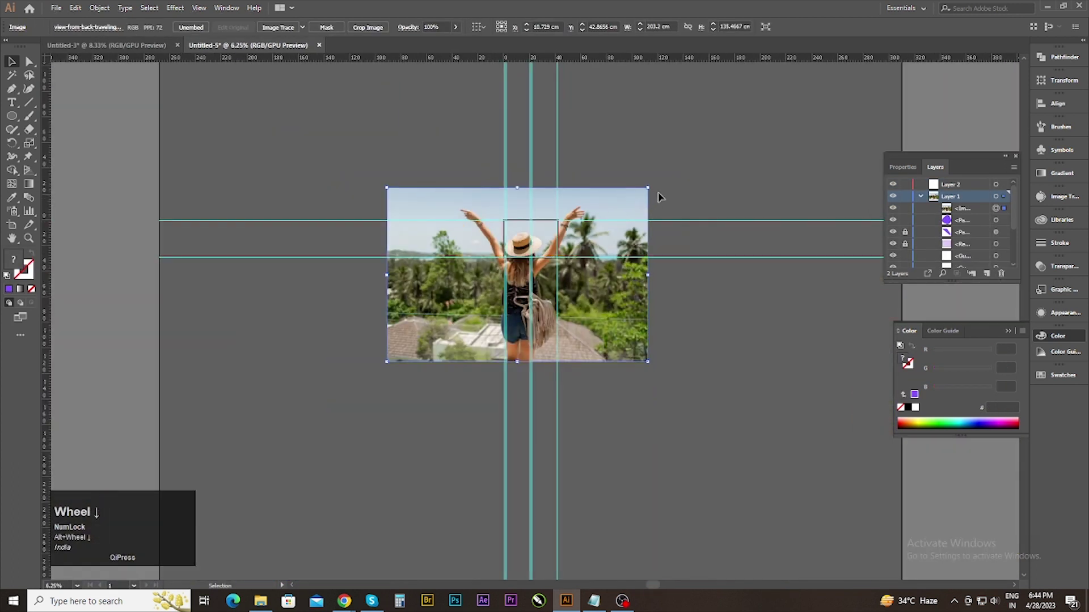
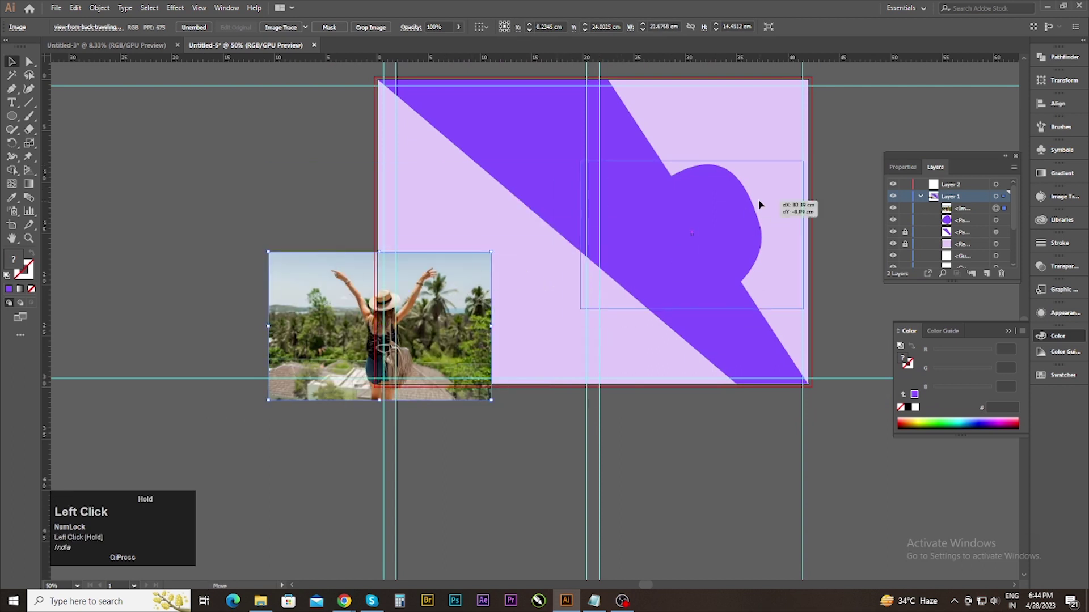
key(ctrl+[)
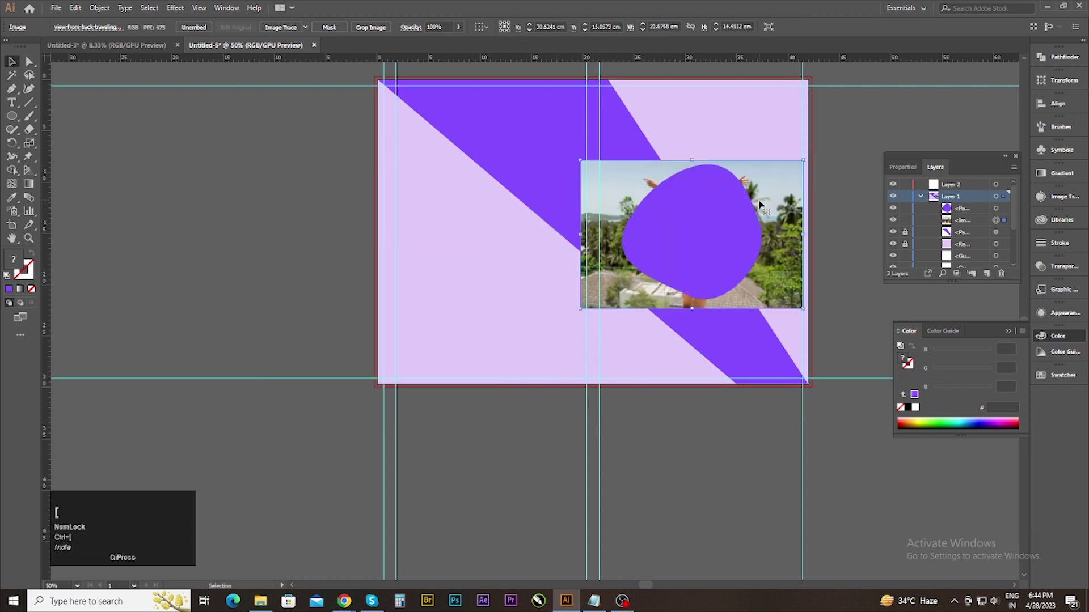
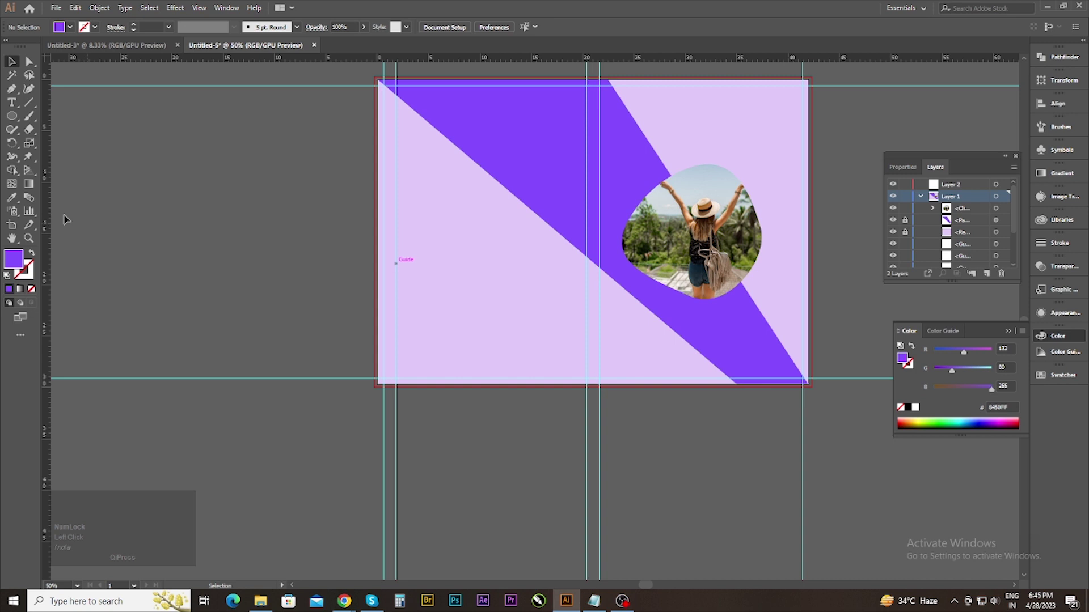
Step: Draw an ellipse, reshape it into a white organic frame and send it behind the clipped photo
drag(20, 120, 19, 259)
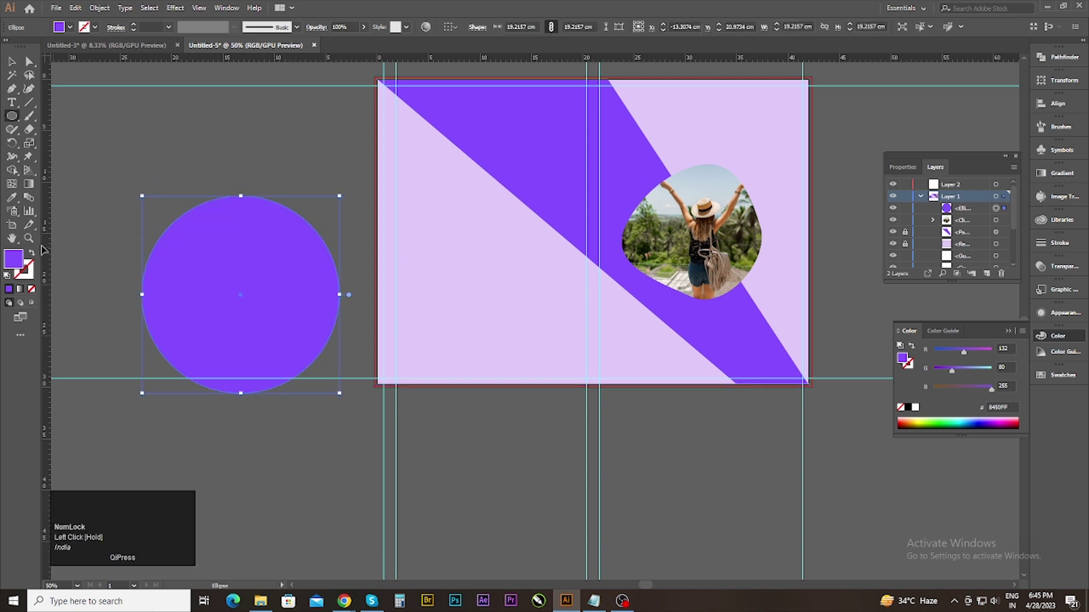
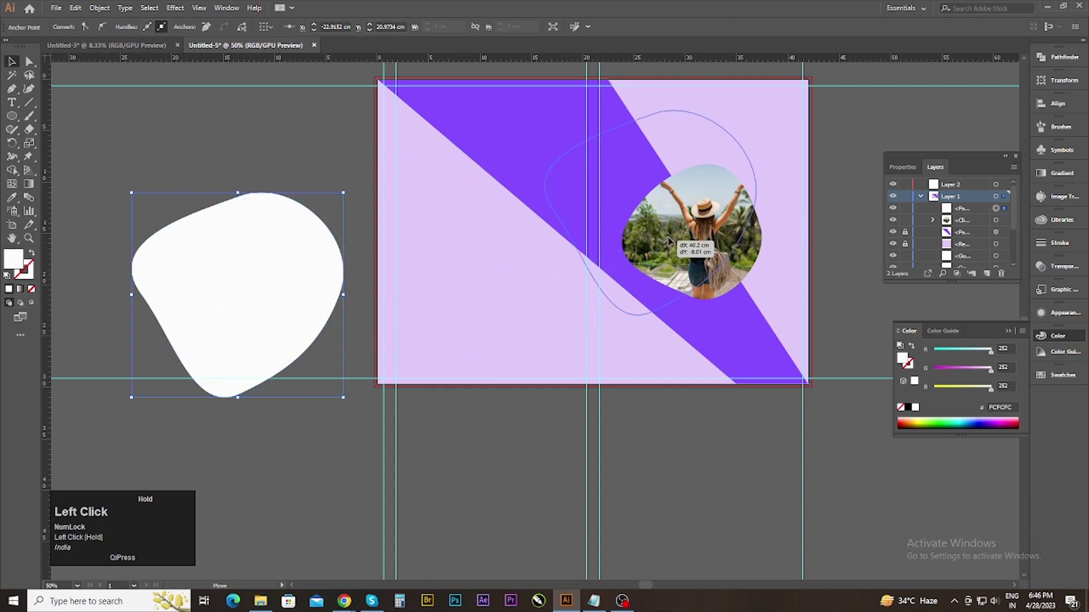
key(ctrl+[)
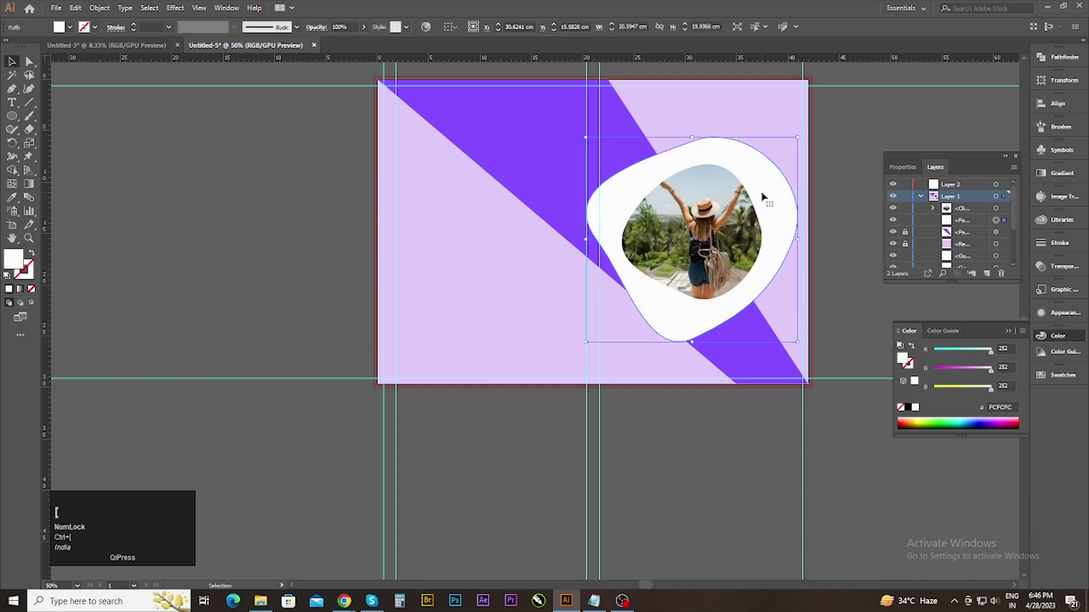
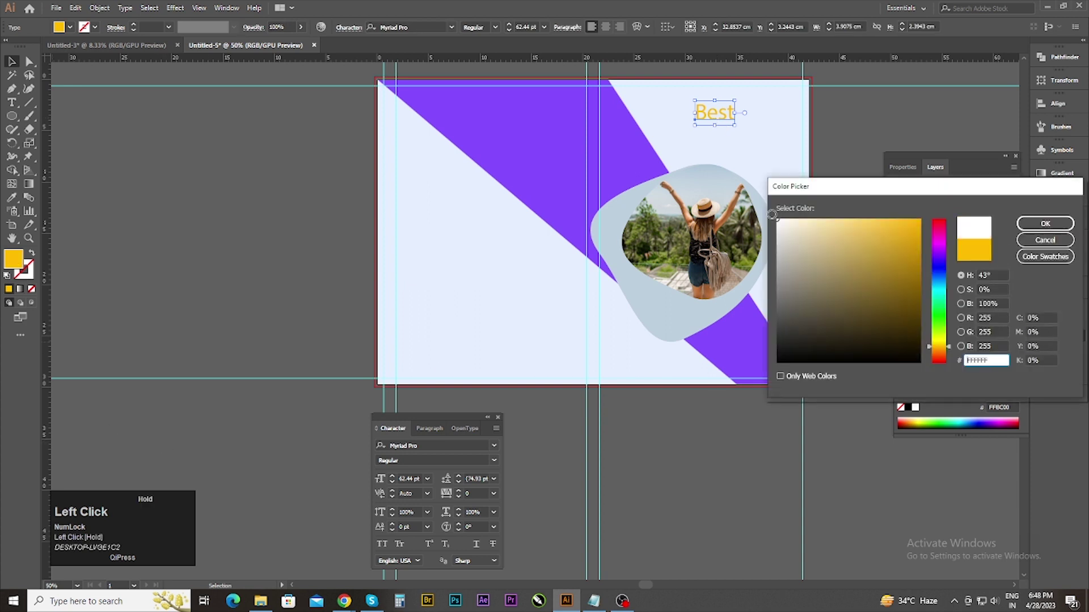
Step: Fill the word Best magenta and browse the Character font list toward a serif typeface
click(739, 107)
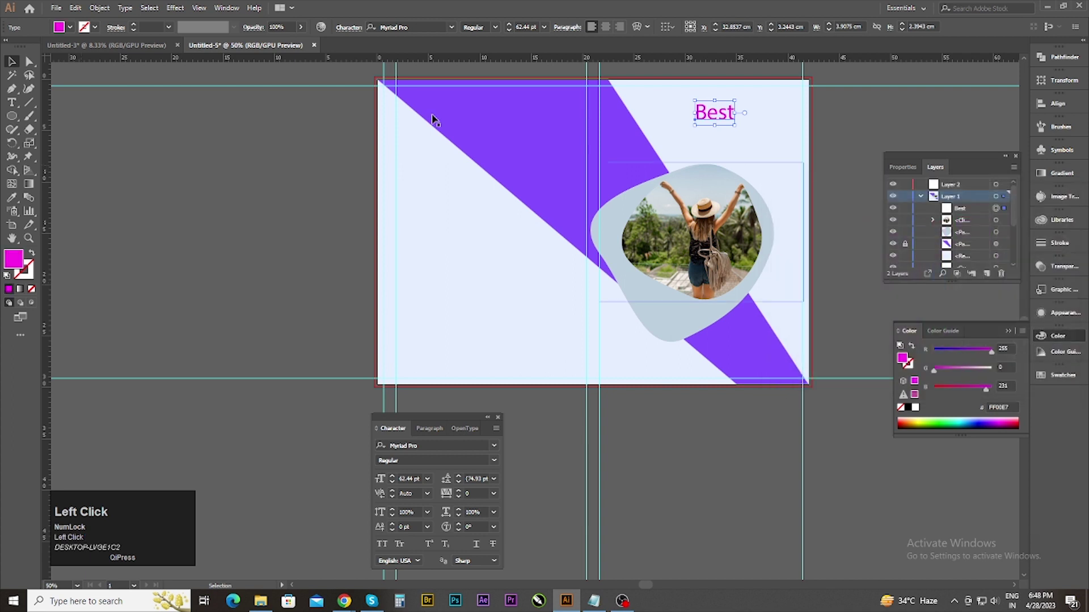
click(500, 449)
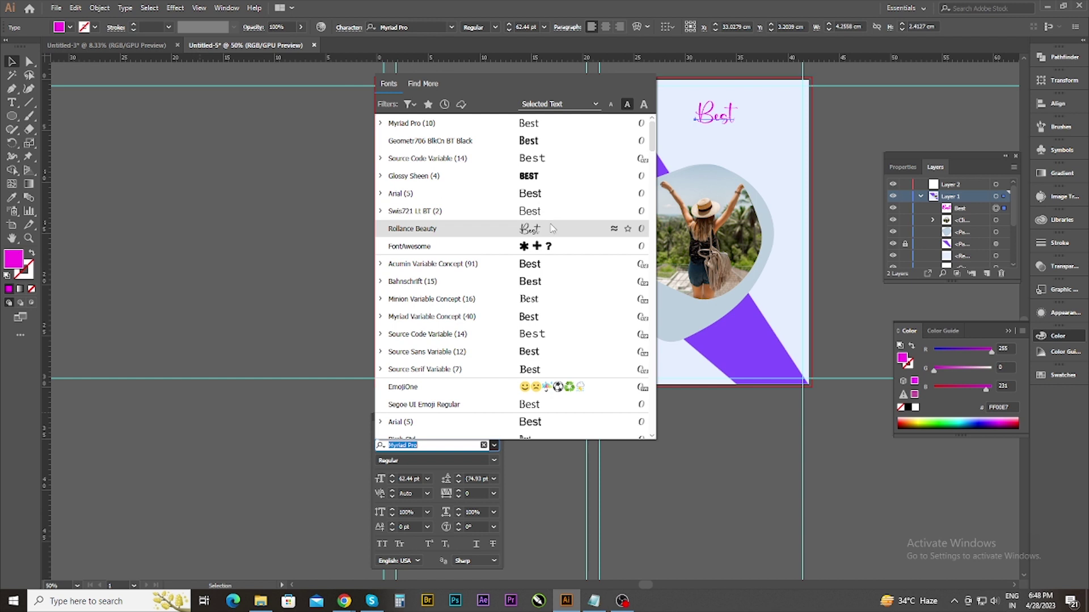
scroll(down, 3)
scroll(down, 3)
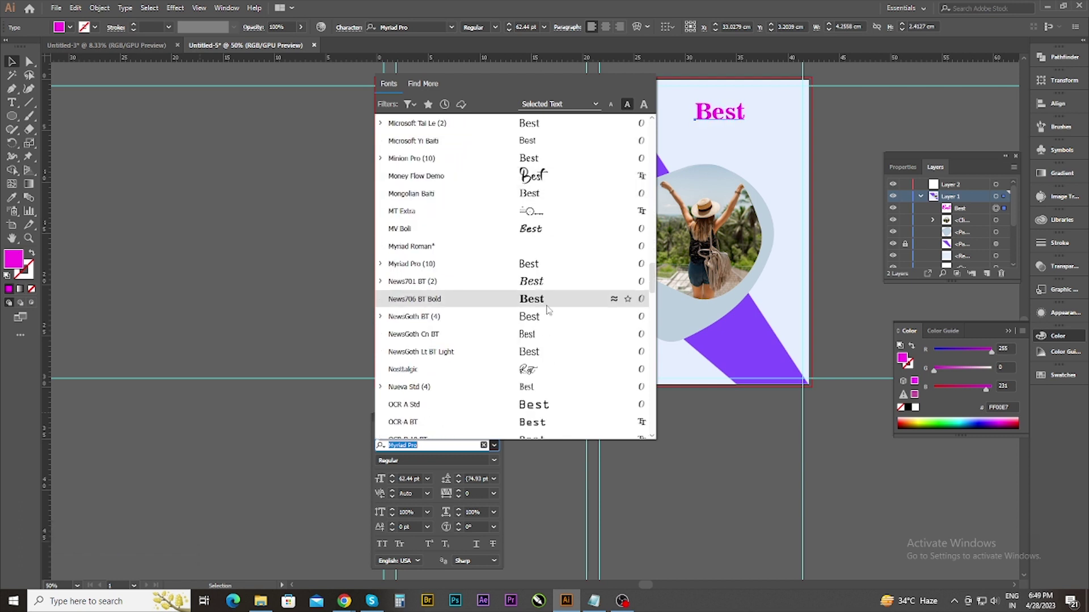
scroll(down, 3)
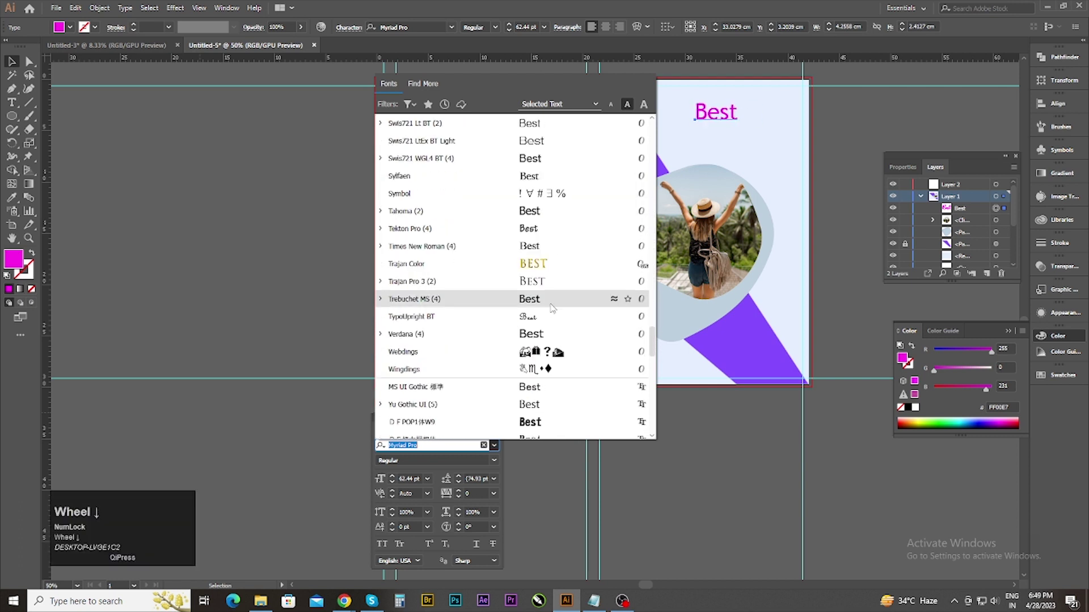
scroll(down, 3)
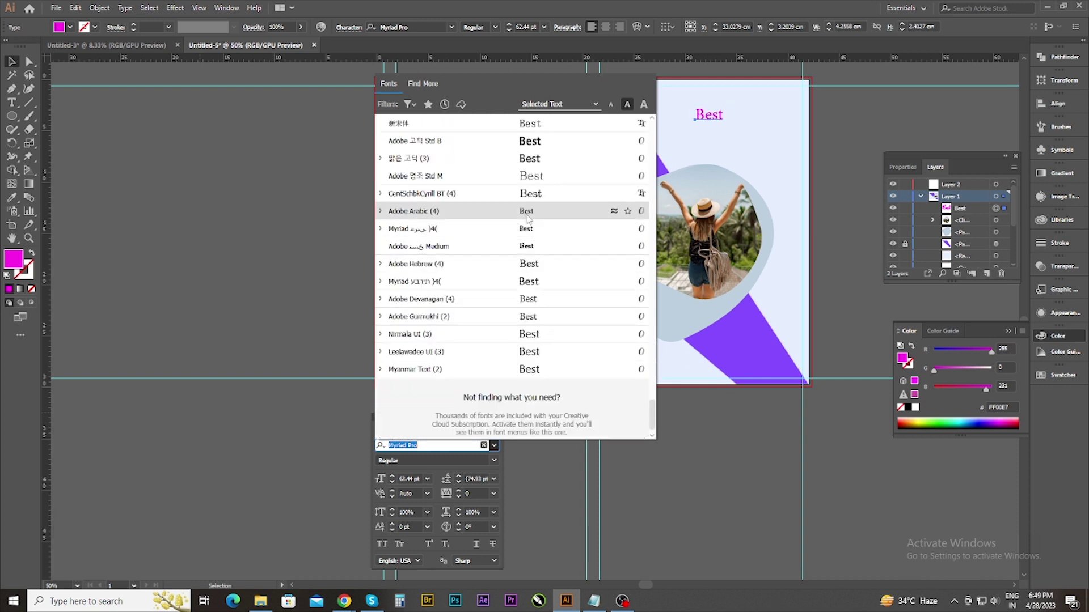
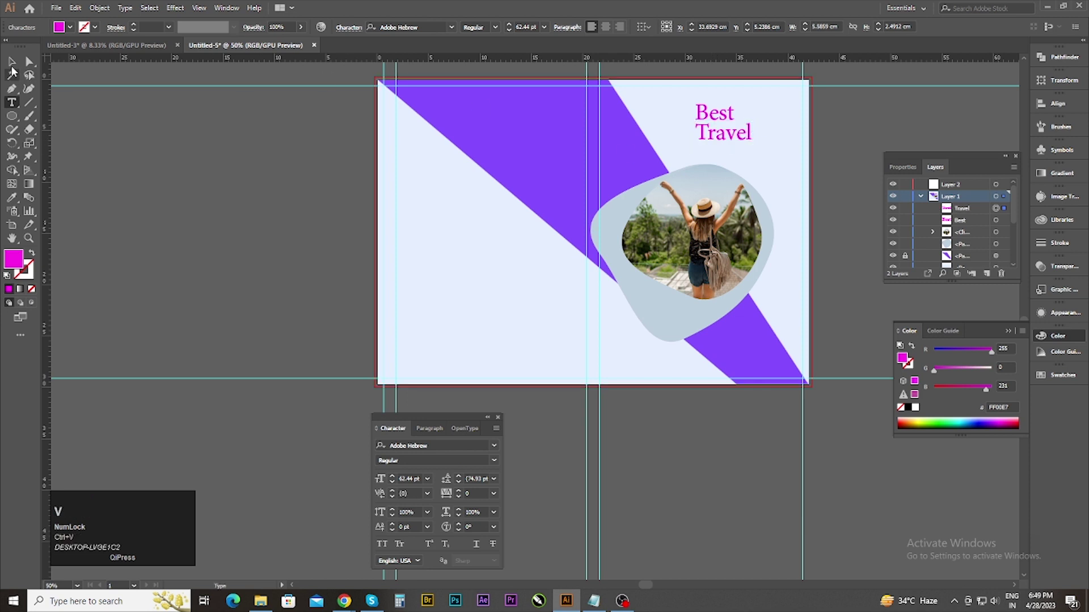
Step: Set Travel in the Rollance Beauty script at a much larger size and select both title words
click(17, 66)
click(396, 480)
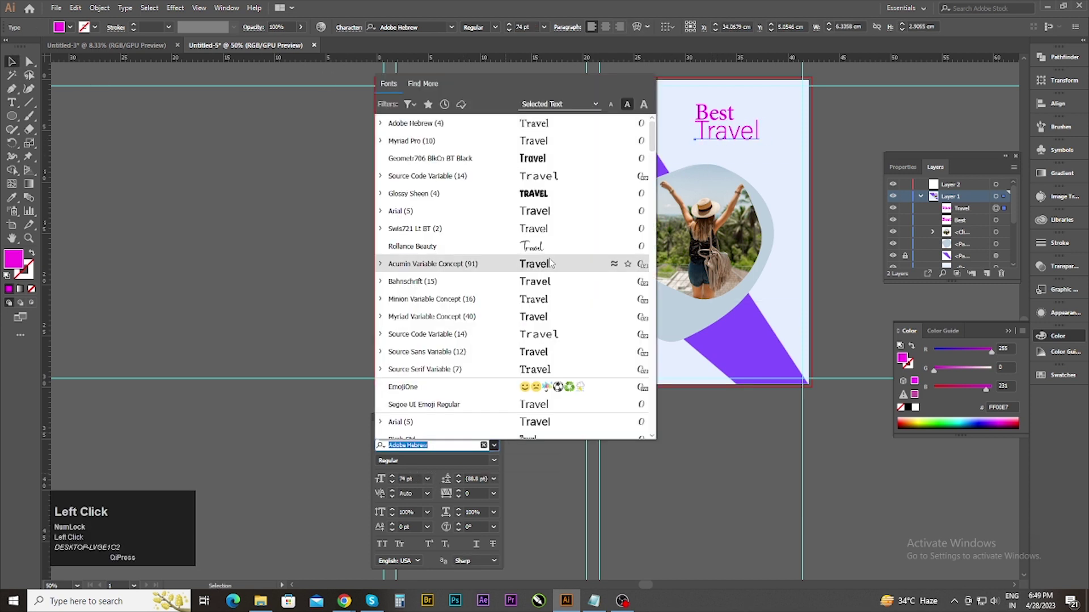
click(549, 252)
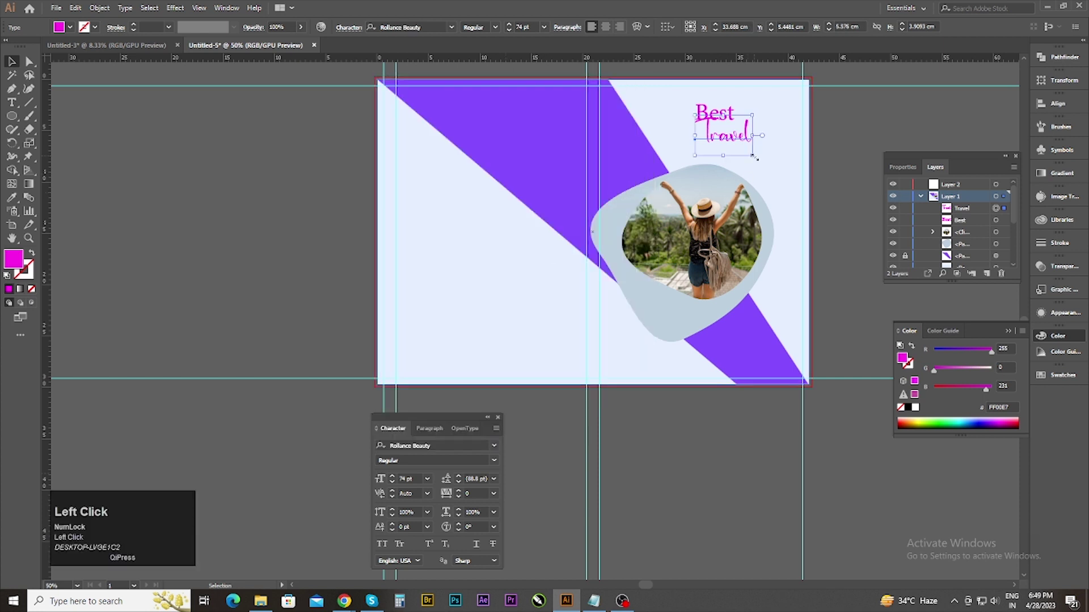
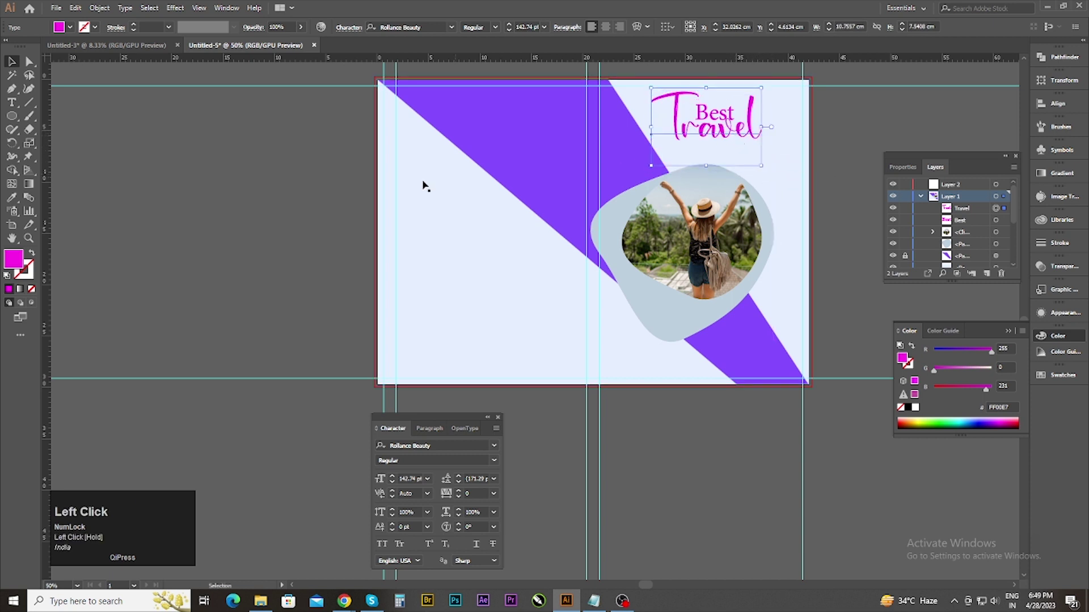
key(Down)
click(827, 117)
key(ctrl+[)
click(849, 132)
click(753, 126)
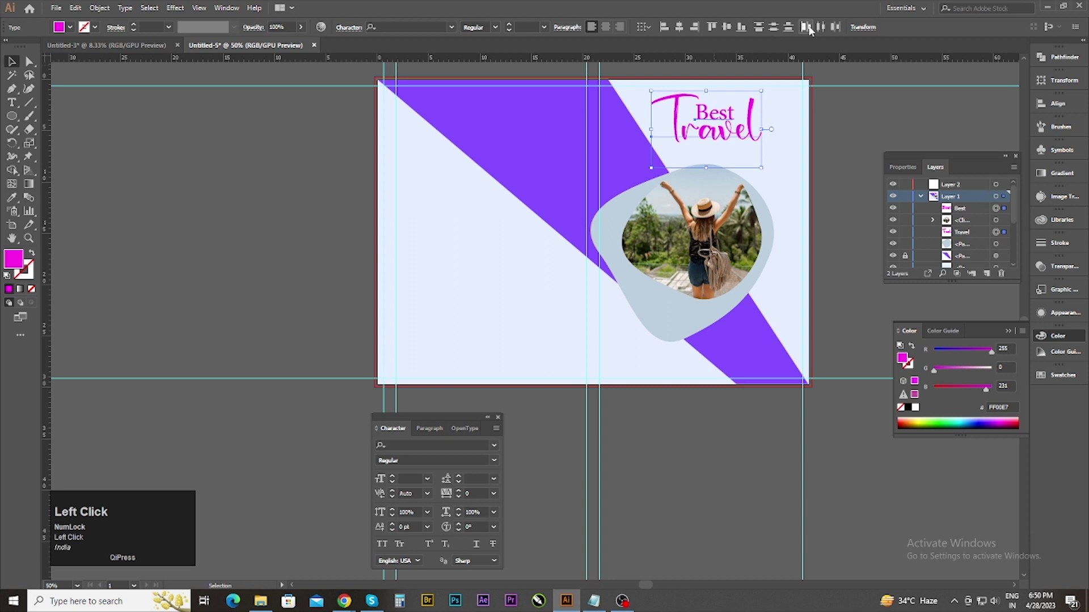
Step: Try several Align options on Best and Travel, undoing each, then drag Best centred above Travel
key(ctrl+z)
click(766, 32)
key(ctrl+z)
click(781, 32)
click(735, 31)
key(ctrl+z)
click(745, 30)
key(ctrl+z)
click(681, 30)
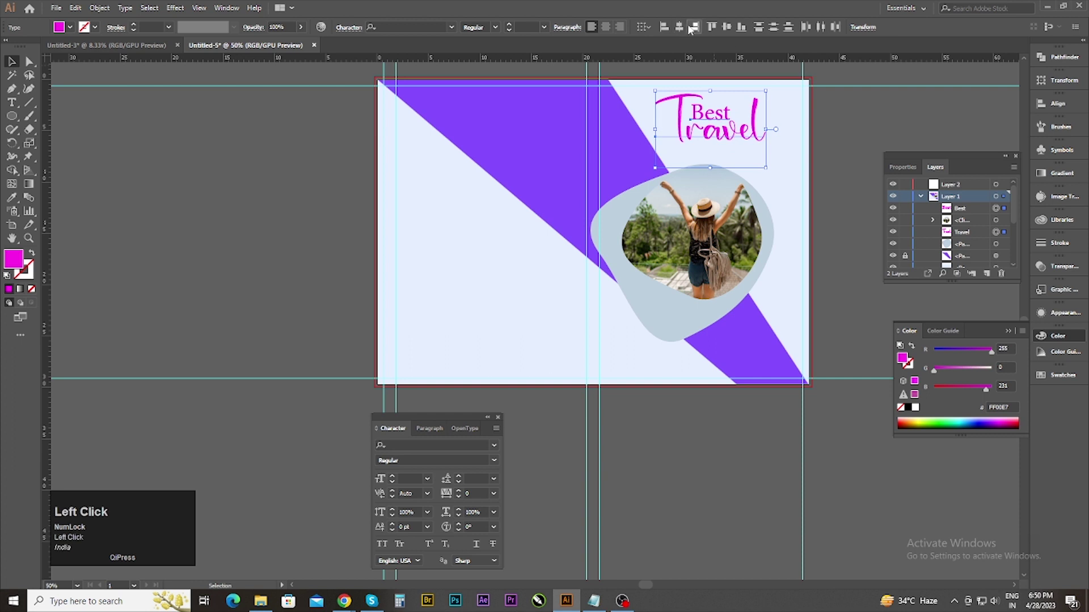
click(730, 31)
key(ctrl+z)
click(757, 31)
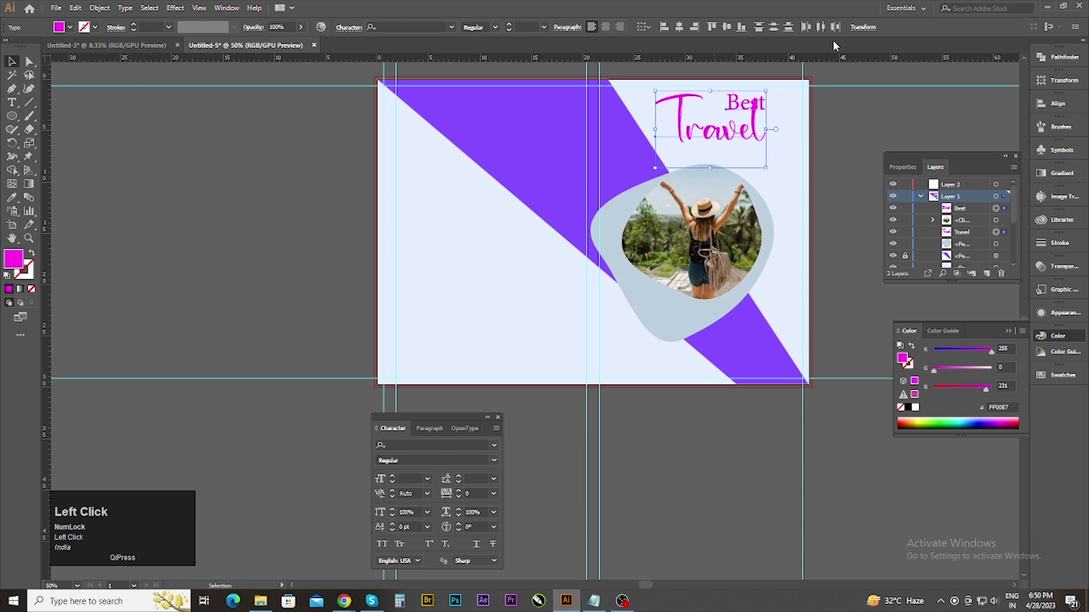
key(ctrl+z)
drag(853, 126, 763, 109)
Step: Nudge the Best Travel title into its final top-right position and clear the selection
scroll(up, 3)
click(811, 129)
key(Up)
click(831, 181)
click(734, 131)
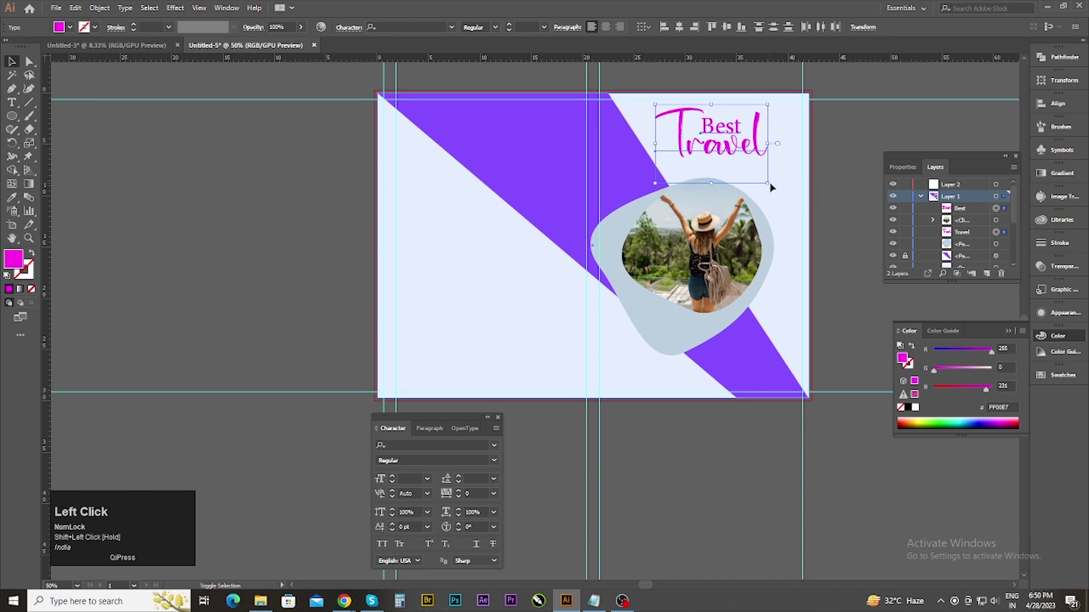
key(Up)
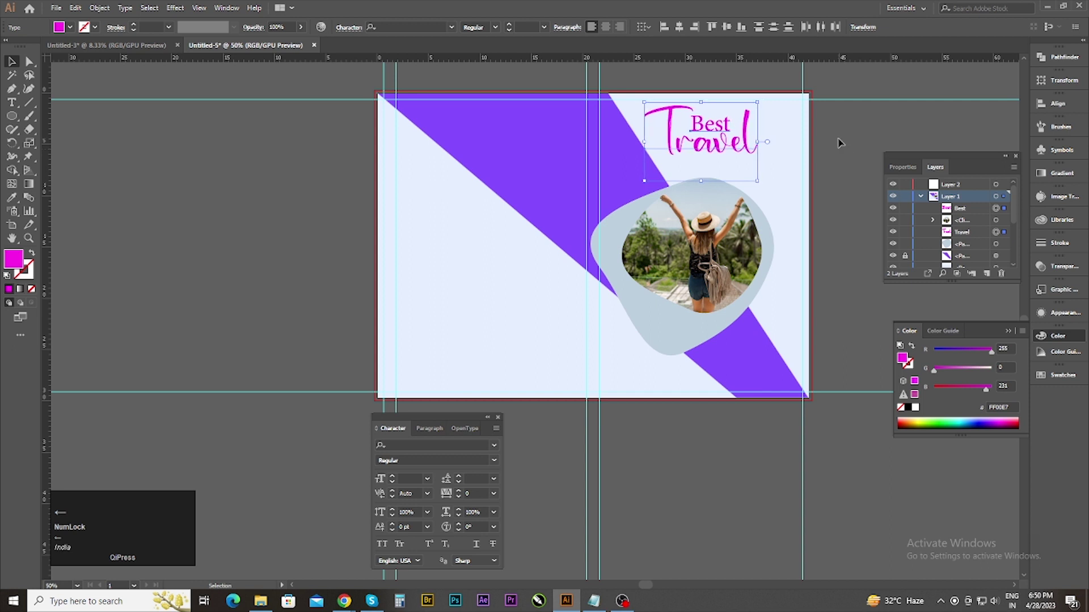
click(838, 127)
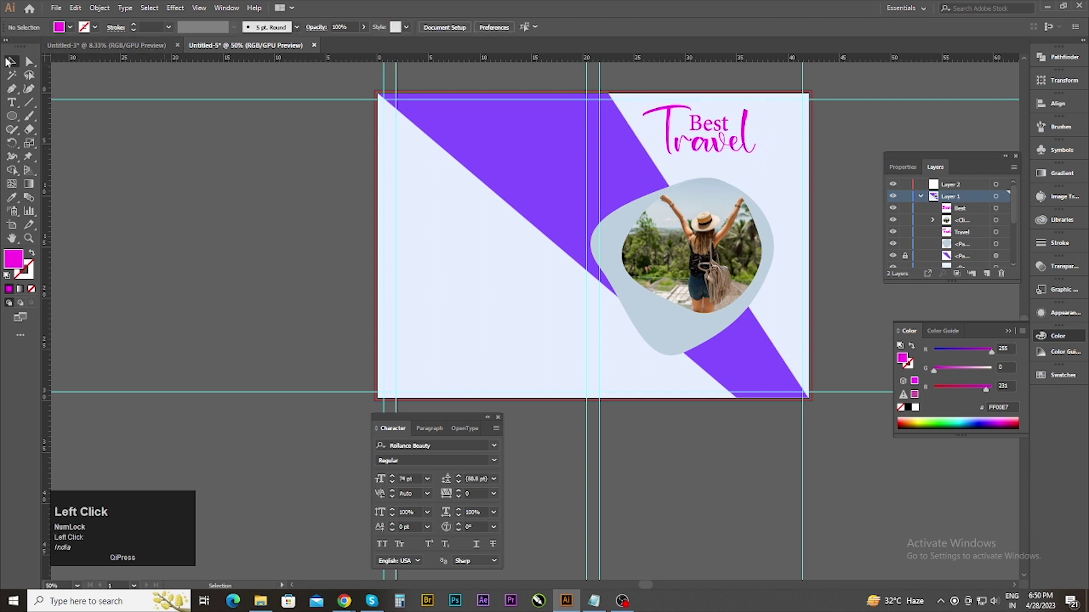
click(802, 188)
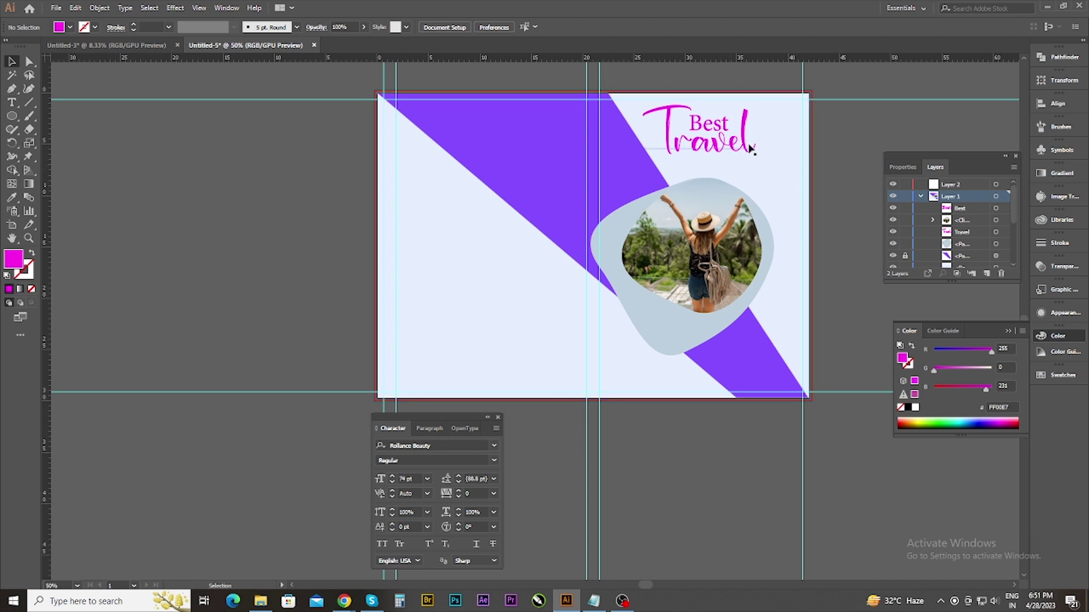
click(726, 145)
click(728, 124)
key(Down)
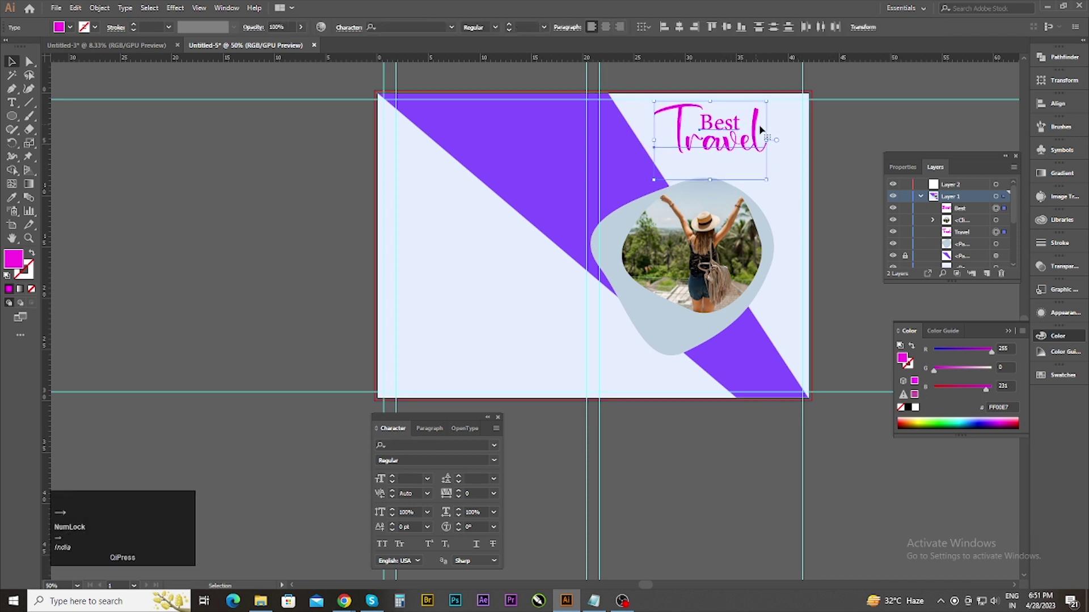
click(839, 134)
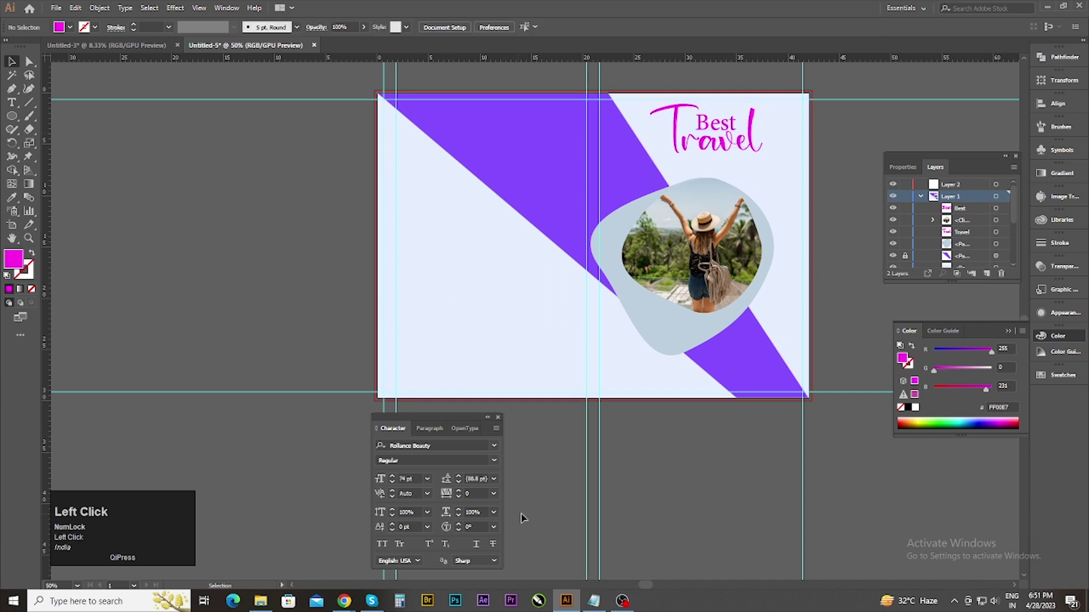
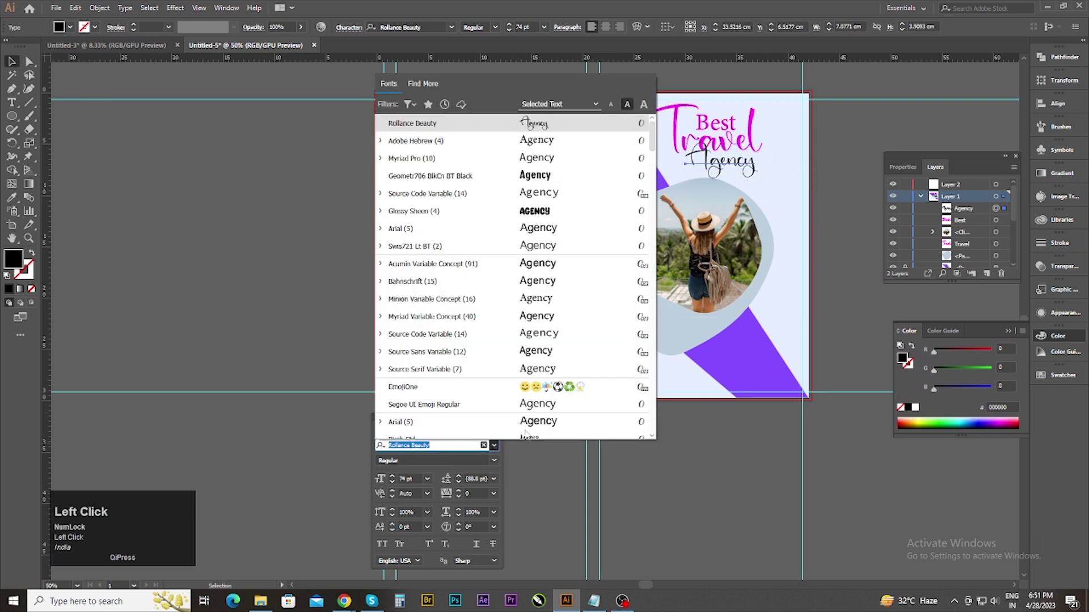
Step: Apply the josephsophia script font to Agency and select Best to rearrange the title
scroll(up, 3)
scroll(down, 3)
scroll(down, 3)
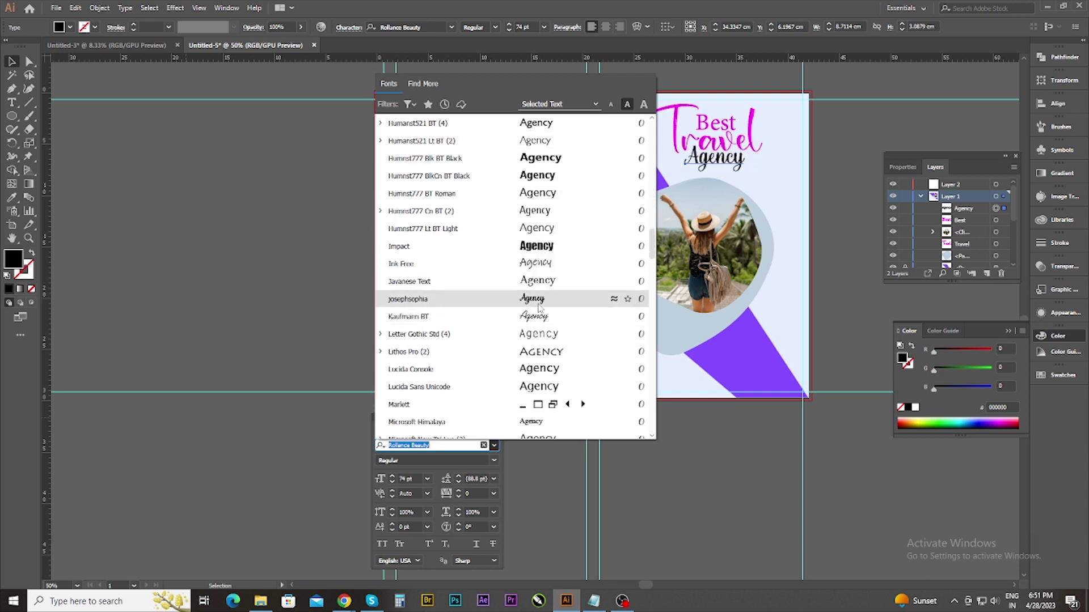
click(540, 307)
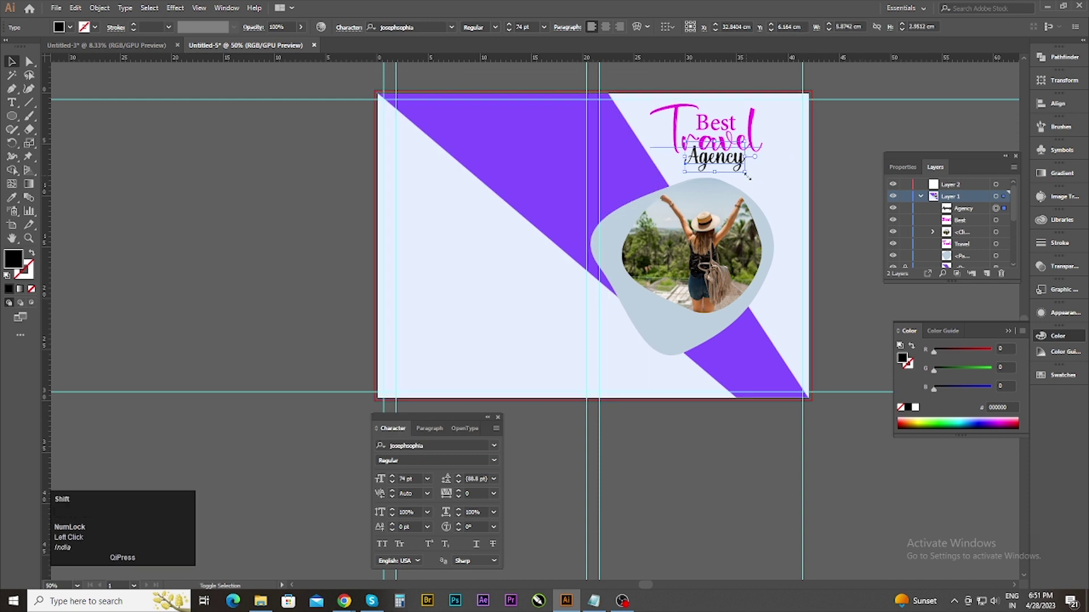
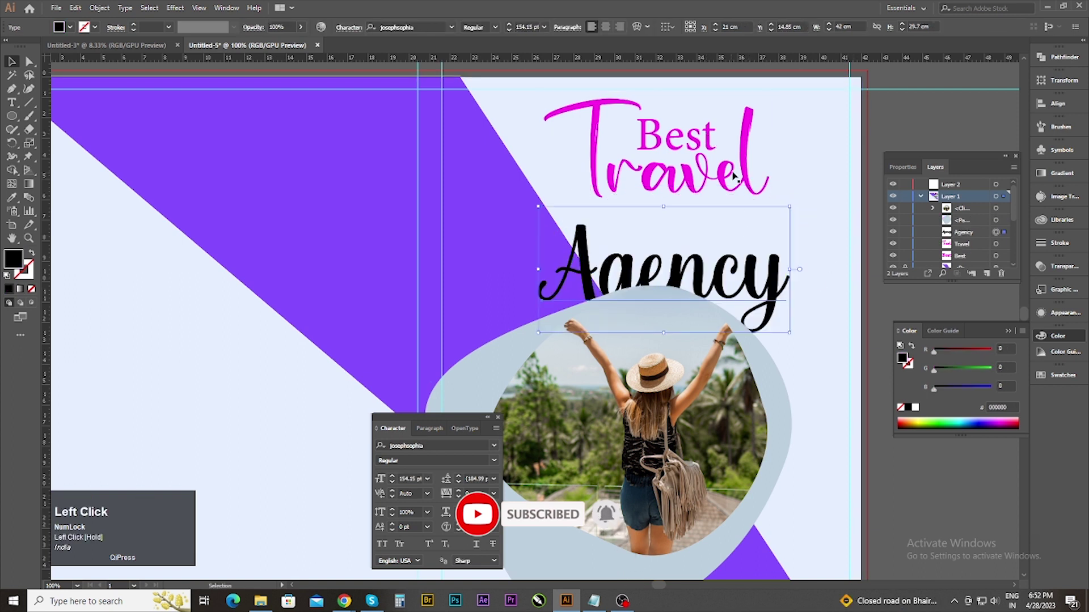
click(707, 144)
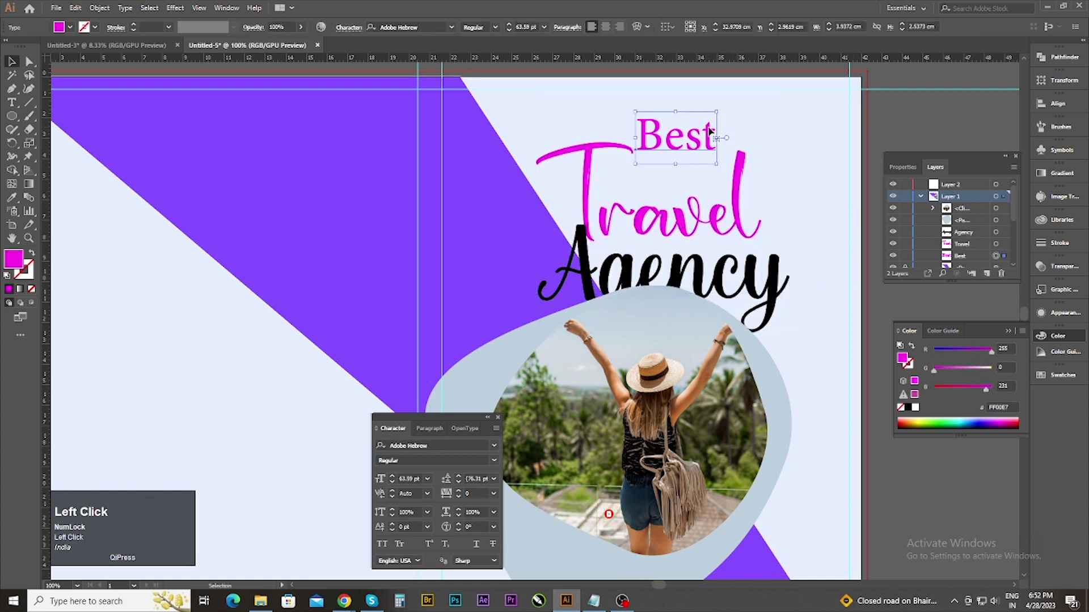
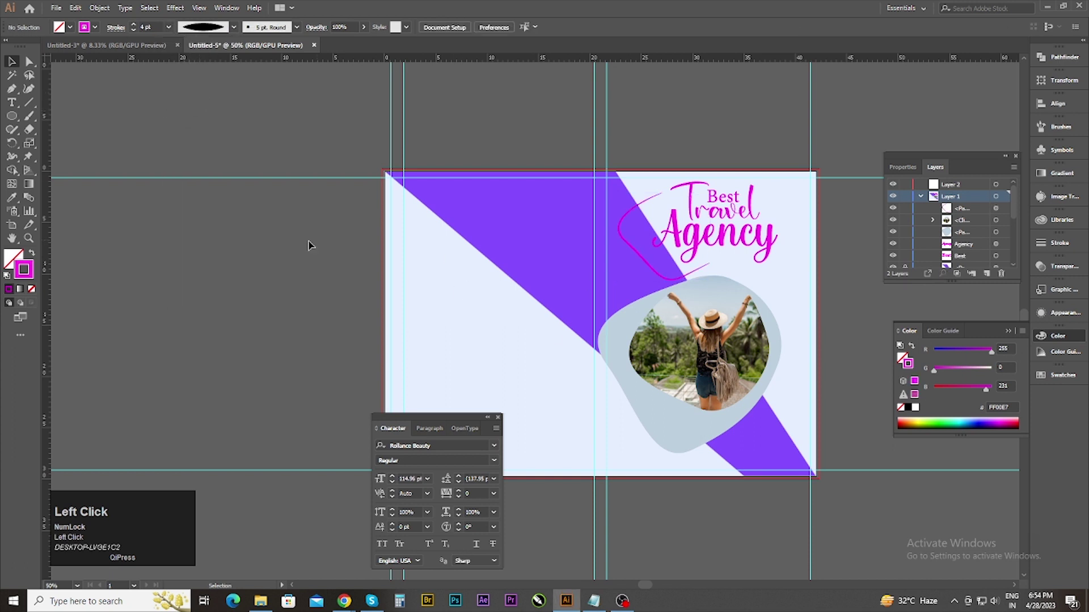
Step: Give the curved line beside the title an arrowhead via the Stroke panel
click(636, 253)
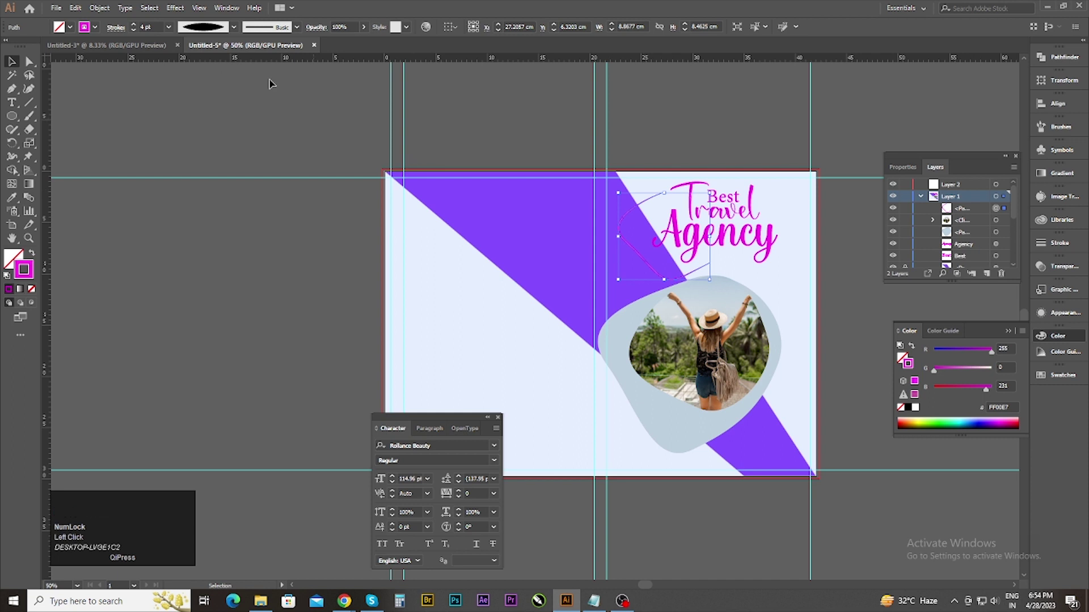
click(98, 31)
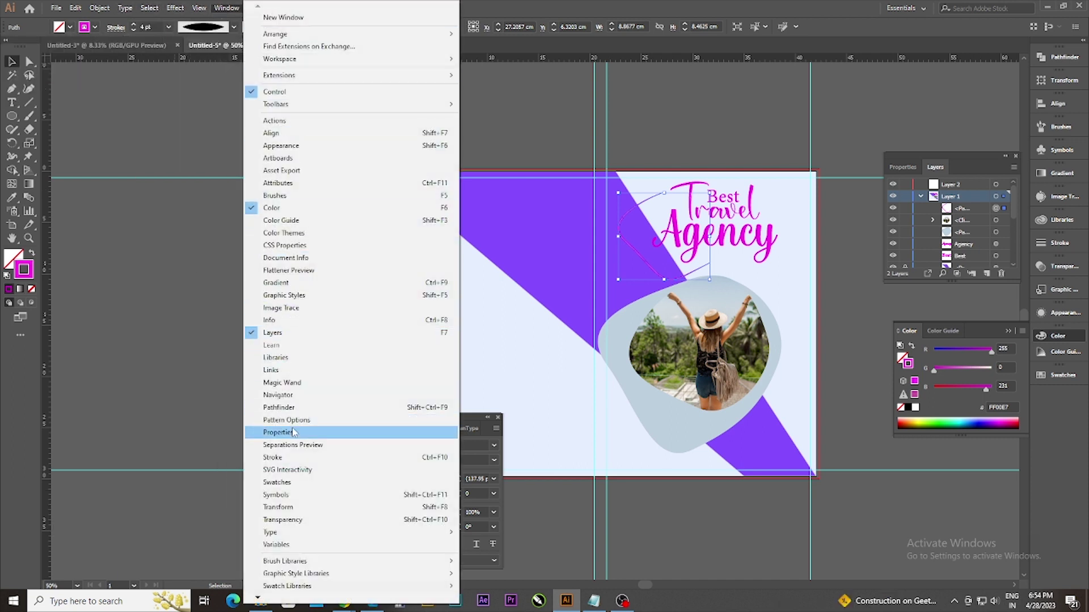
click(279, 464)
click(965, 366)
scroll(down, 3)
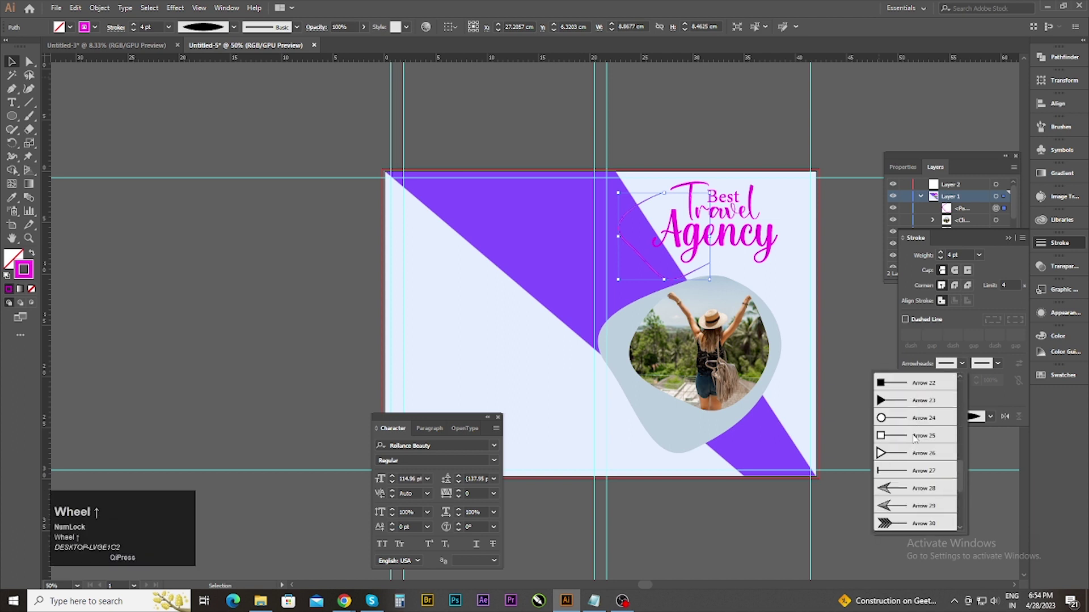
click(908, 407)
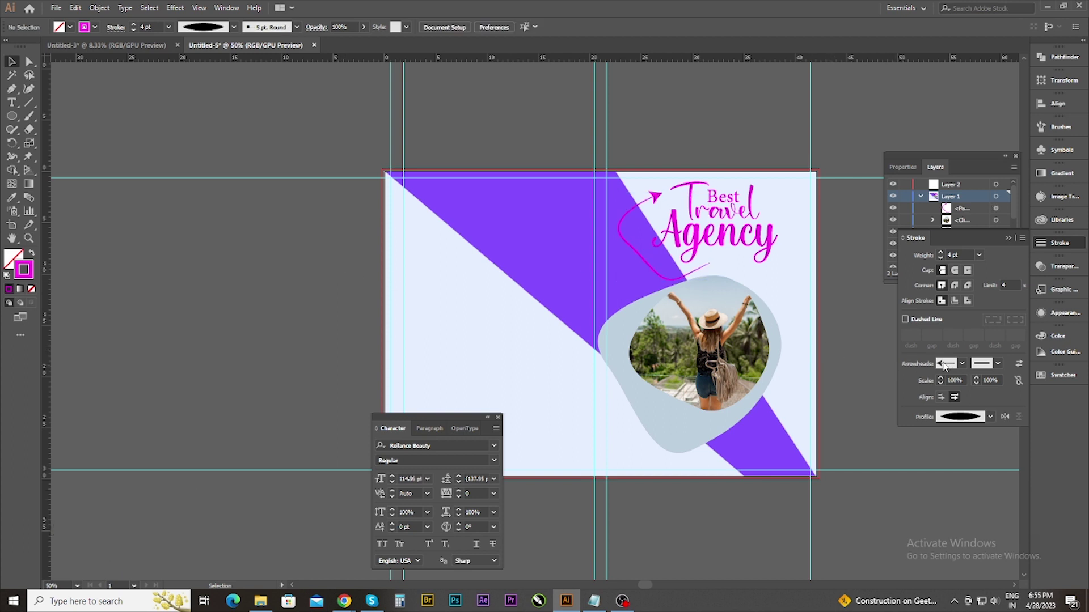
Step: Choose a different arrowhead and 2 pt weight, finishing the two magenta arrows
click(963, 365)
scroll(down, 3)
scroll(up, 3)
click(932, 385)
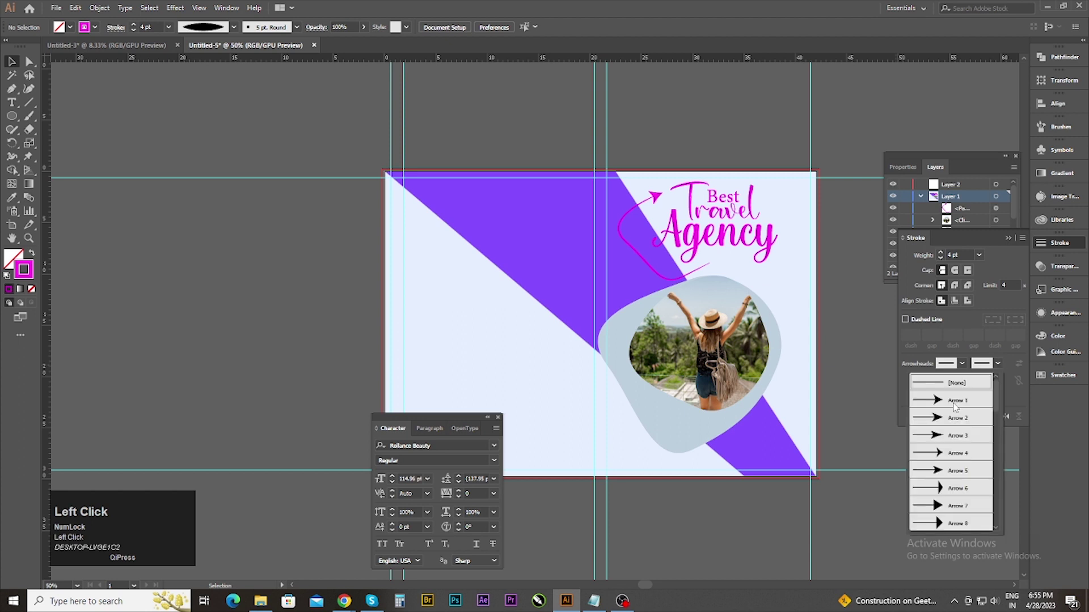
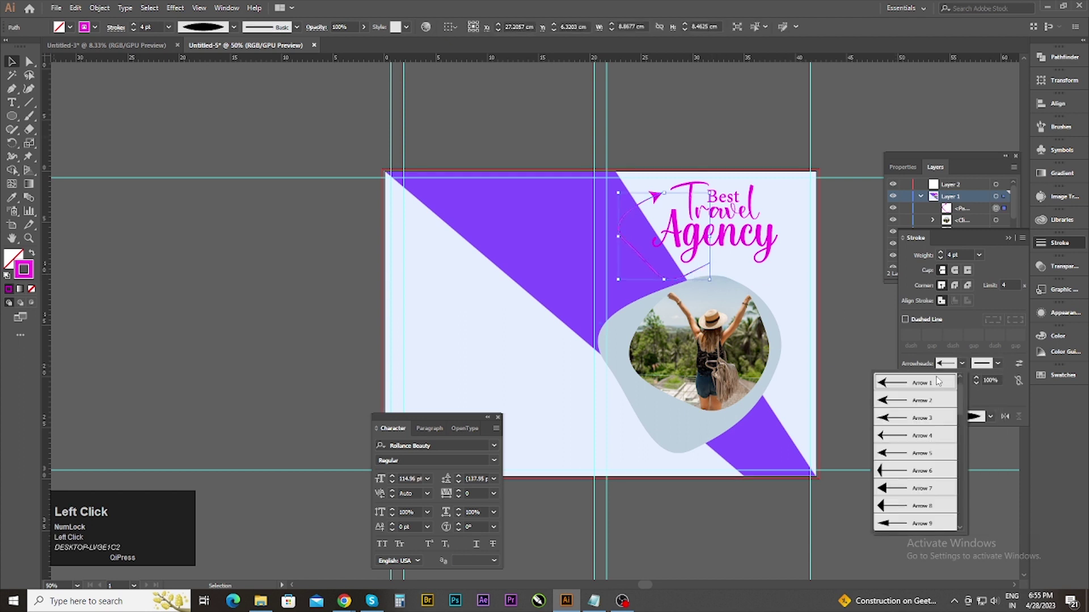
scroll(up, 3)
click(924, 389)
click(948, 402)
click(837, 279)
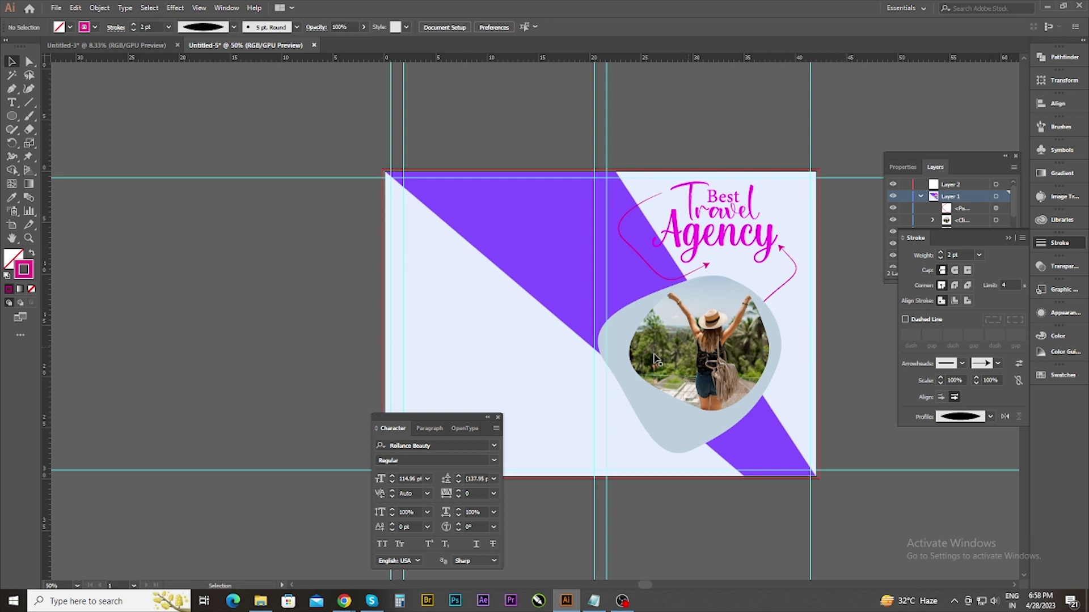
Step: Switch to the Type tool to add the Let's Explore The World text
click(21, 98)
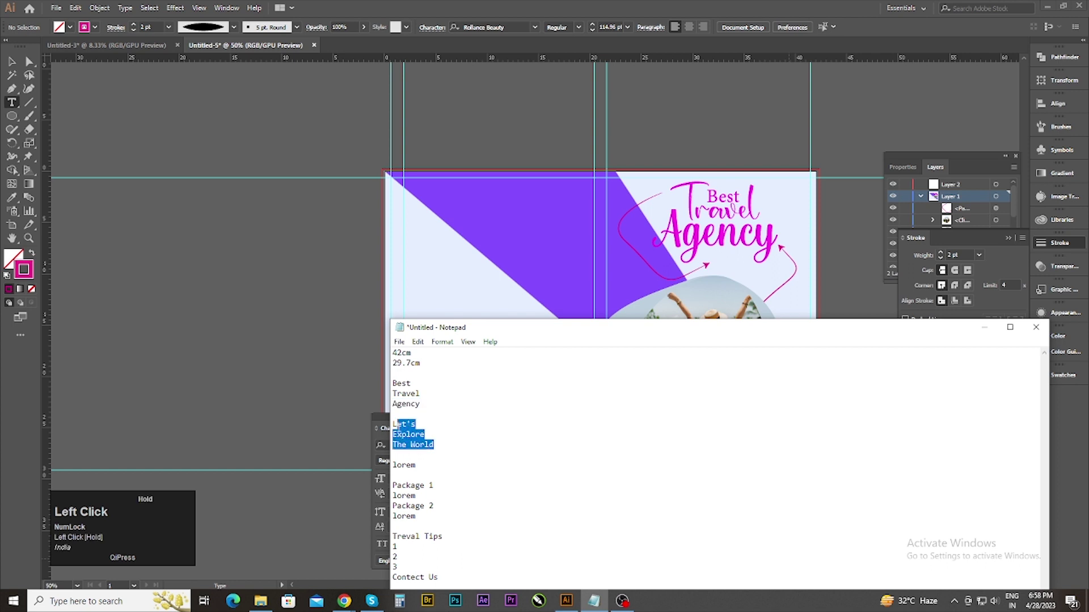
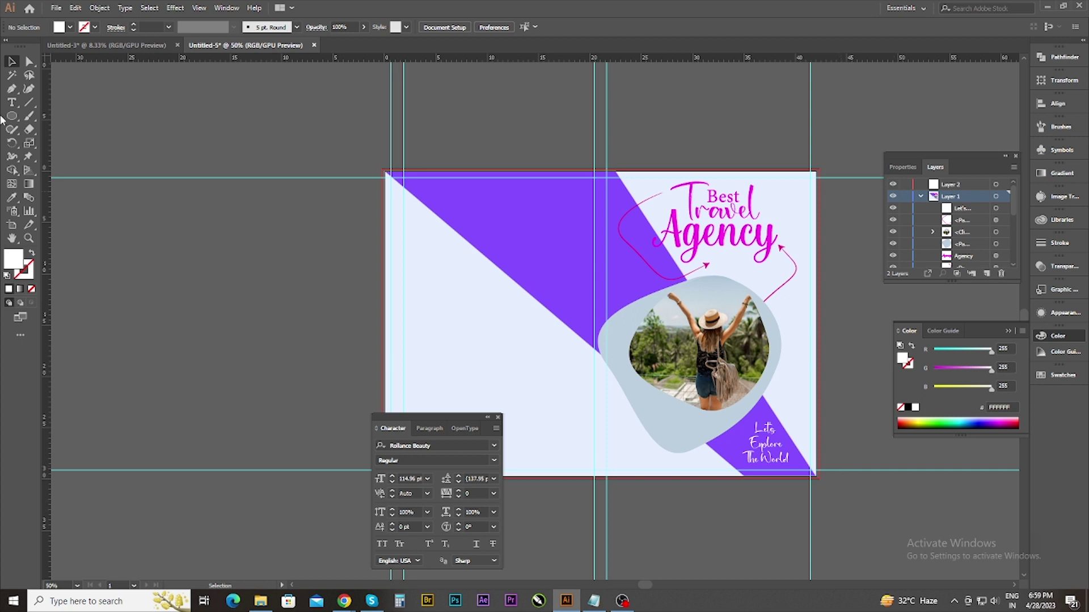
Step: Draw a white rectangle beside the artboard as a backing for the pasted photo
click(14, 142)
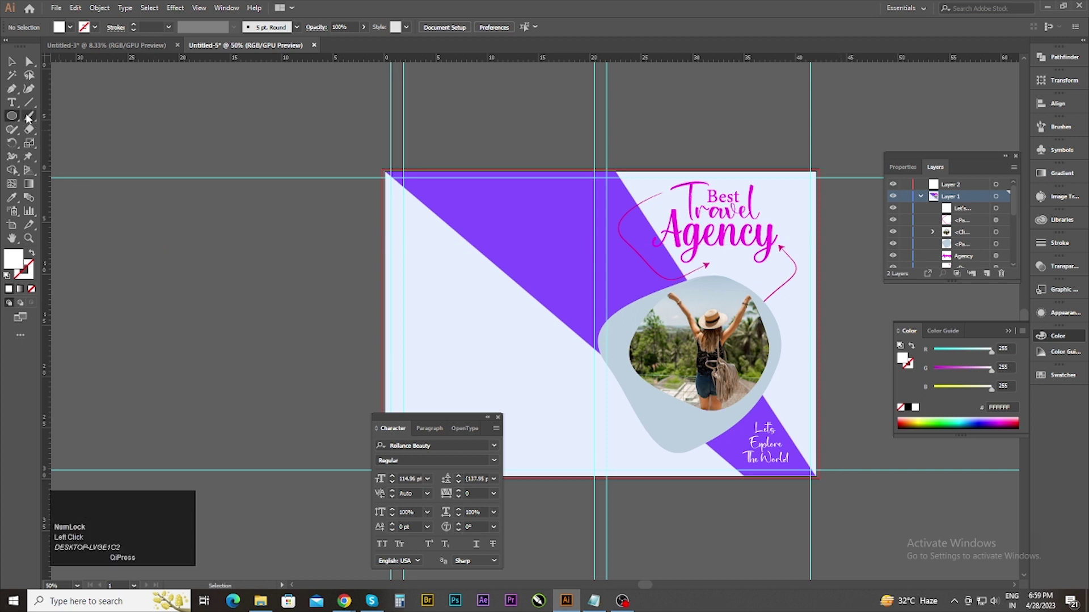
right_click(15, 114)
drag(36, 122, 16, 65)
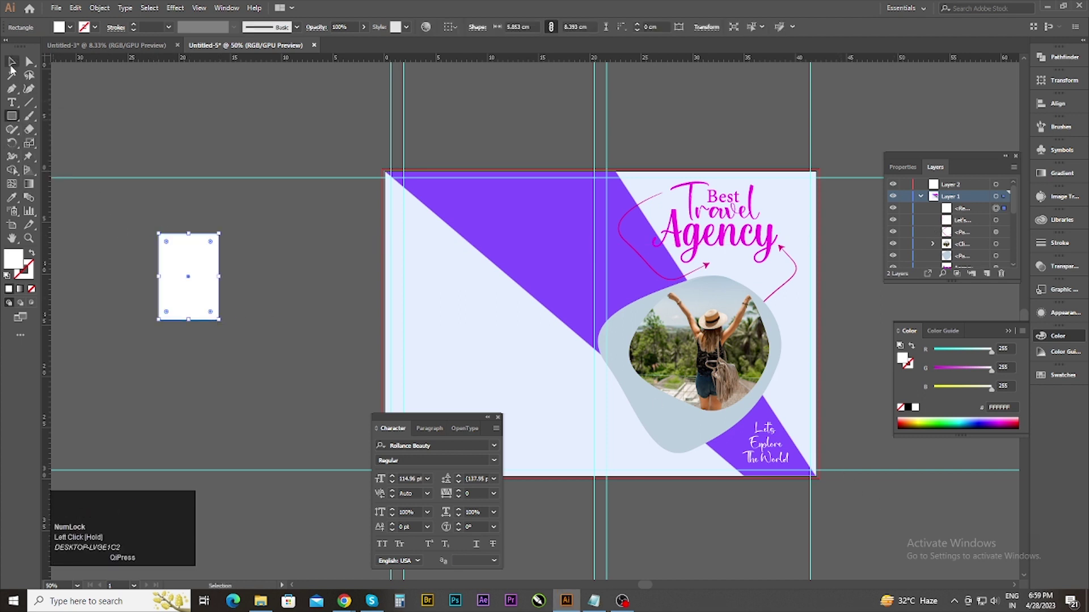
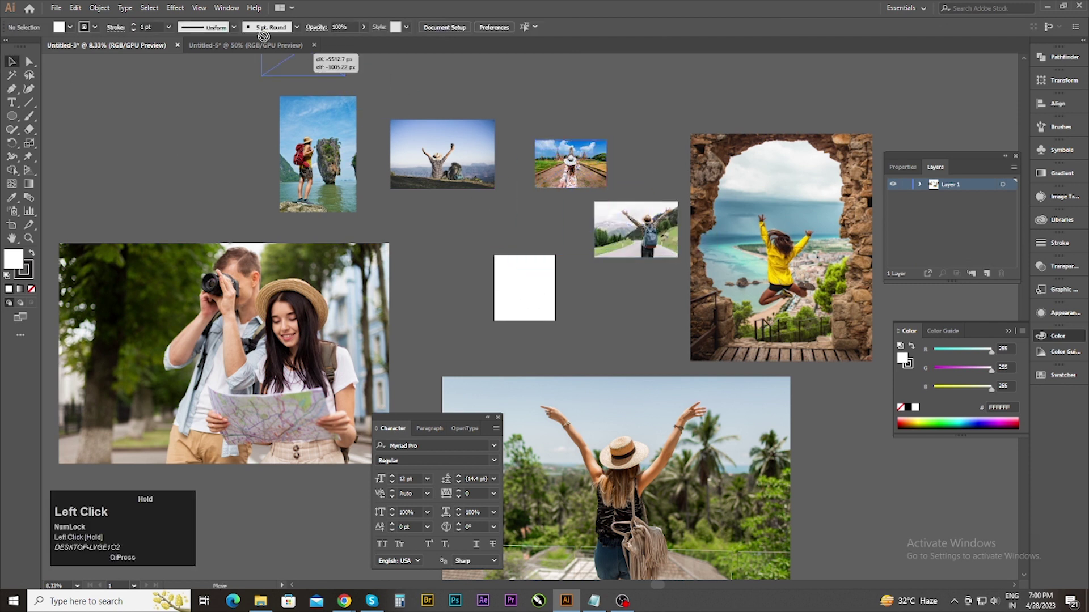
Step: Crop the pasted travel photo to a circle with Make Clipping Mask
scroll(down, 3)
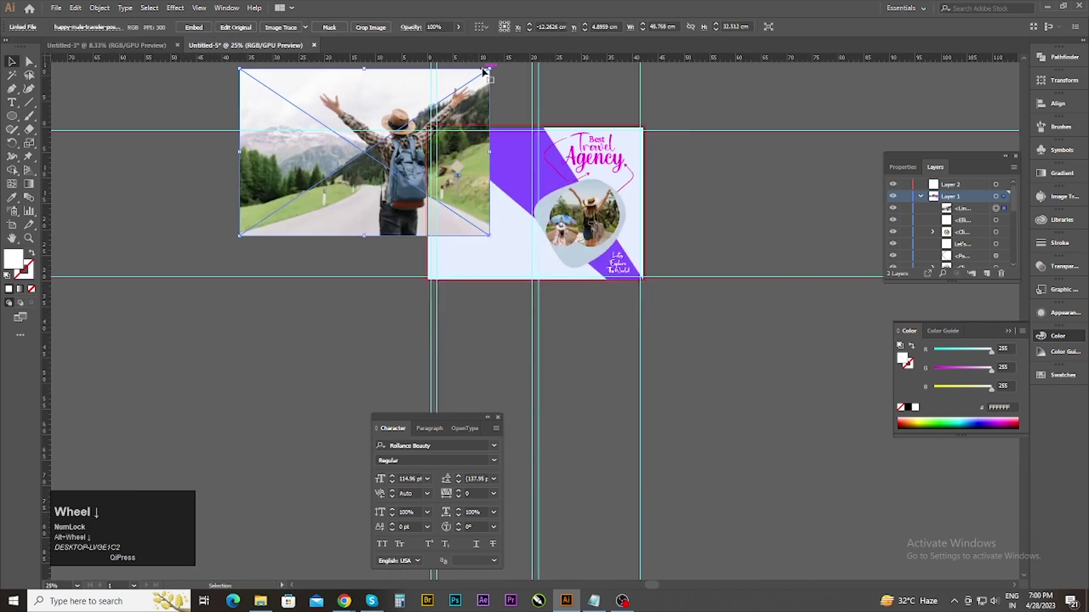
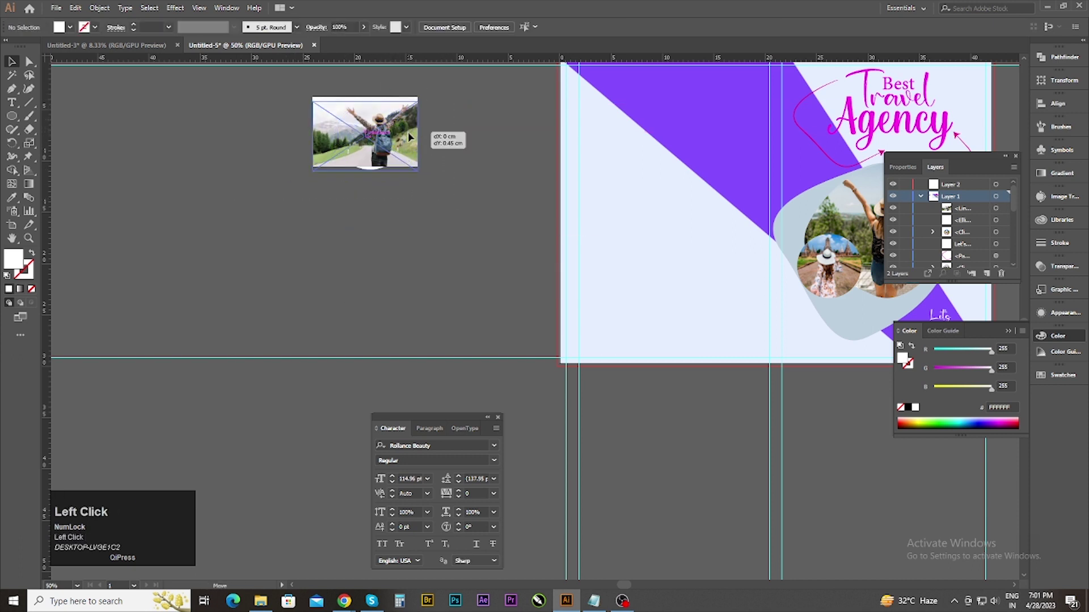
right_click(389, 154)
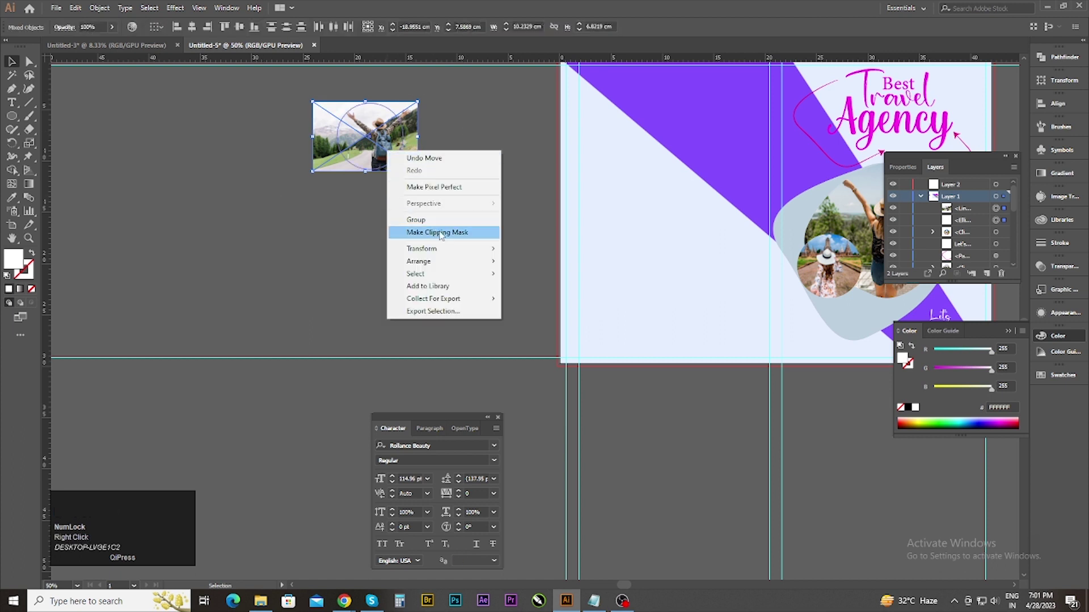
click(444, 238)
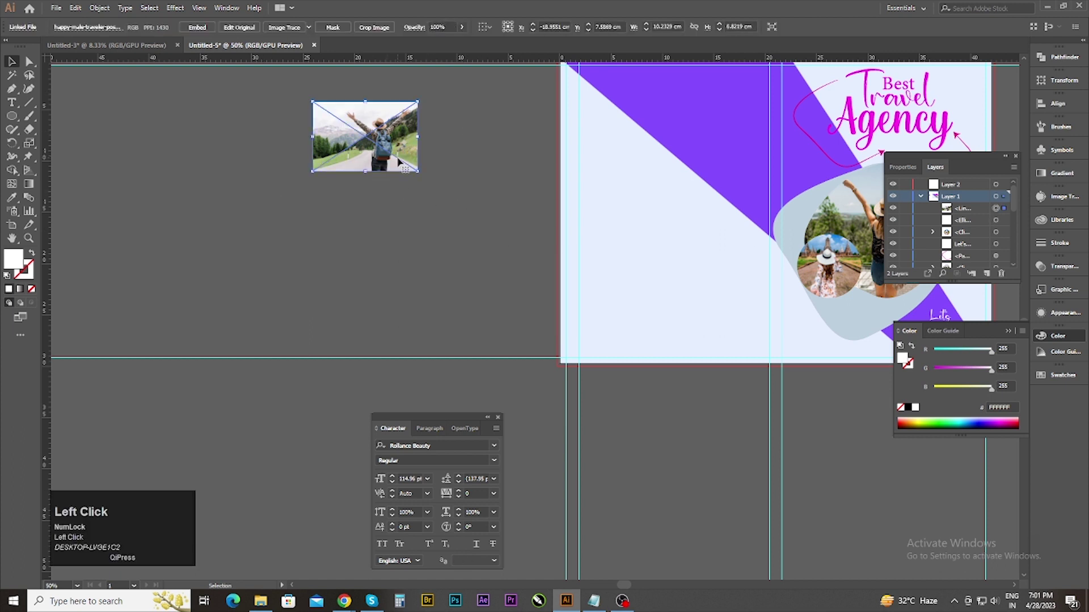
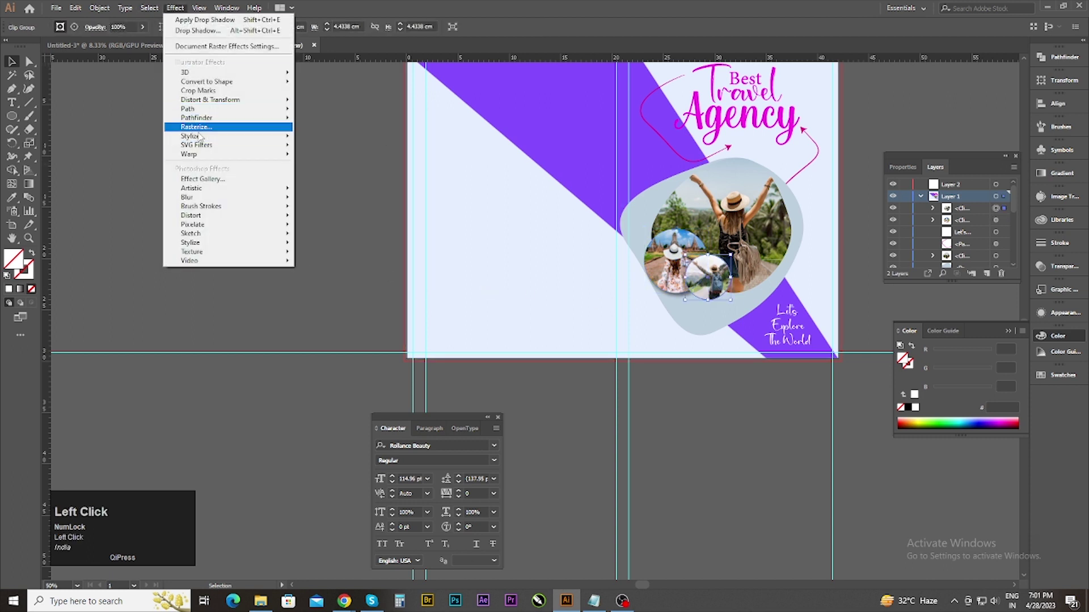
Step: Apply a previewed, lower-opacity Drop Shadow to the small circular photo
click(329, 141)
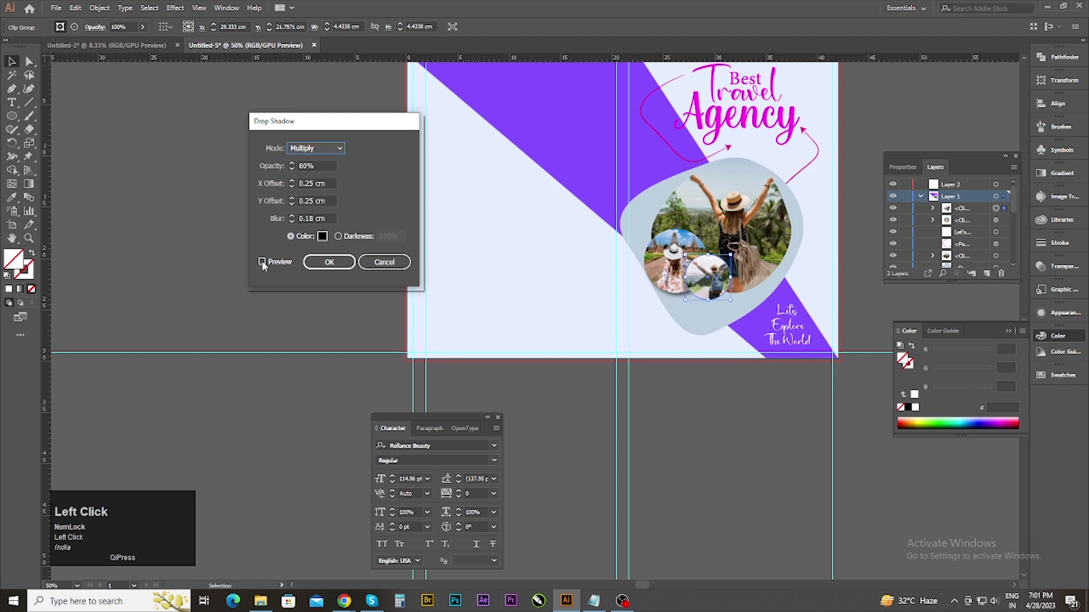
click(336, 266)
scroll(down, 3)
click(686, 208)
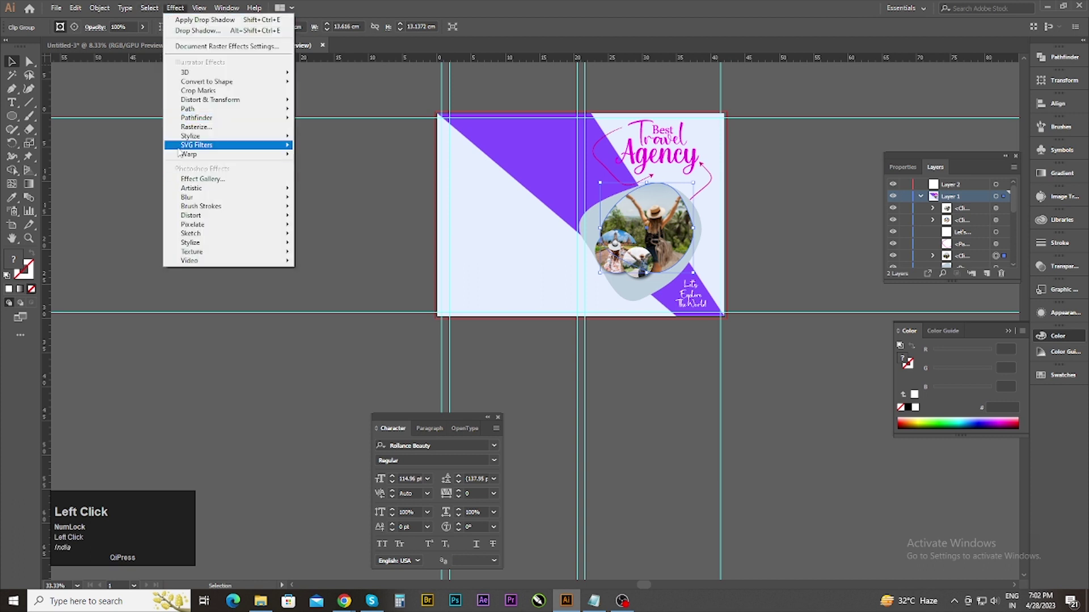
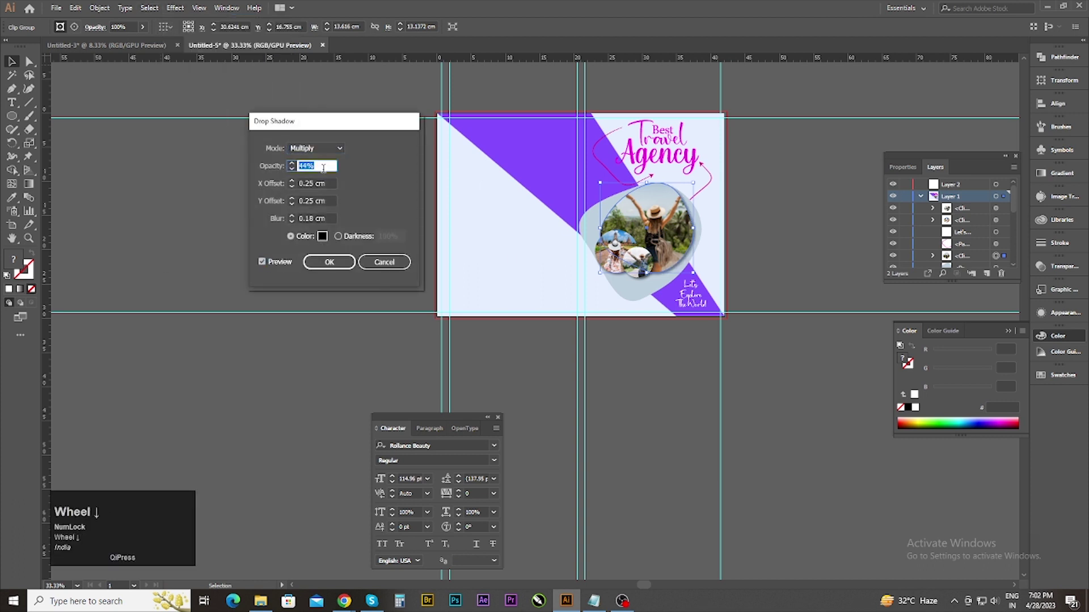
click(343, 264)
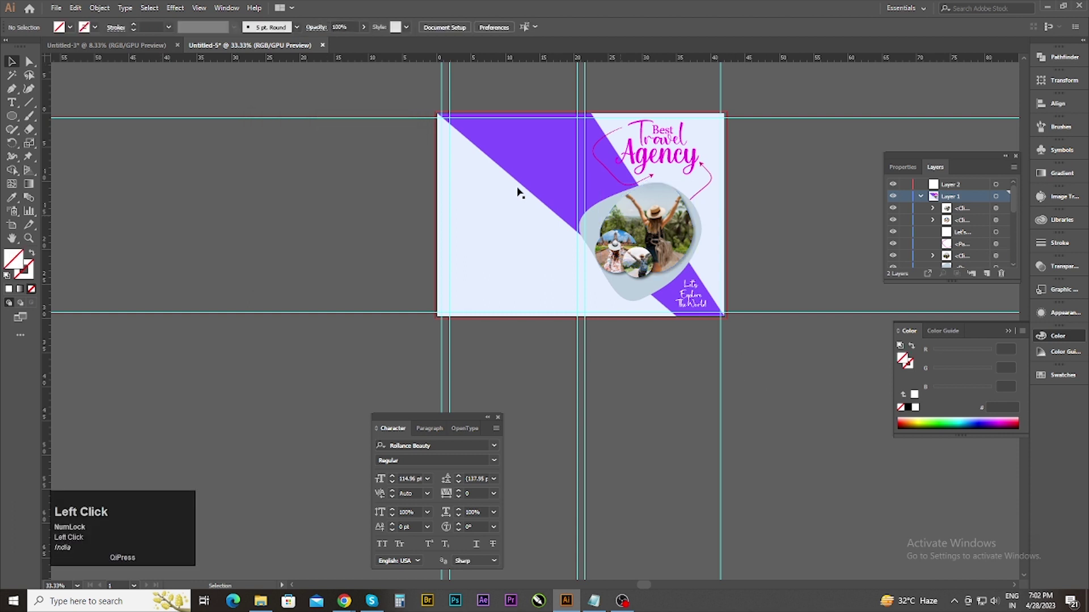
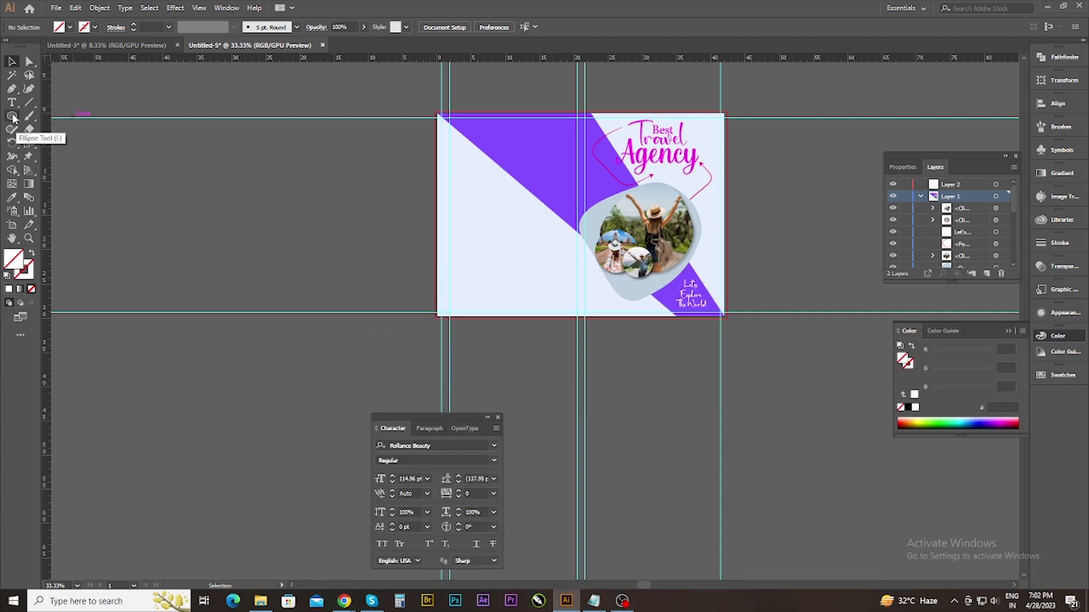
Step: Draw a line and apply a rough grunge paint brush from the brush libraries
click(226, 5)
scroll(down, 3)
click(267, 602)
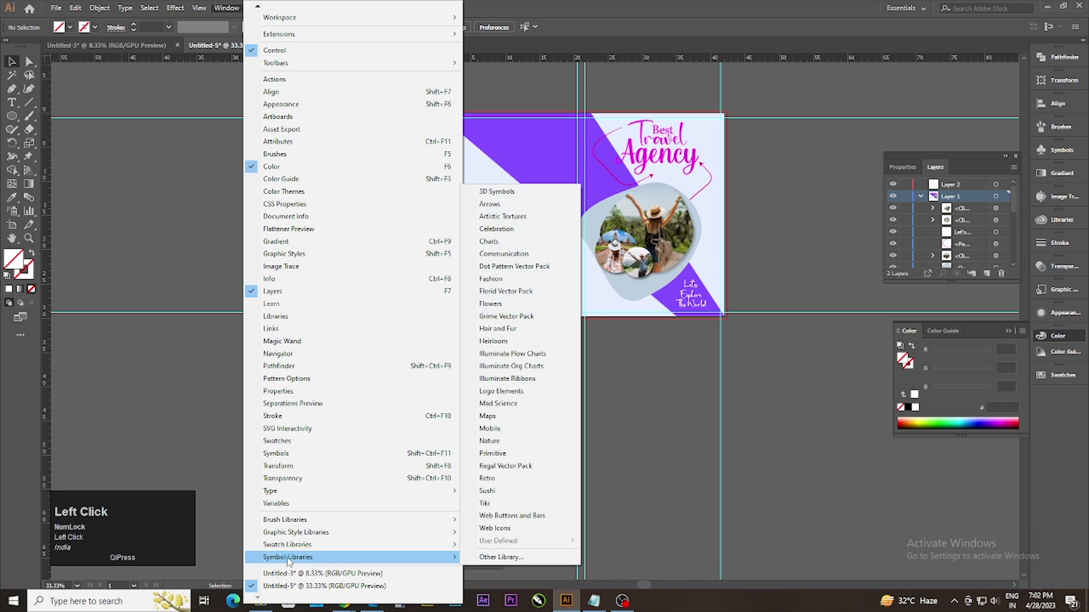
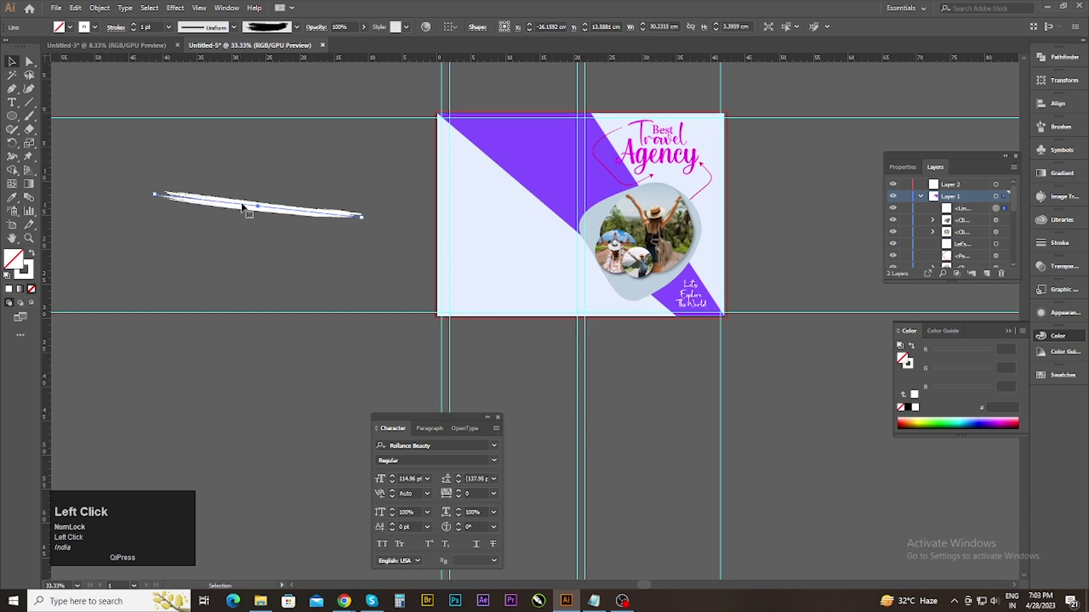
click(175, 26)
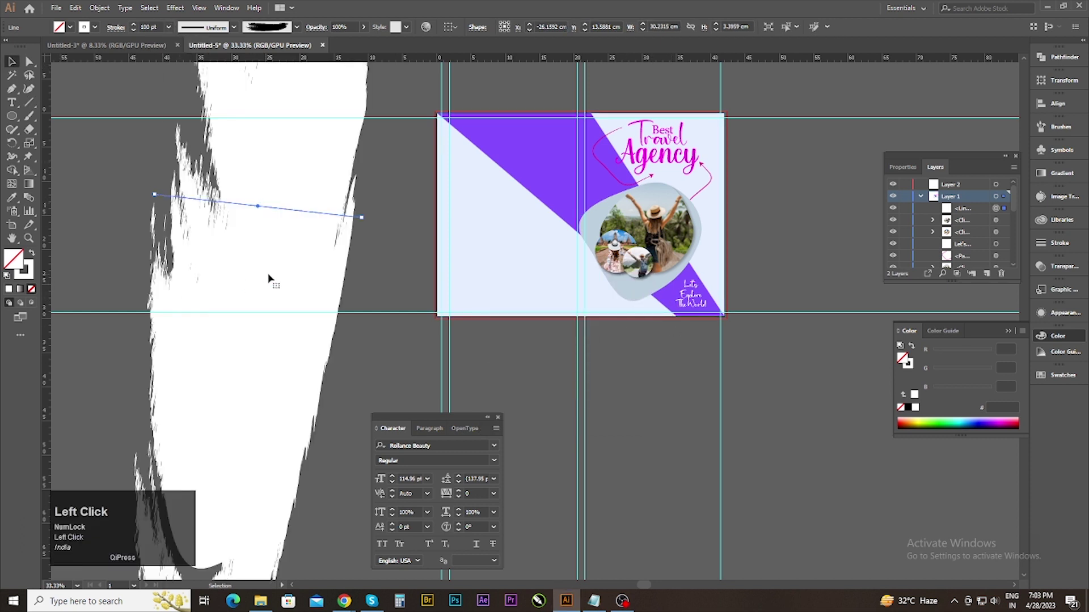
Step: Rotate the brush stroke diagonally and move it behind the Best Travel Agency title
drag(184, 229, 248, 229)
drag(247, 229, 840, 273)
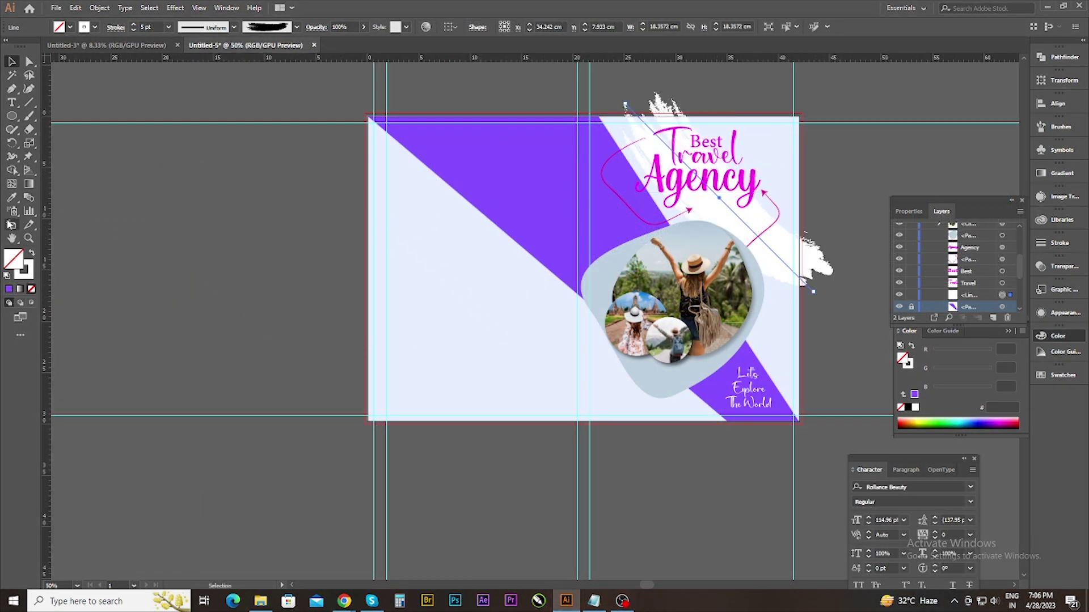
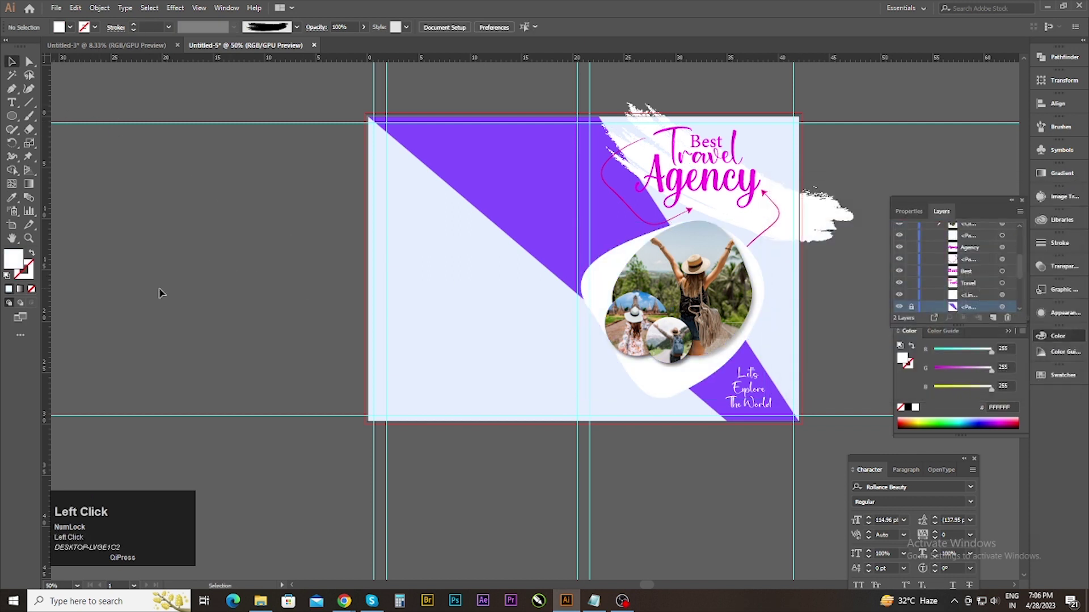
click(175, 260)
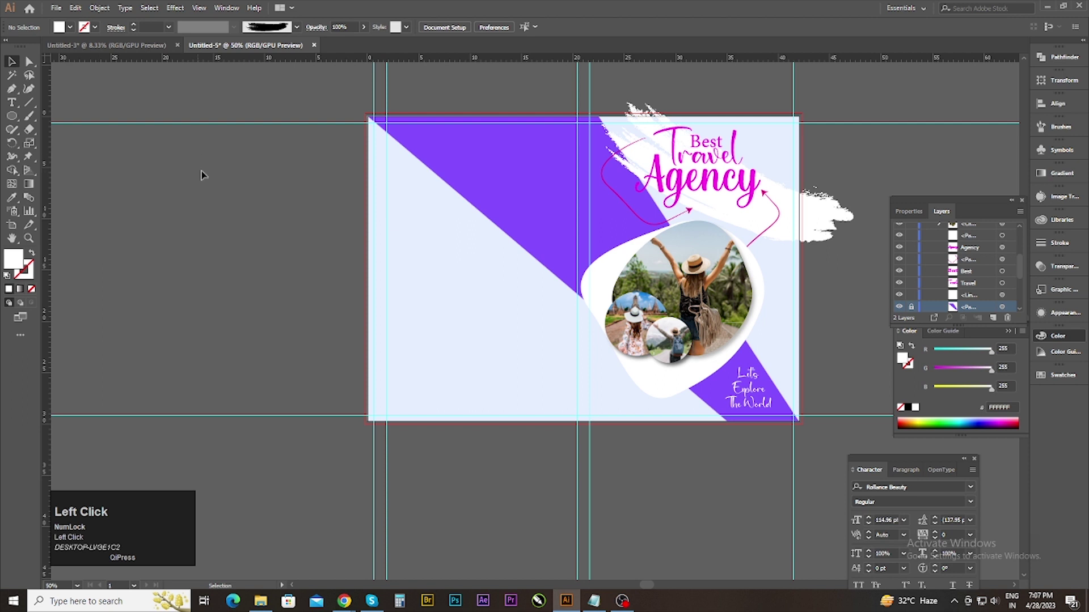
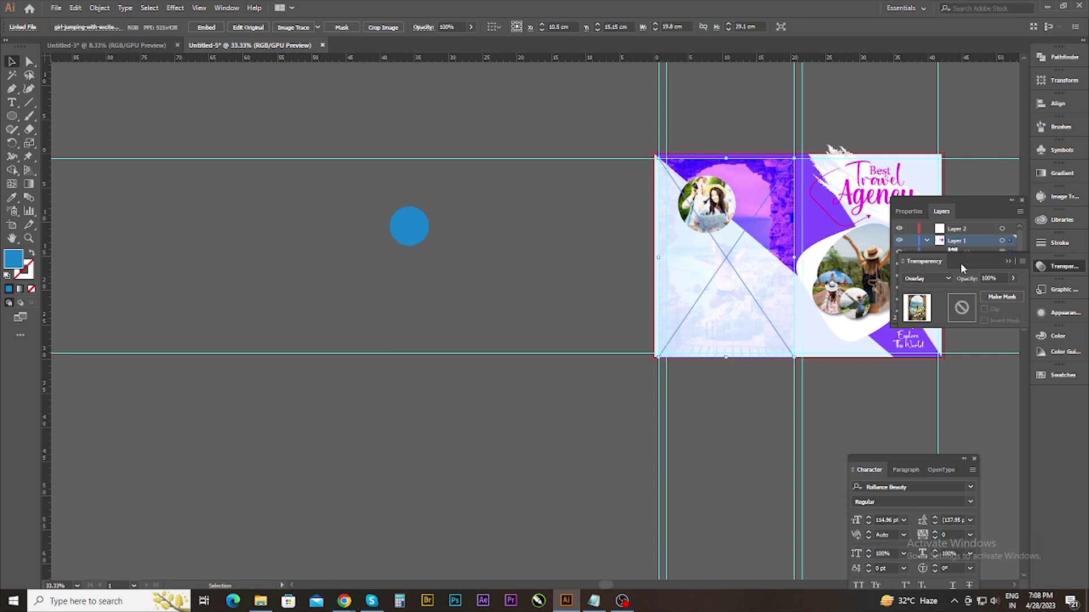
Step: Set the rock-arch photo to Soft Light at 56% opacity and send it backward
click(949, 284)
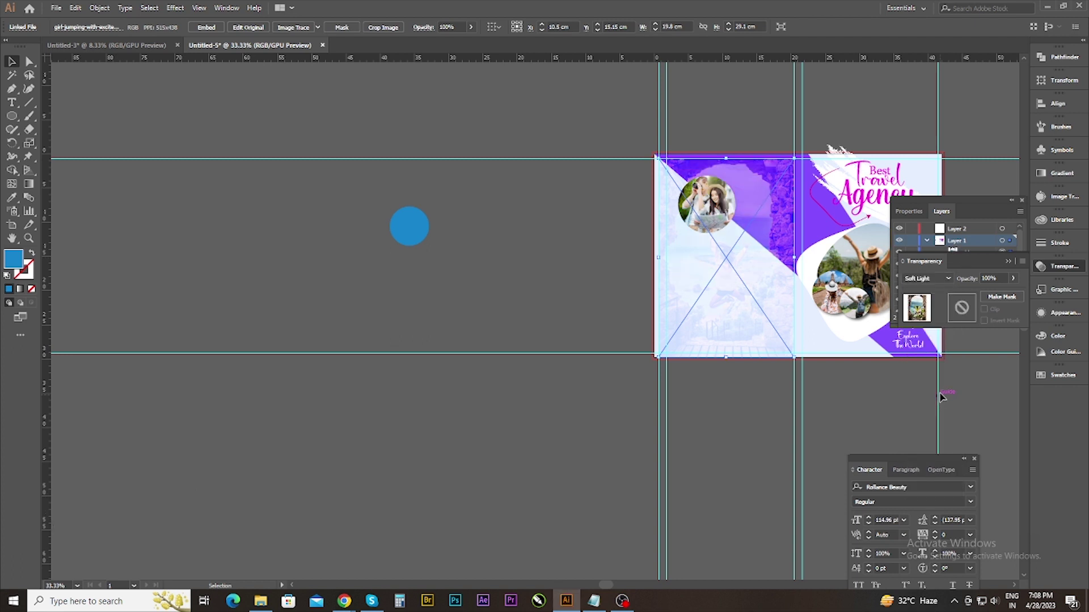
click(1014, 281)
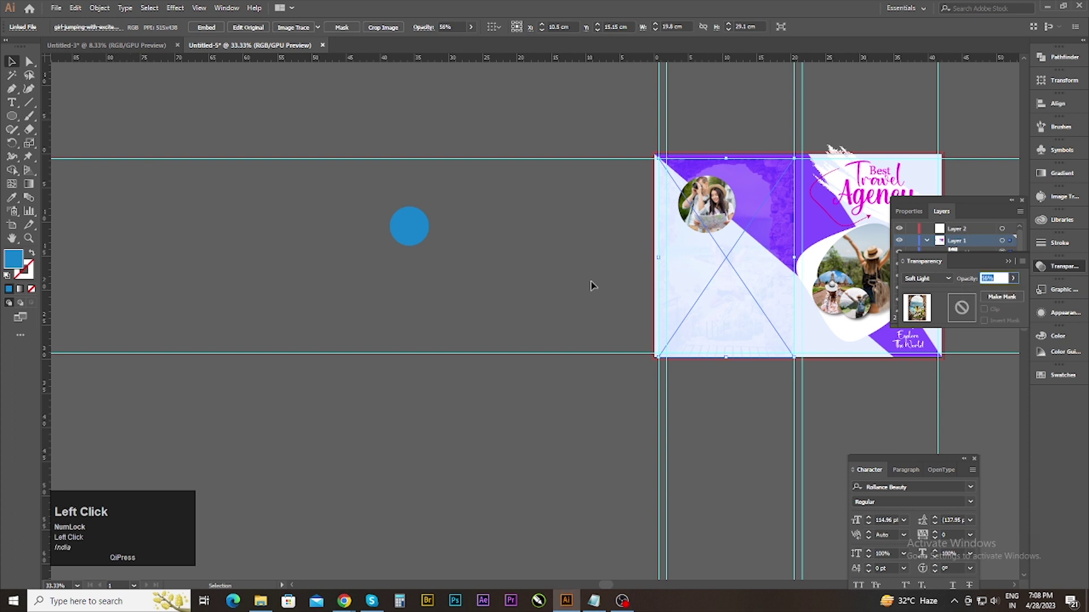
key(ctrl+[)
double_click(595, 282)
key(ctrl+[)
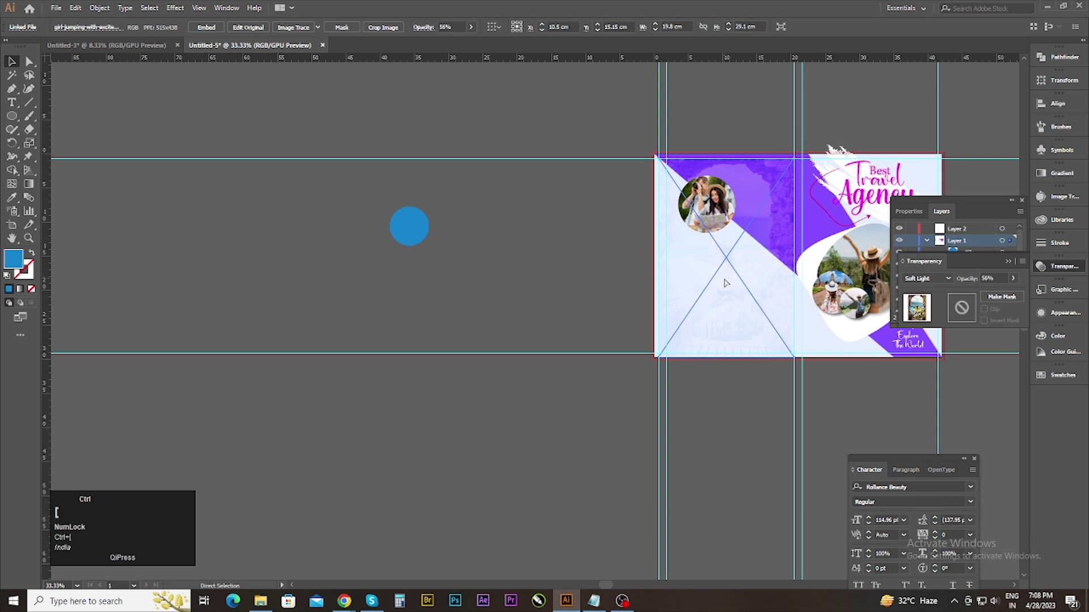
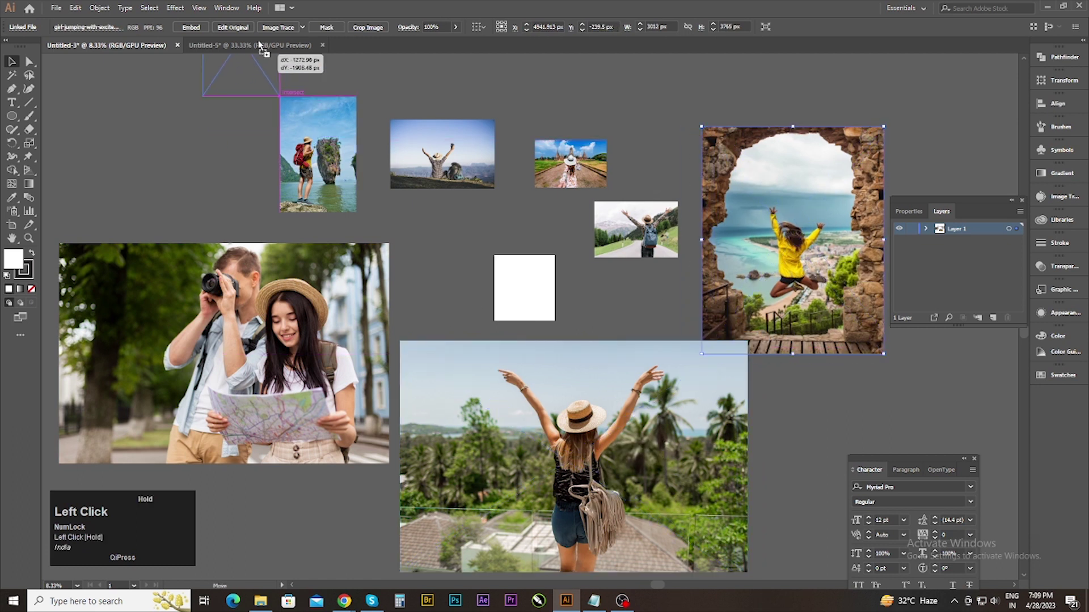
Step: Leave editing inside the clipped island hiker photo
scroll(down, 3)
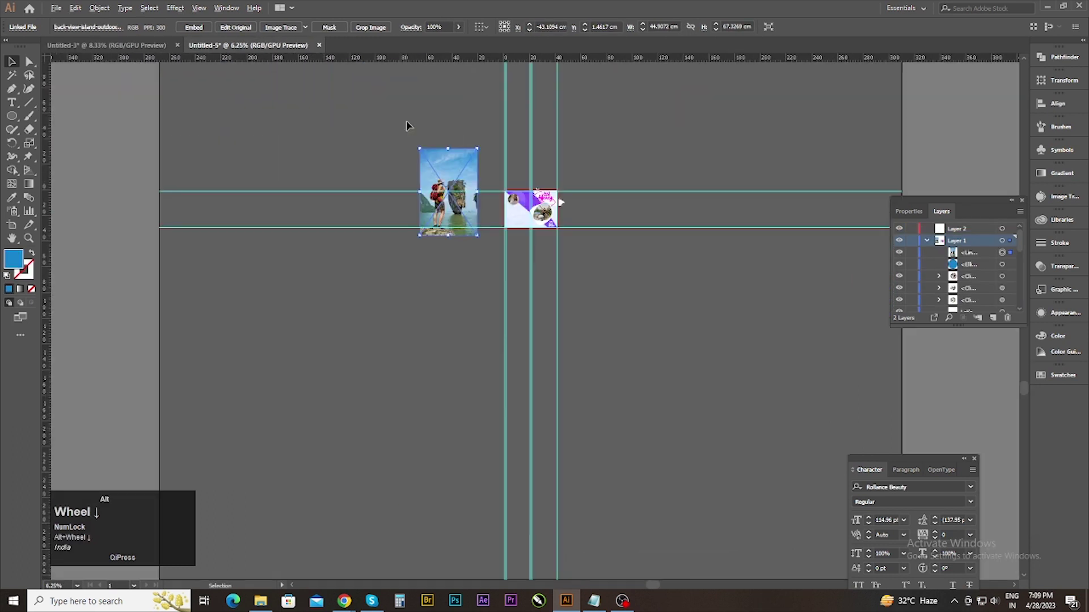
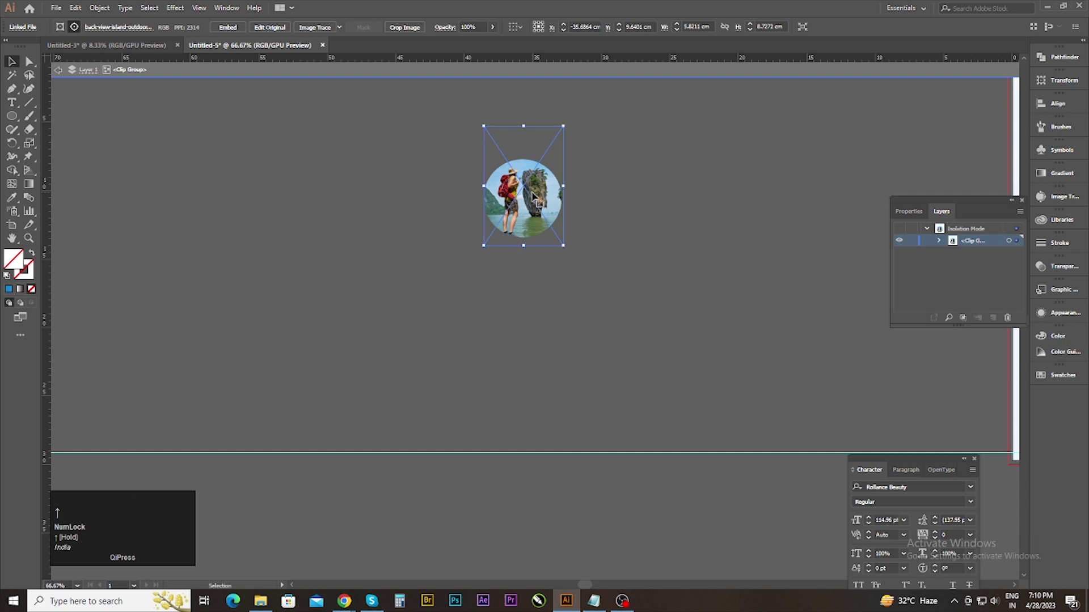
key(Right)
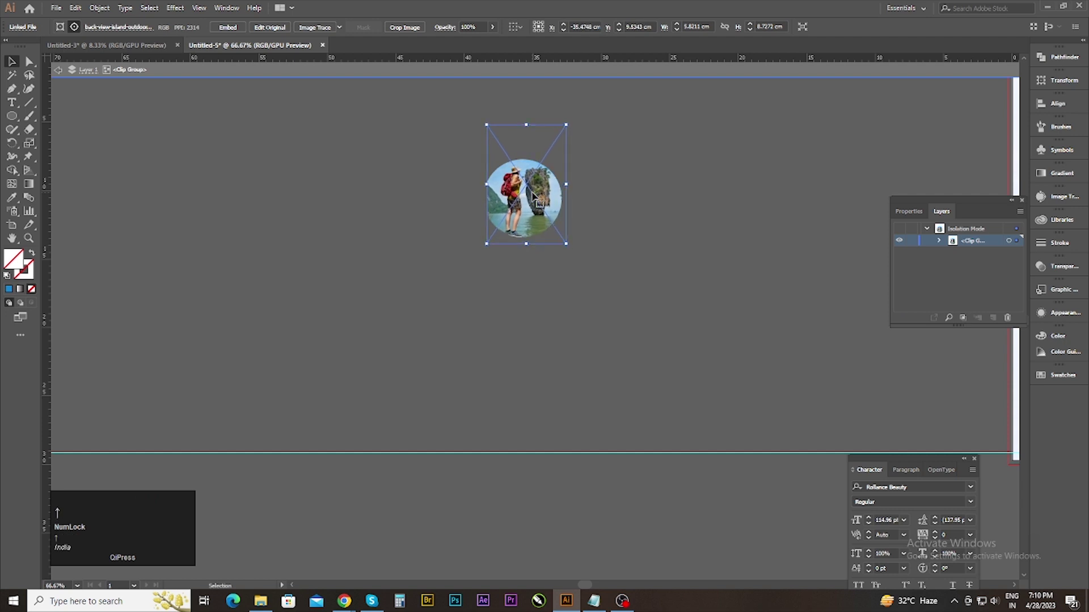
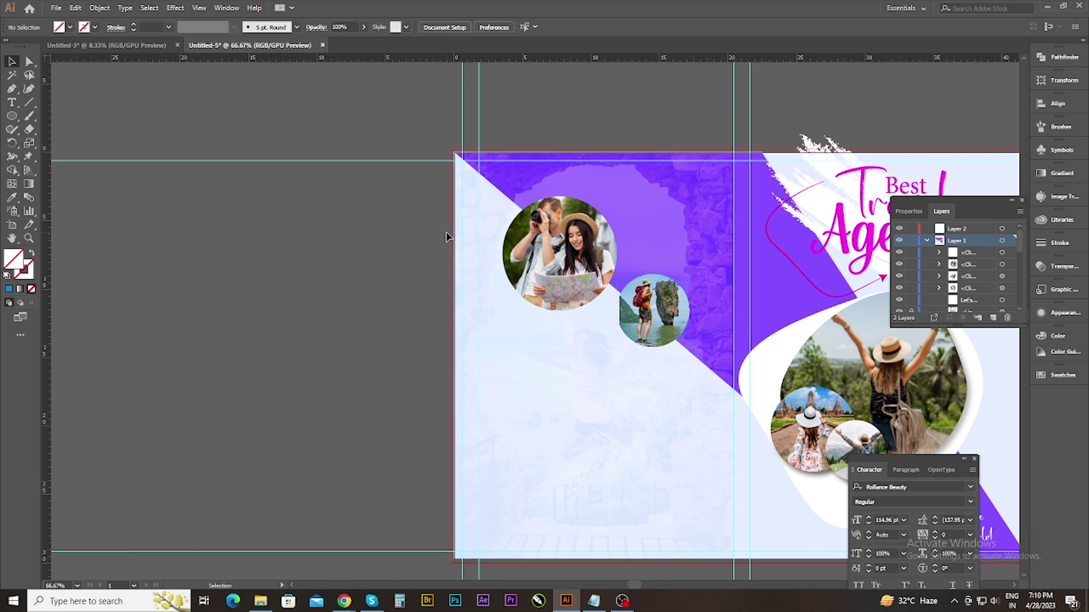
Step: Place the Package 1 heading text beside the circular photos
click(13, 105)
click(589, 603)
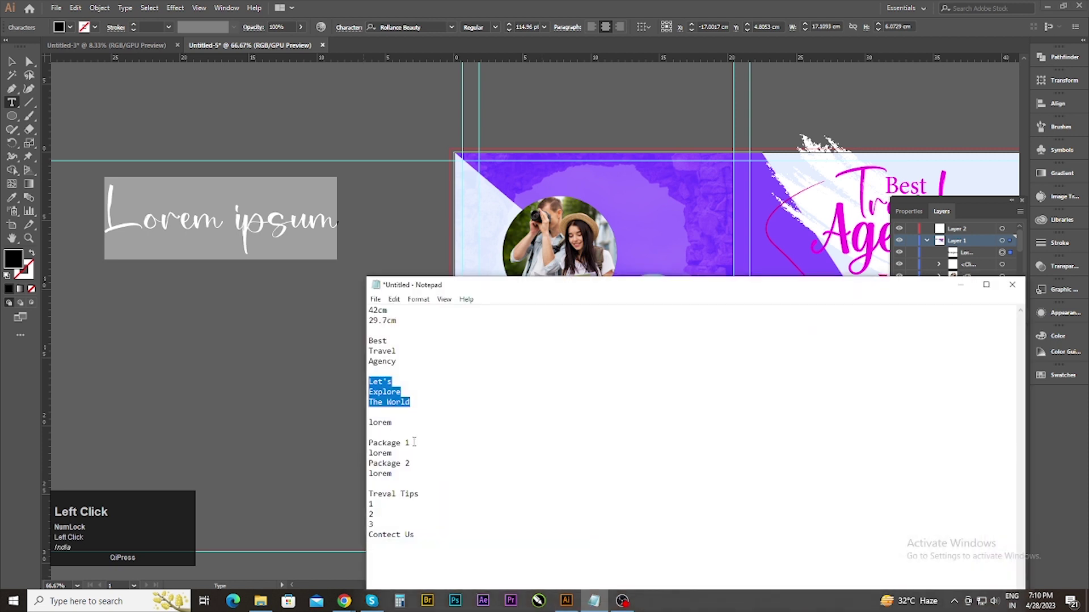
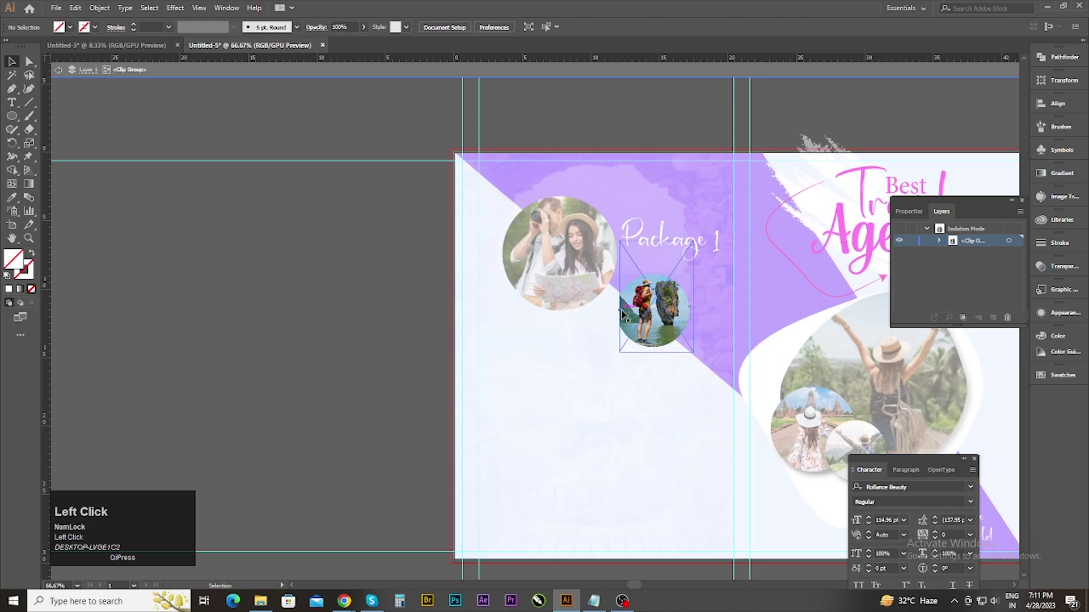
click(655, 313)
Step: Exit isolation mode on the group, ready to draw straight paths
right_click(669, 318)
click(305, 236)
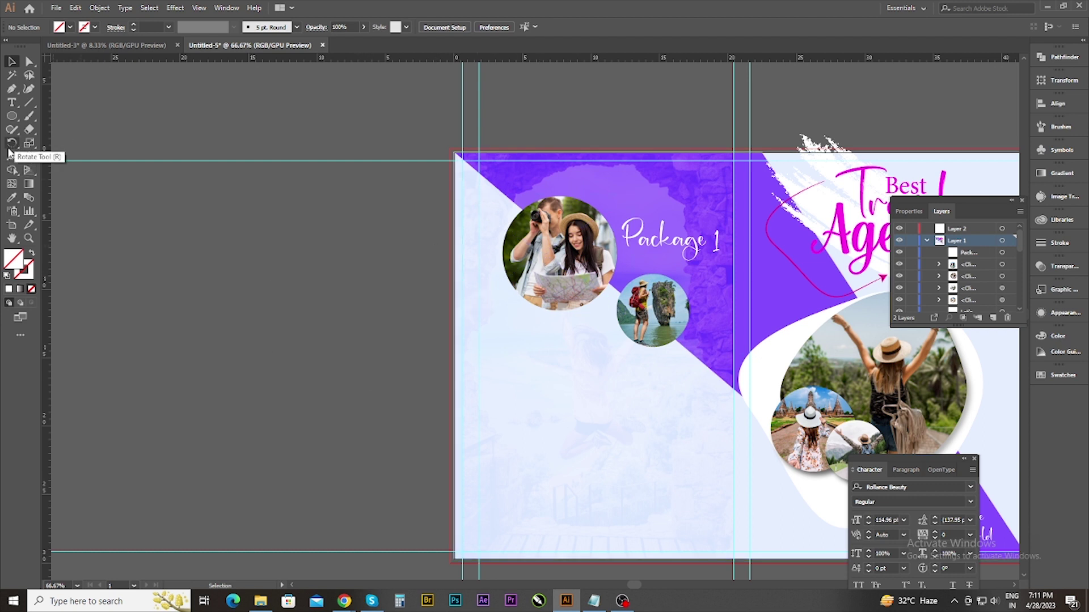
click(16, 93)
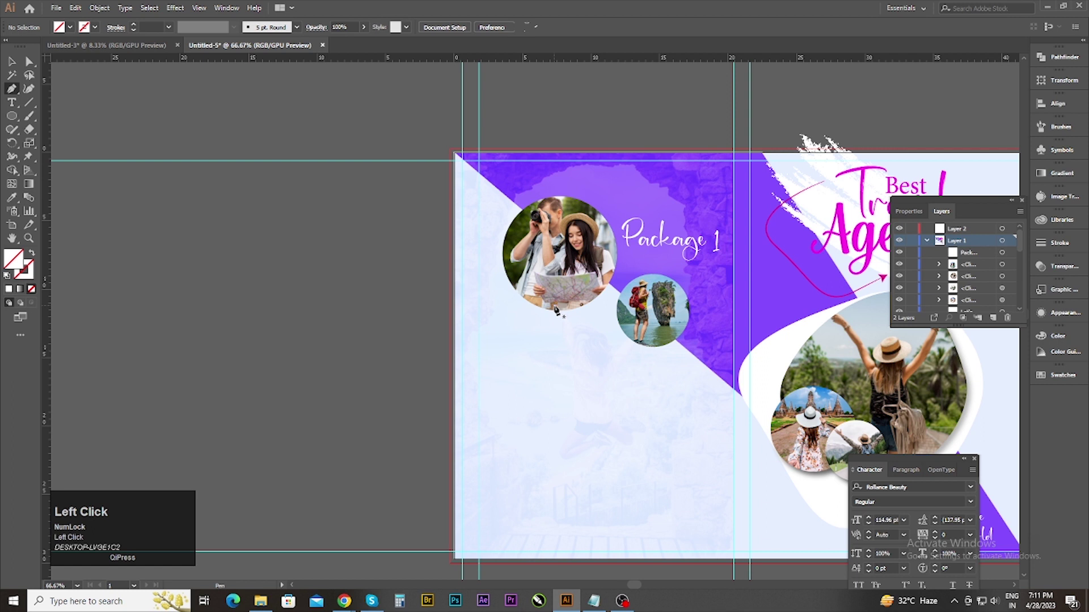
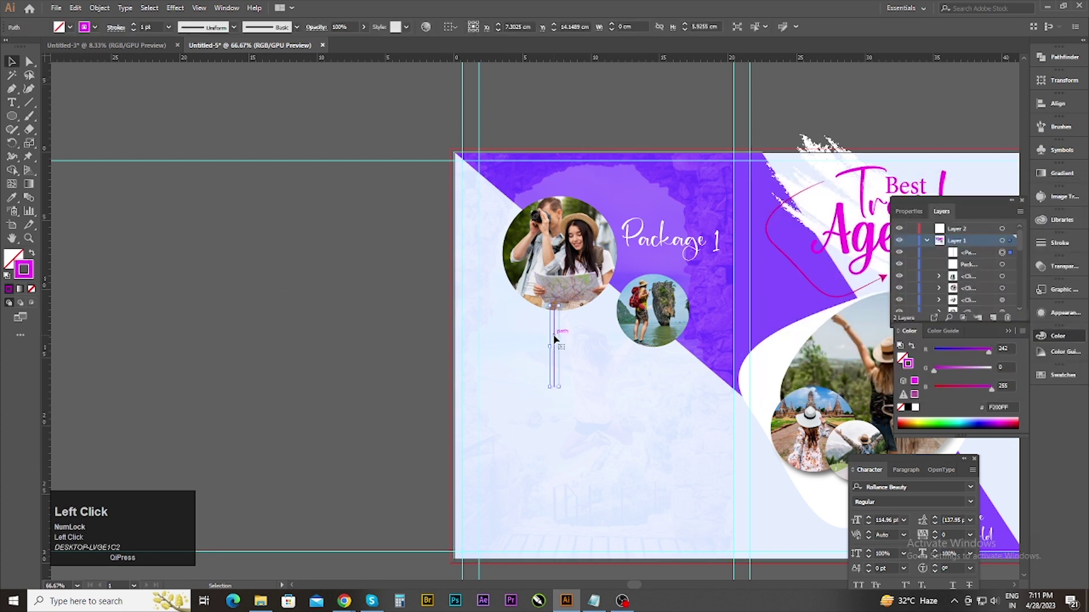
Step: Arrange the magenta connector line's stacking order beneath the couple photo
key(ctrl+[)
click(491, 349)
key(ctrl+[)
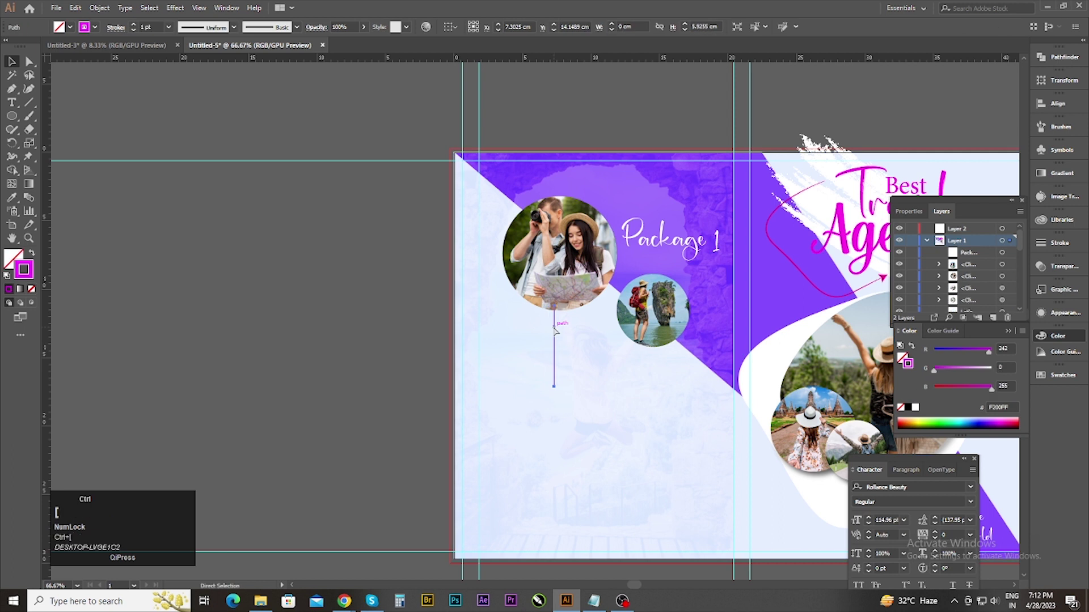
click(302, 293)
key(ctrl+])
click(408, 303)
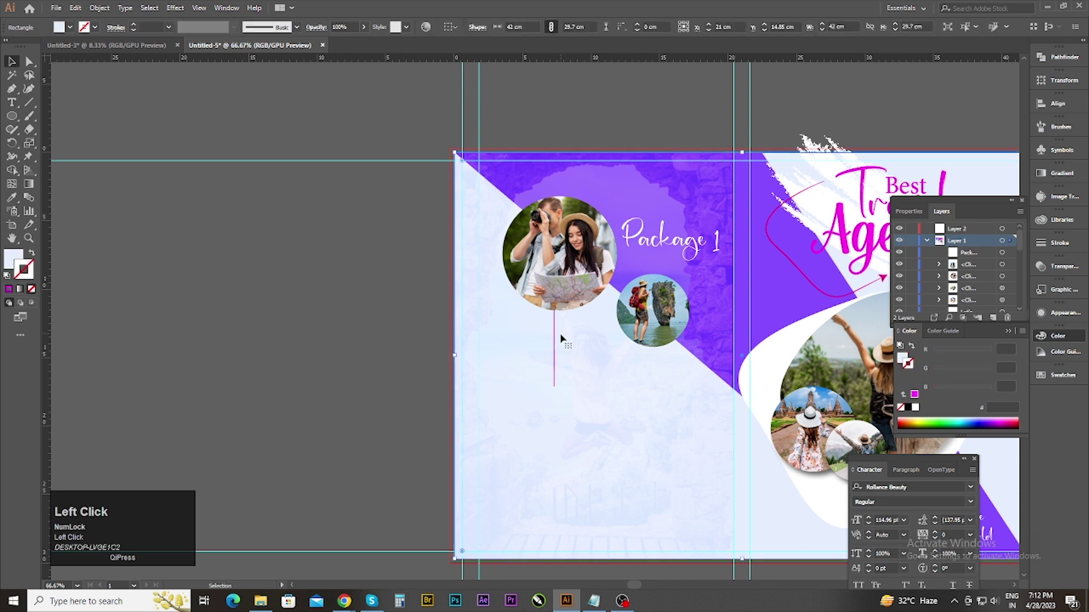
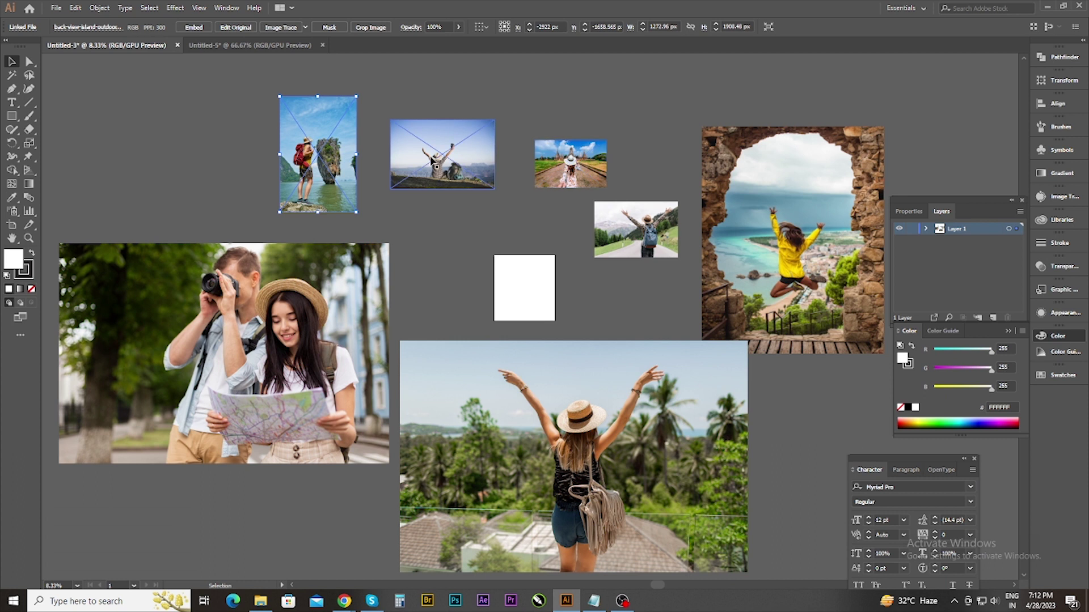
Step: Bring the backpacker photo in from Untitled-3 and clip it into the rectangle under the connector line
drag(435, 157, 508, 248)
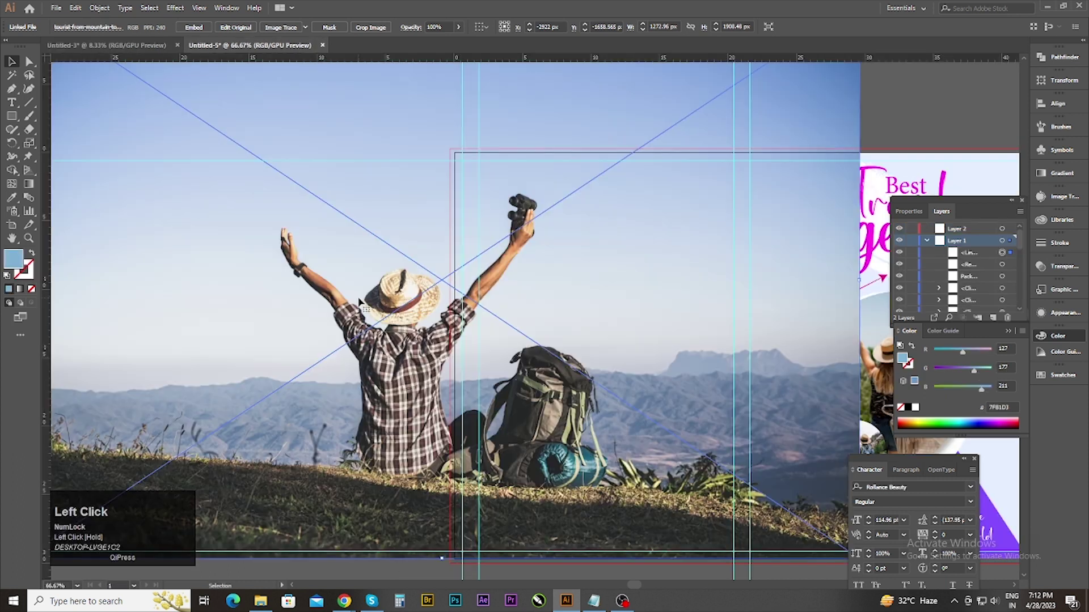
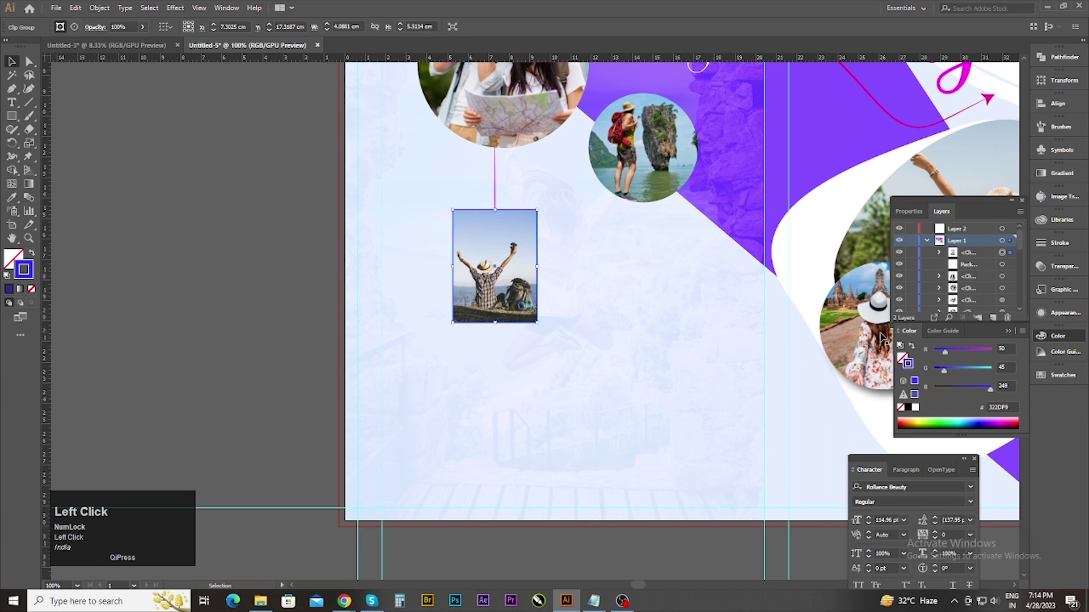
scroll(down, 3)
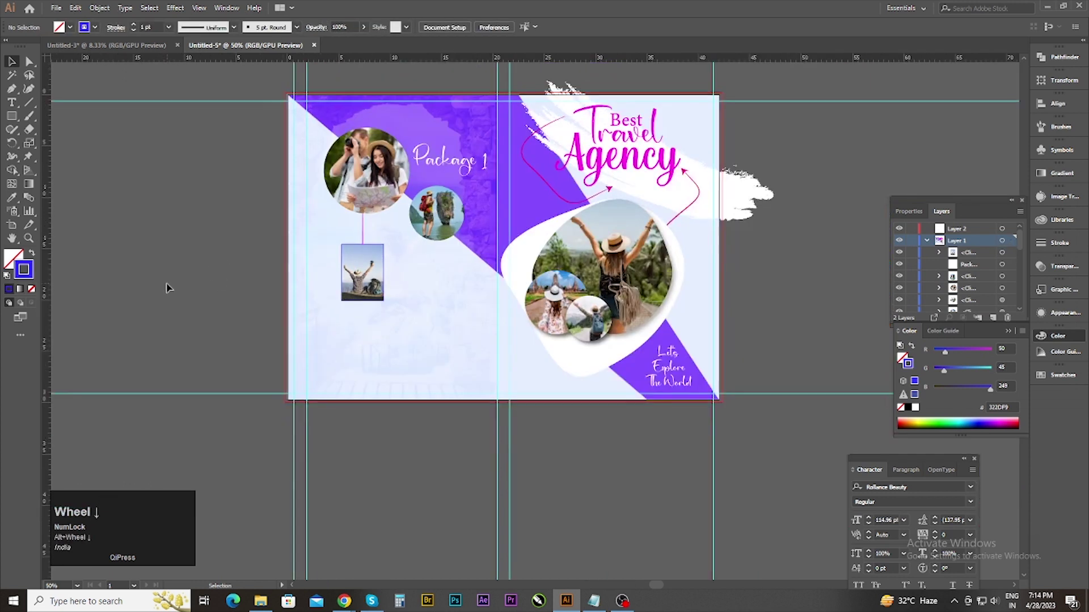
Step: Draw a rectangle beside the backpacker photo, fill it purple, and send it behind the photo
scroll(up, 3)
click(371, 276)
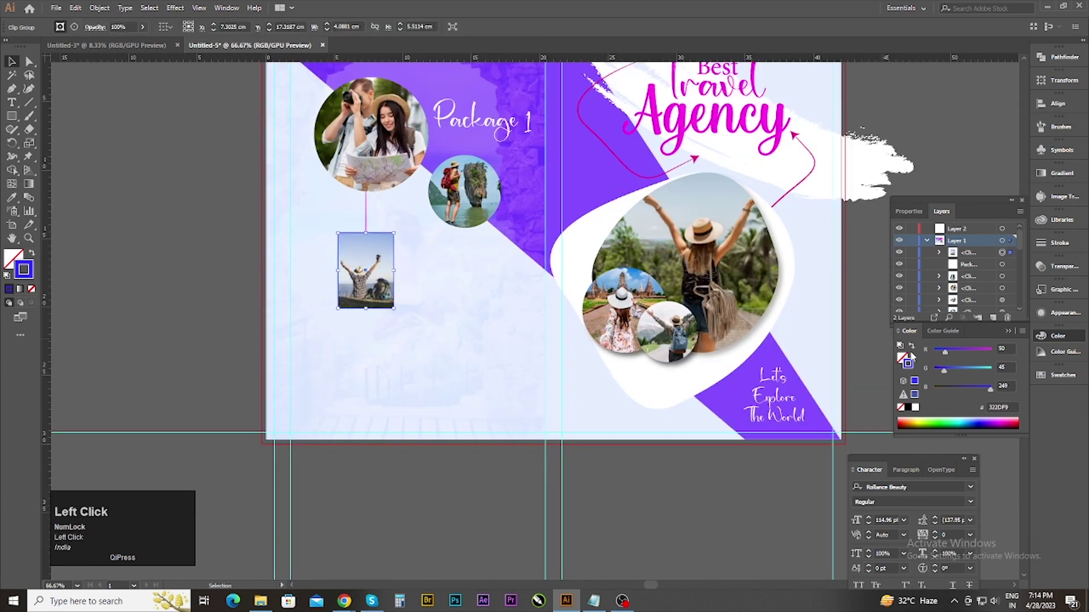
drag(342, 279, 165, 286)
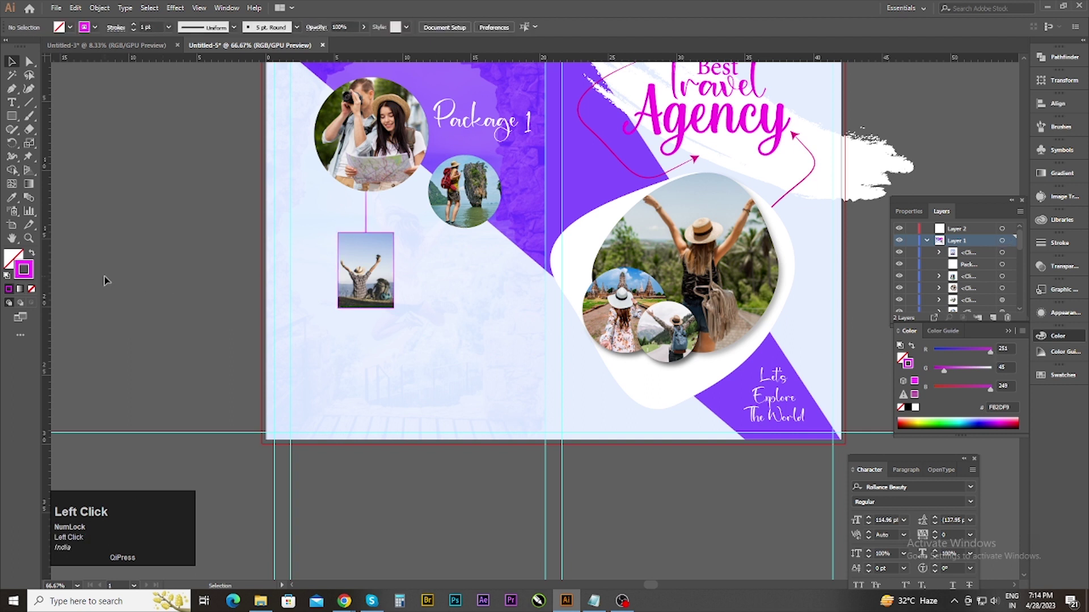
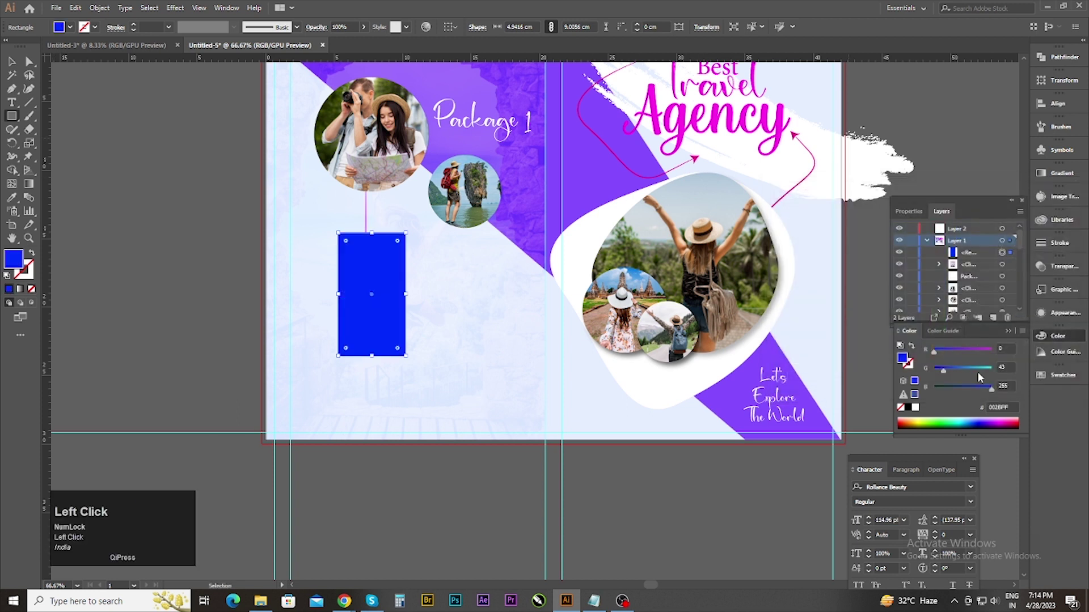
drag(954, 371, 369, 302)
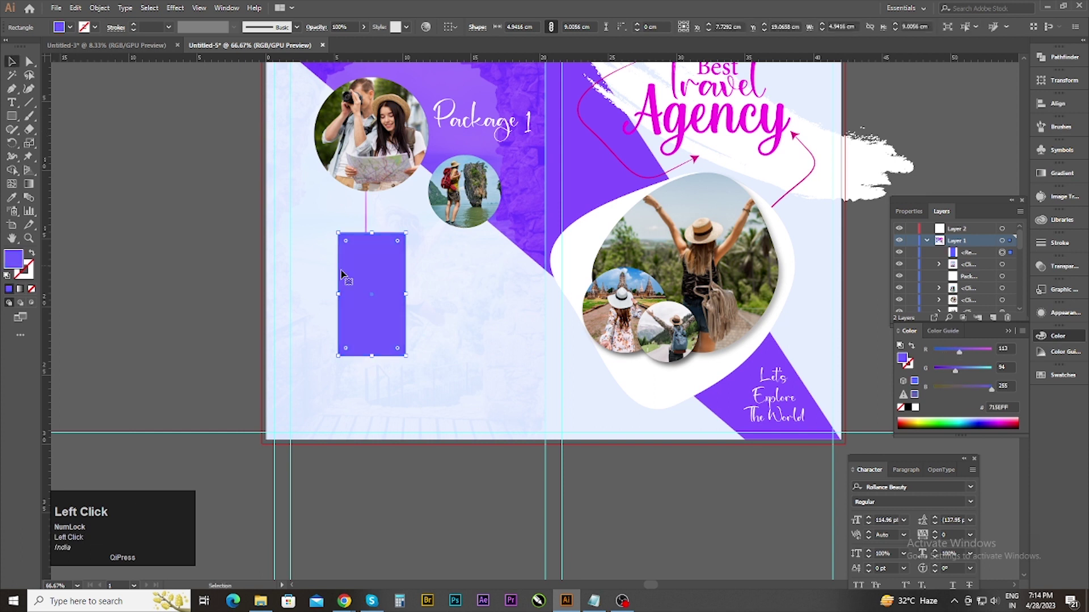
key(ctrl+[)
key(Down)
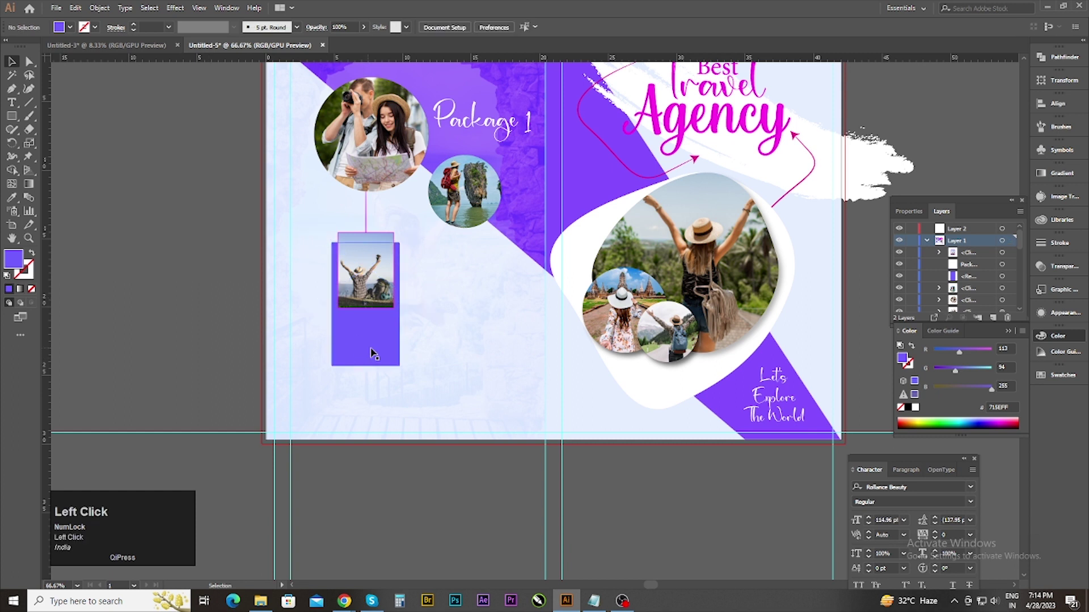
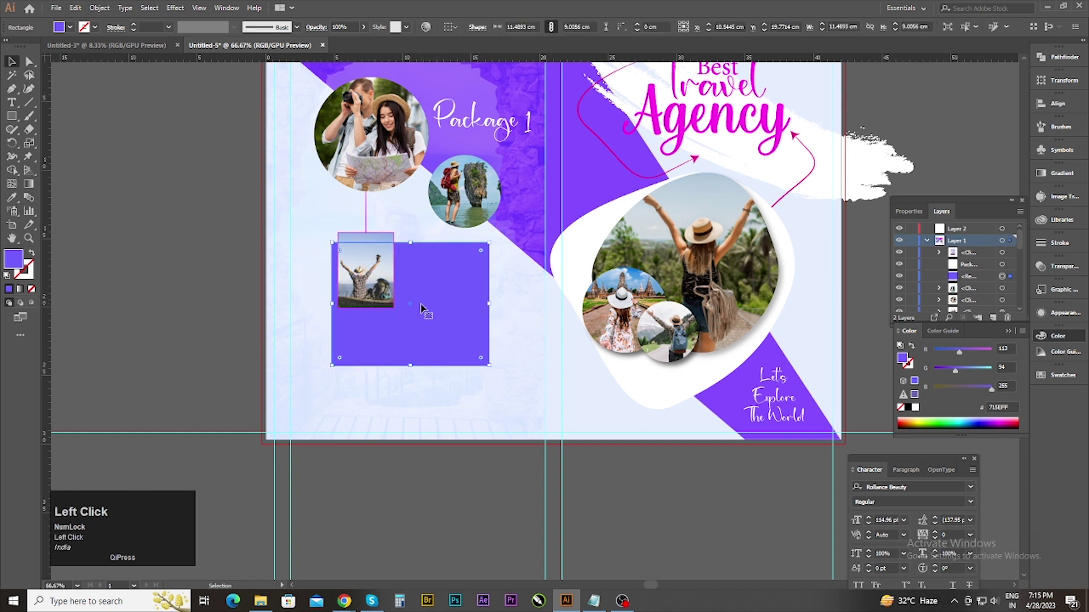
click(433, 304)
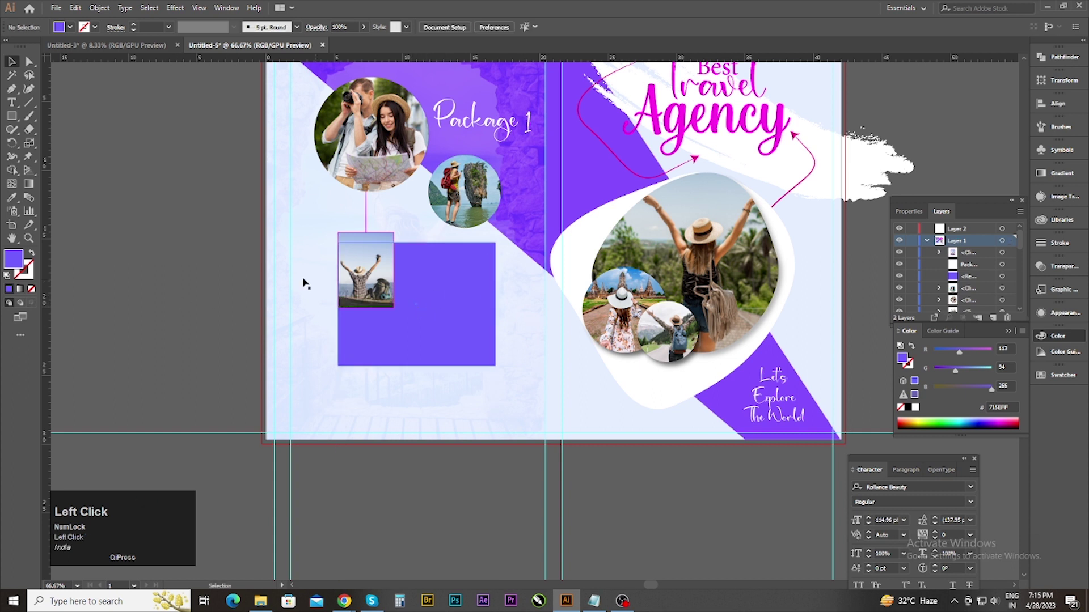
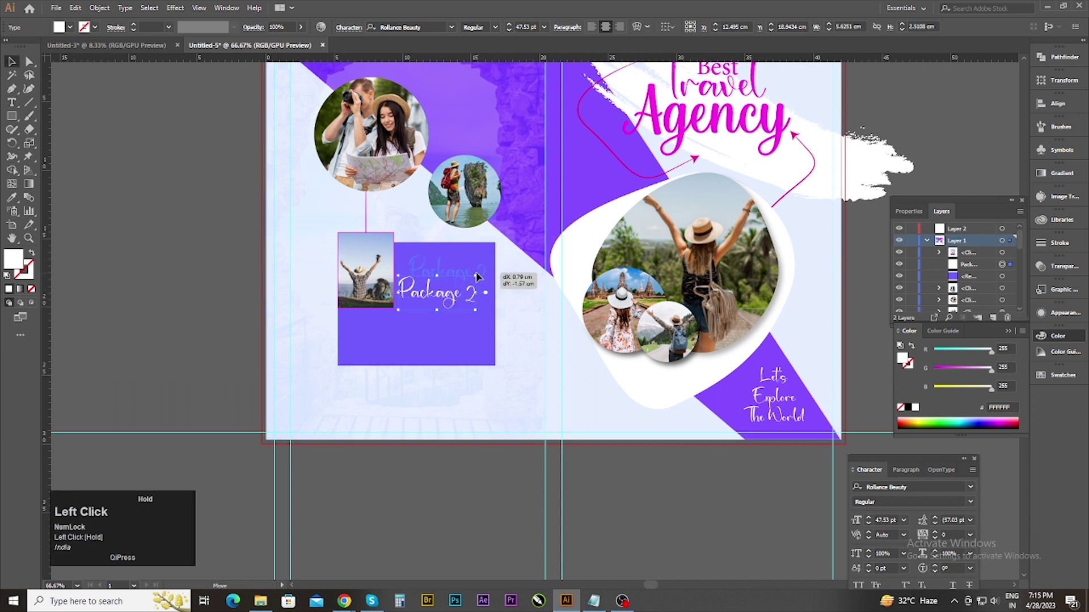
Step: Finish the white 'Package 2' title inside the purple box and deselect it
key(Down)
click(156, 304)
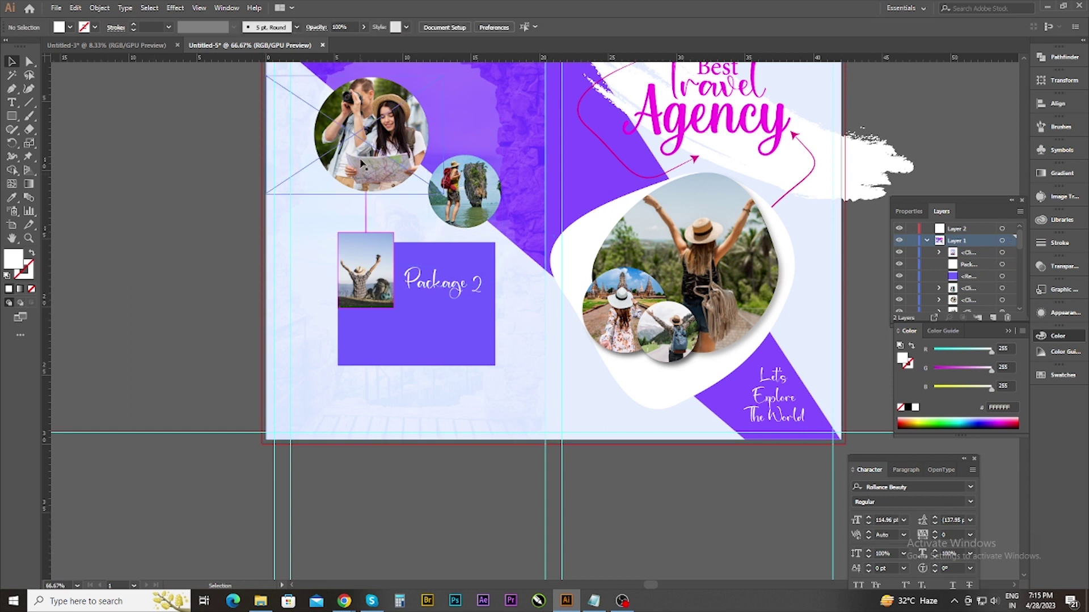
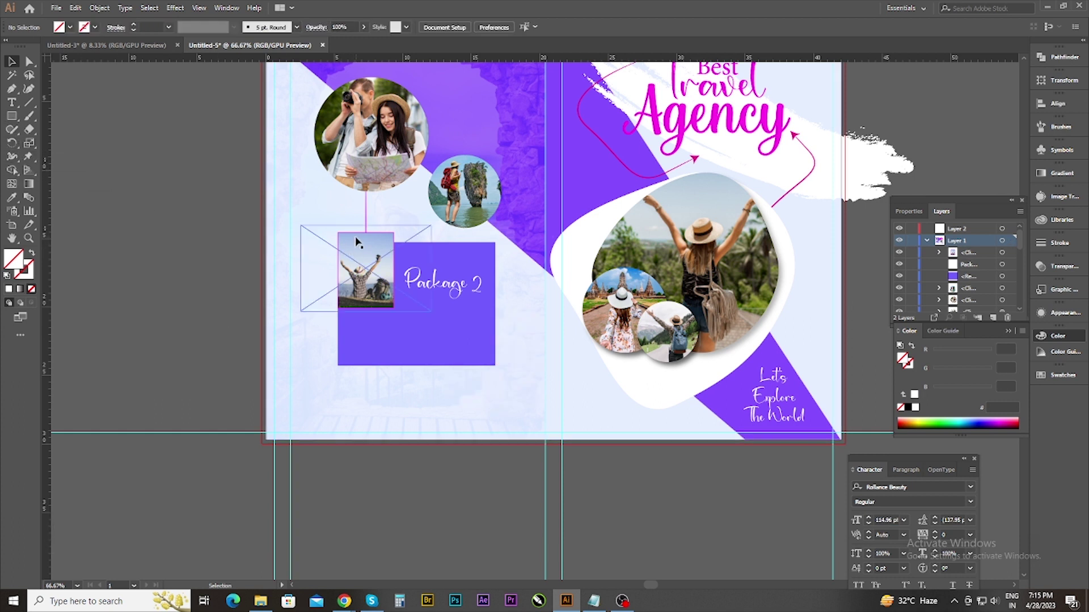
Step: Draw a frame at the box's lower right corner and clip the temple-scene photo into it
drag(12, 123, 25, 247)
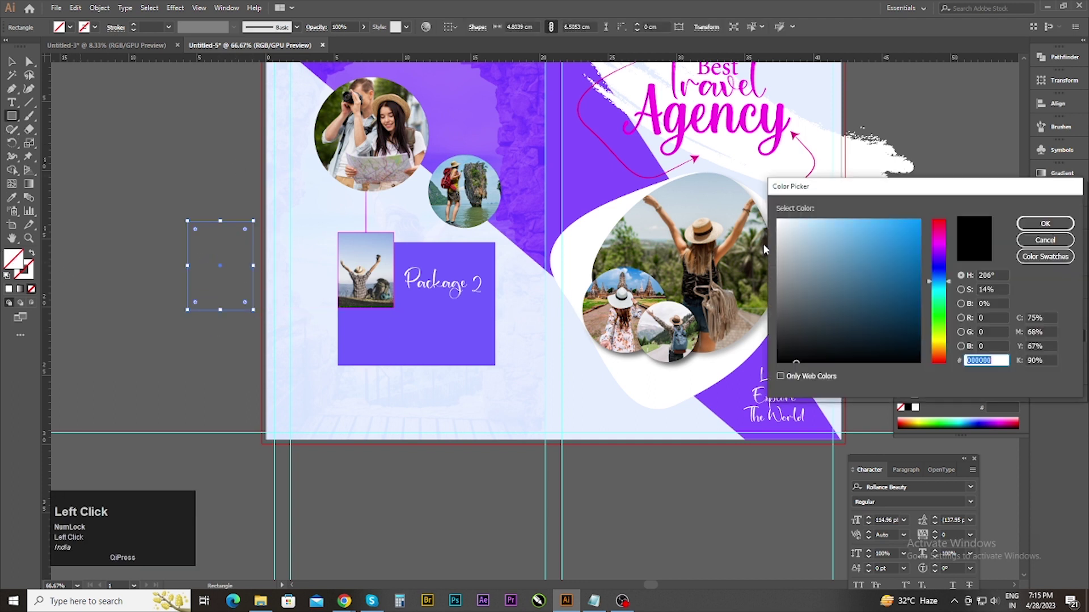
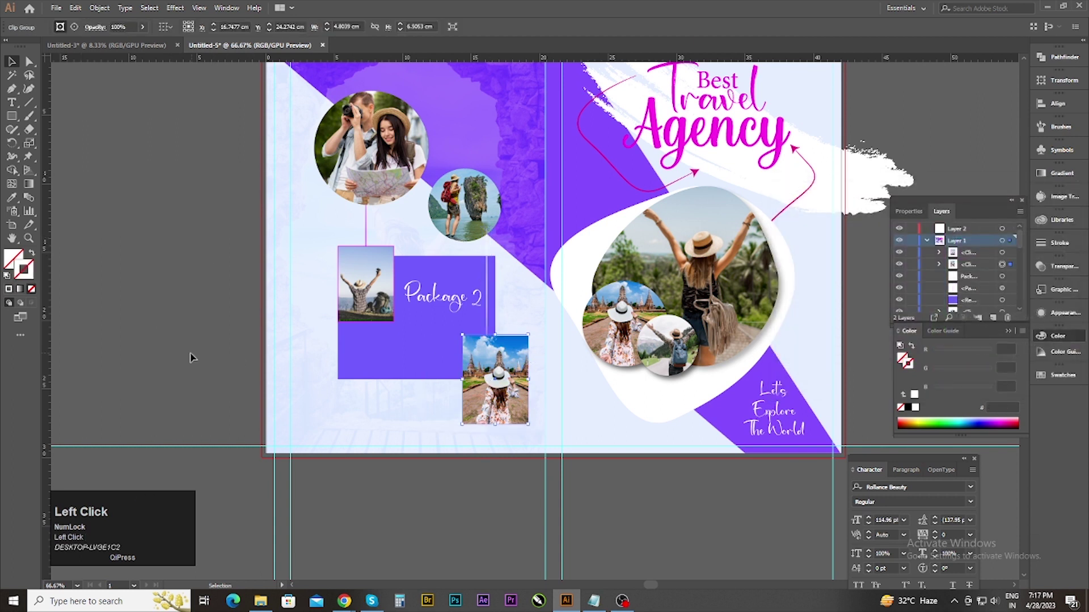
click(34, 271)
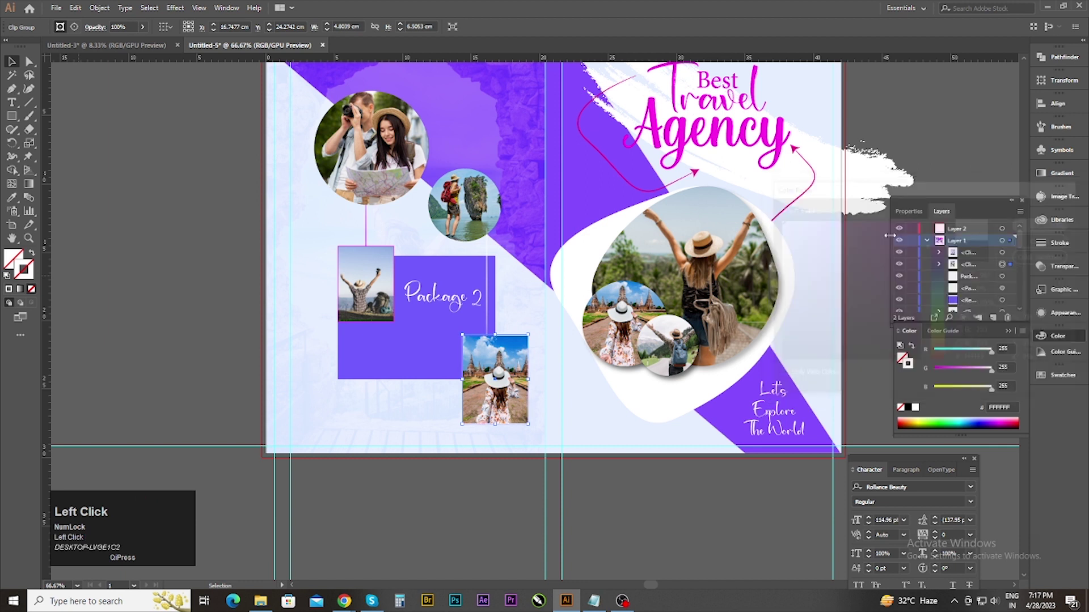
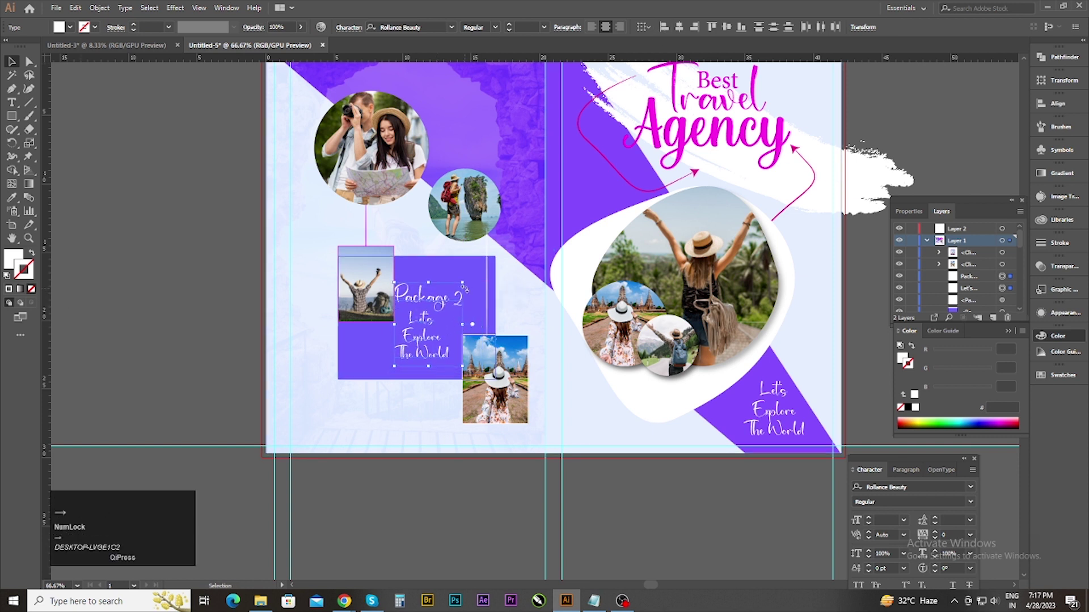
Step: Leave the 'Let's Explore The World' tagline centred under Package 2 and deselect it
click(234, 295)
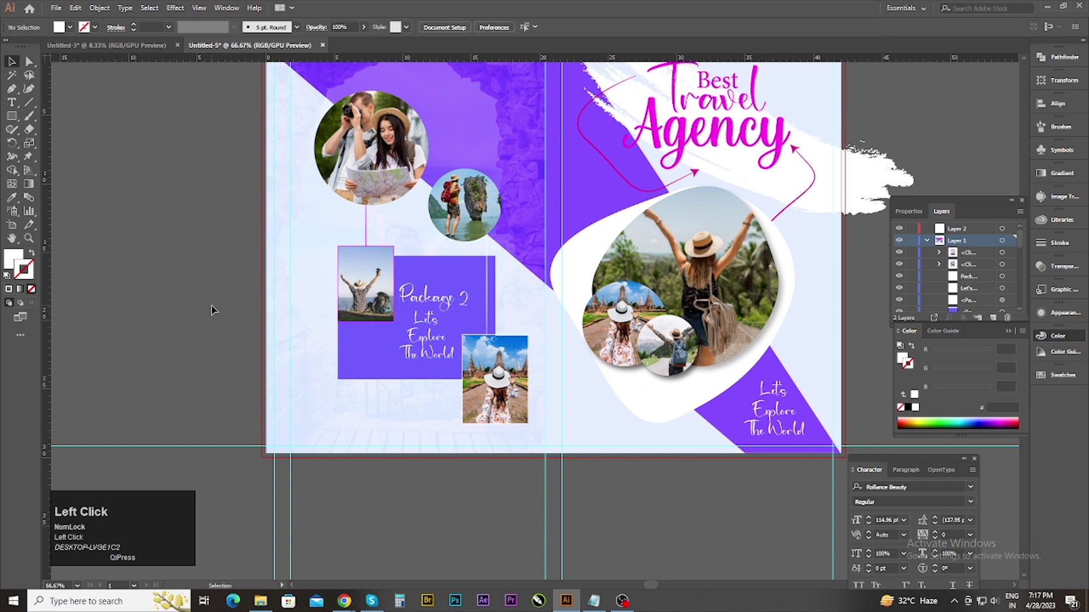
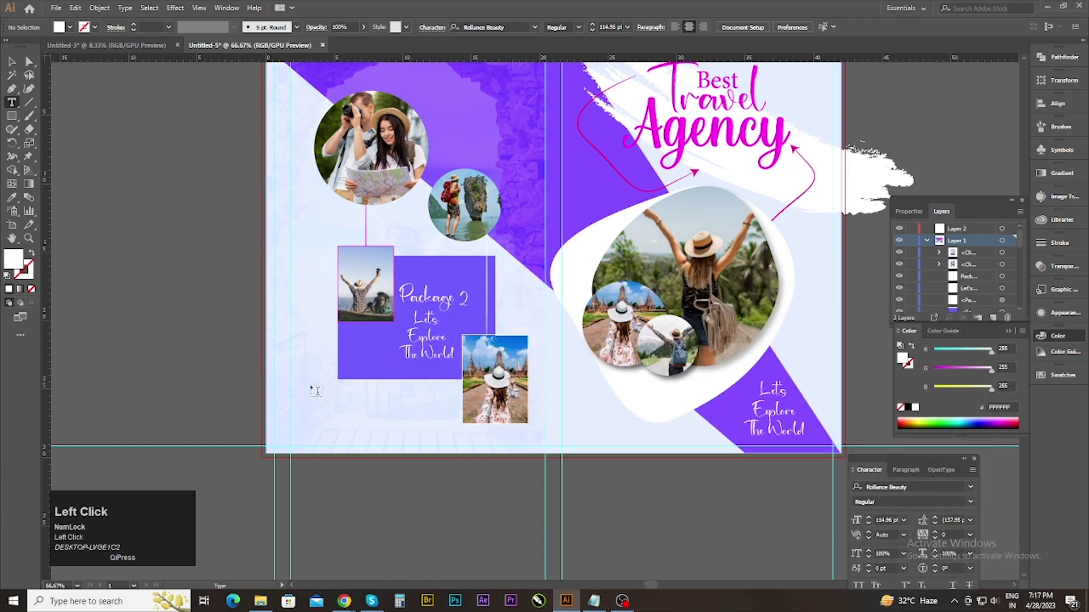
Step: Type the 'Contect us' text line, select it all, and browse fonts for it in the Character panel
key(Caps_Lock)
key(Caps_Lock)
text(on)
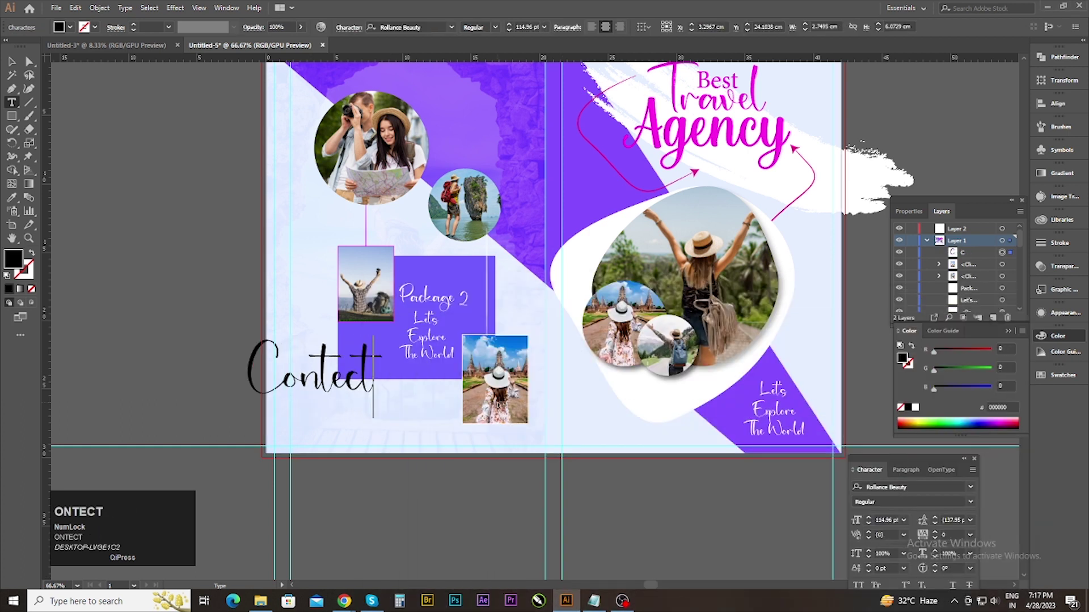
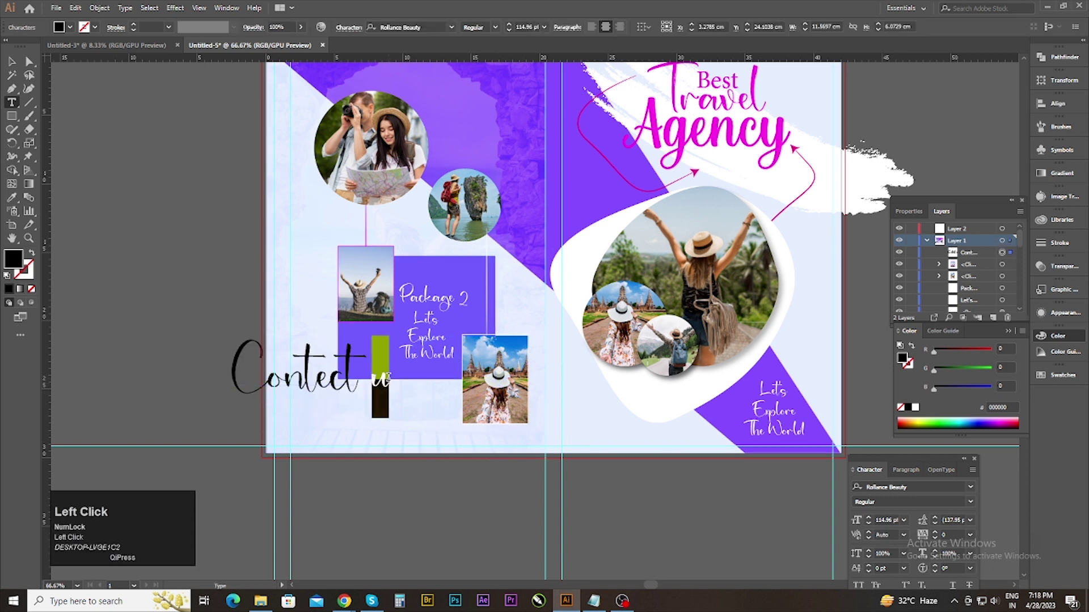
key(u)
key(ctrl+a)
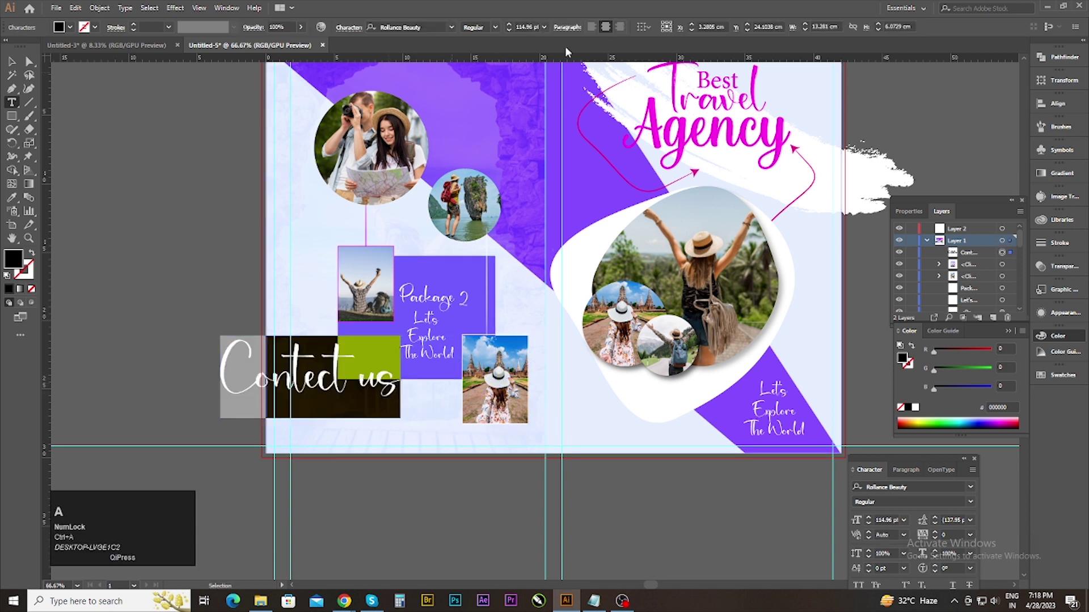
click(978, 487)
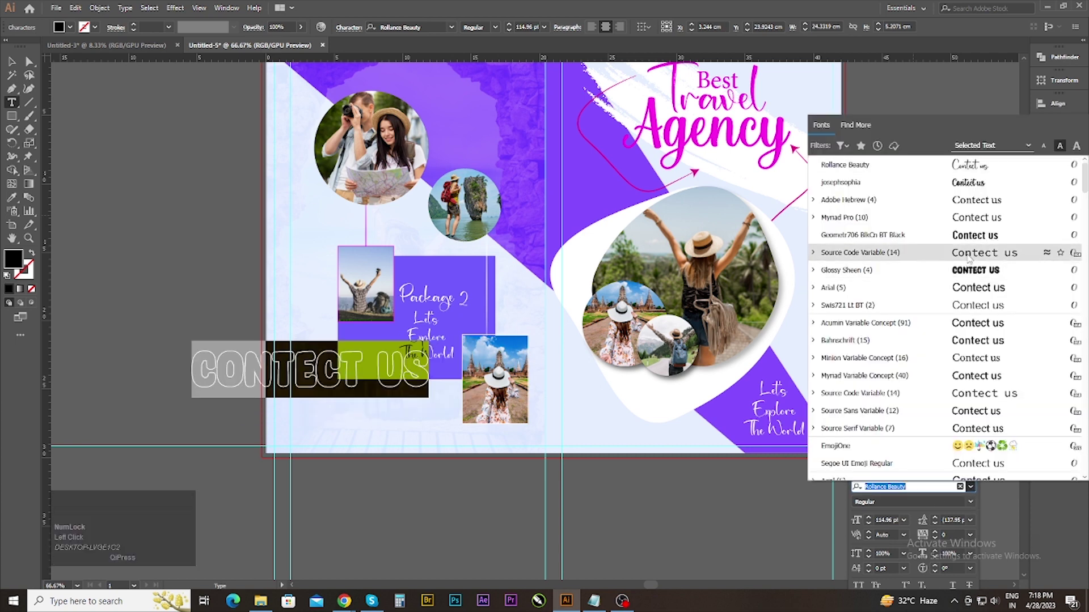
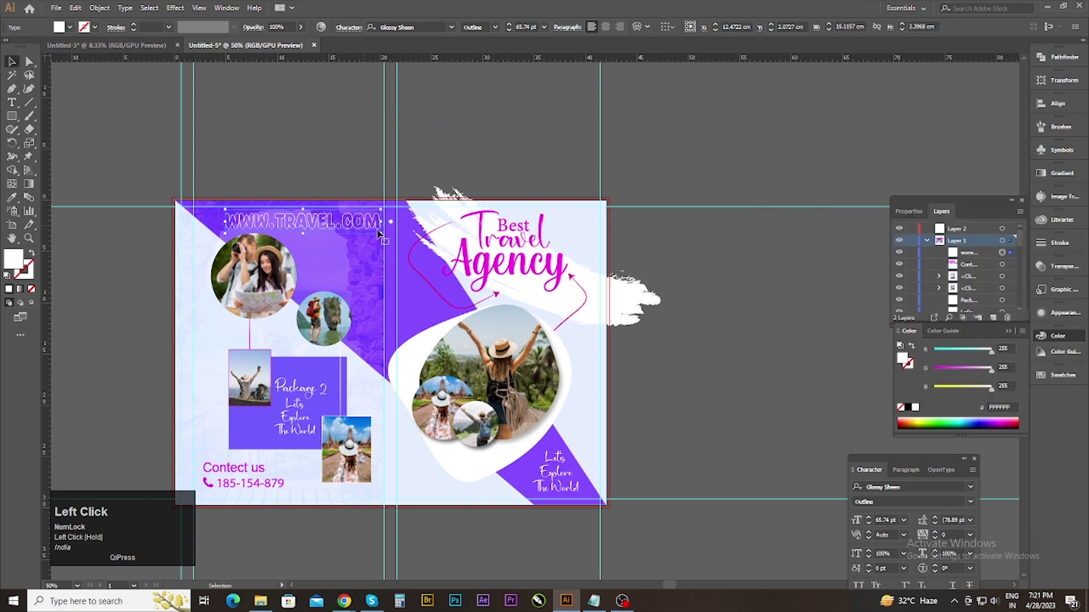
key(Left)
click(210, 472)
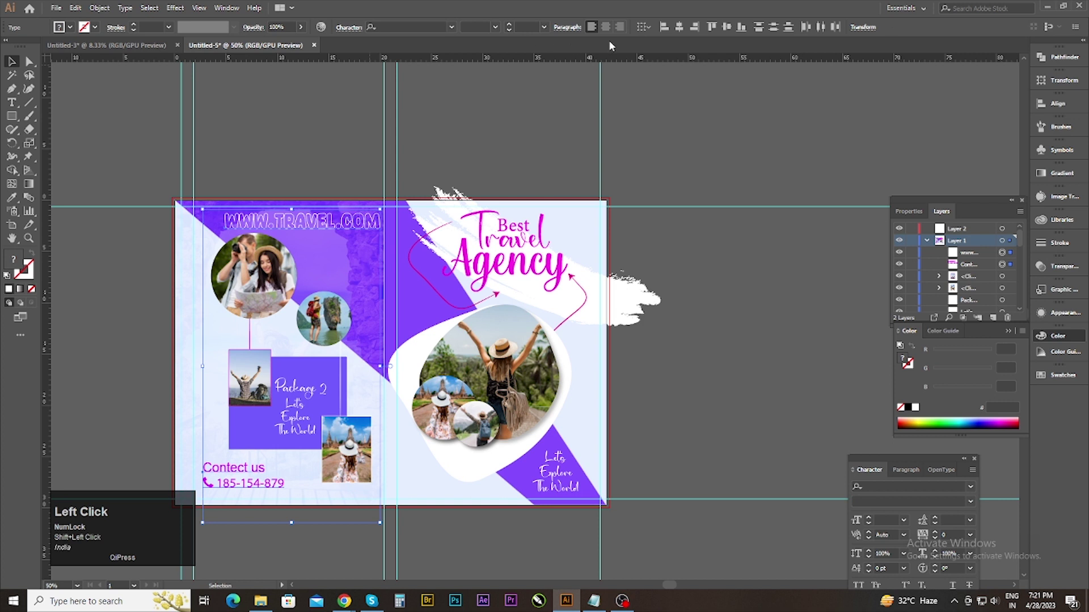
key(Up)
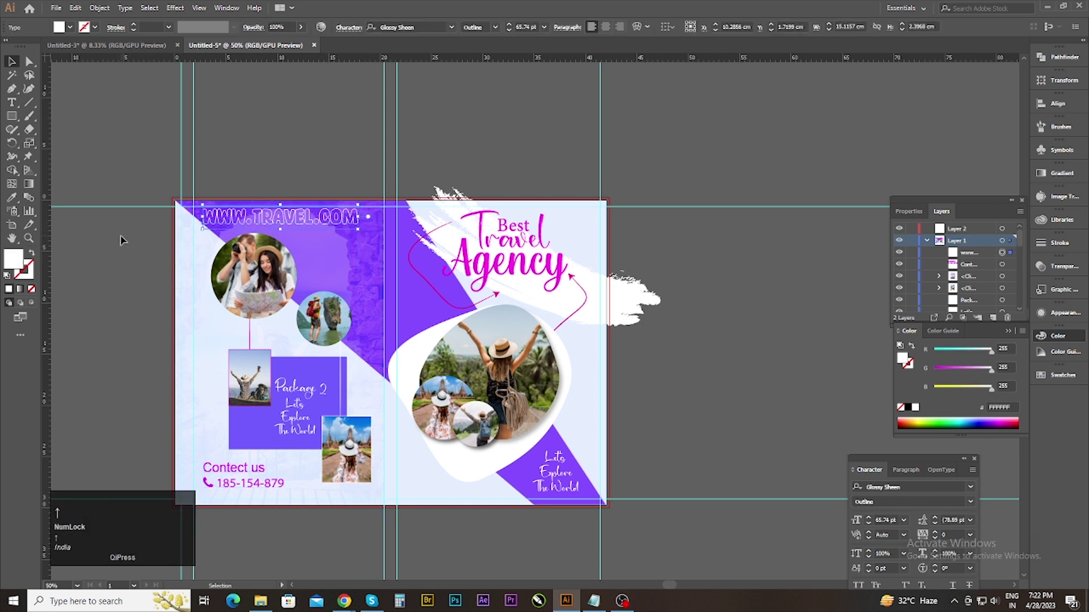
click(116, 234)
click(343, 221)
click(484, 219)
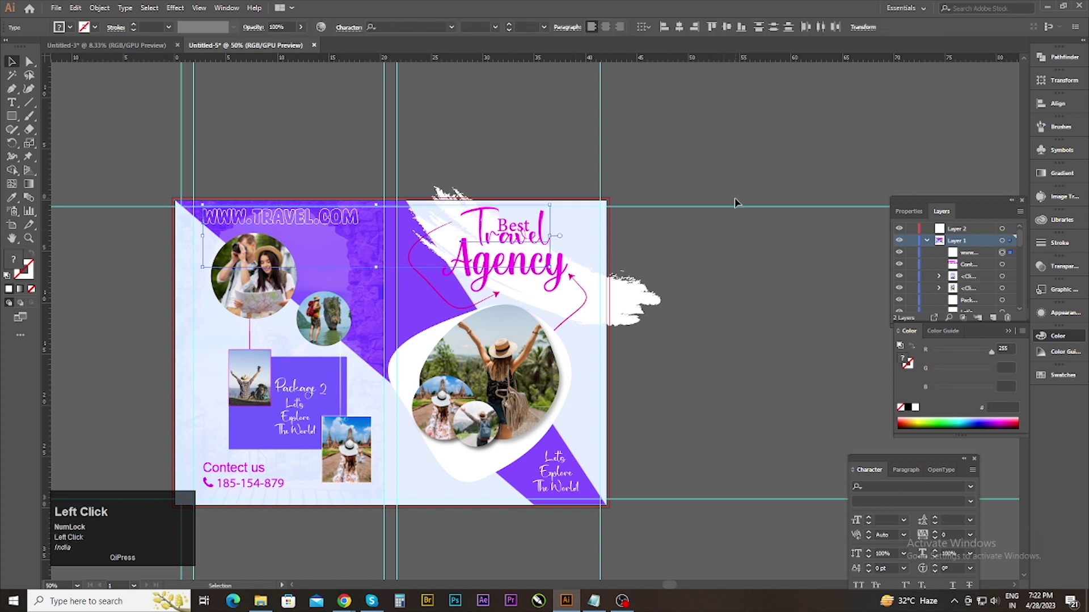
key(ctrl+z)
click(254, 346)
key(Down)
click(253, 345)
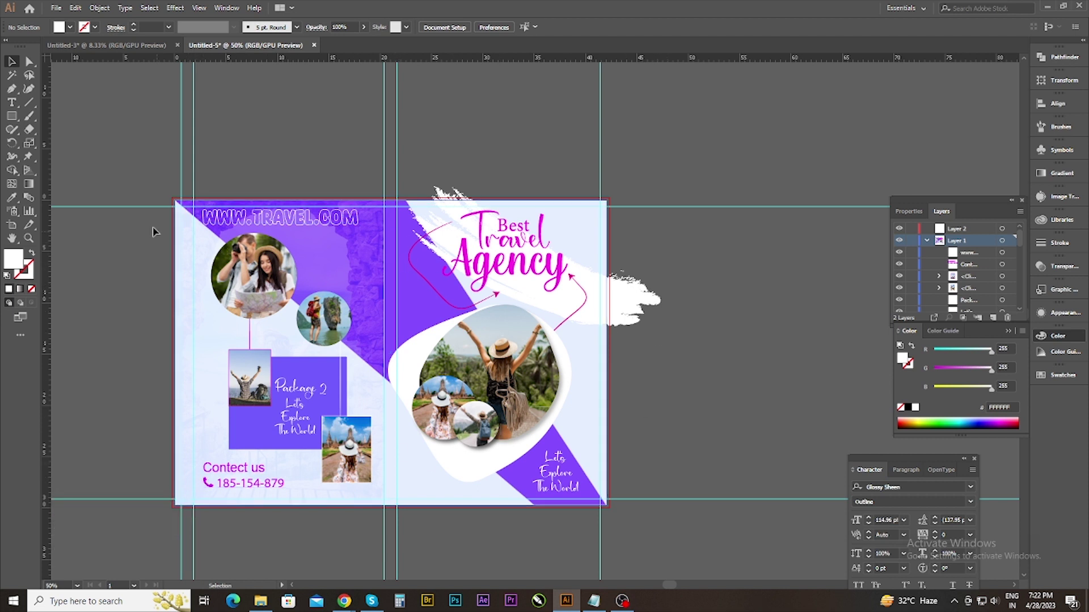
Step: Collapse the Layers, Color and Character panels into the dock
drag(1016, 203, 1010, 334)
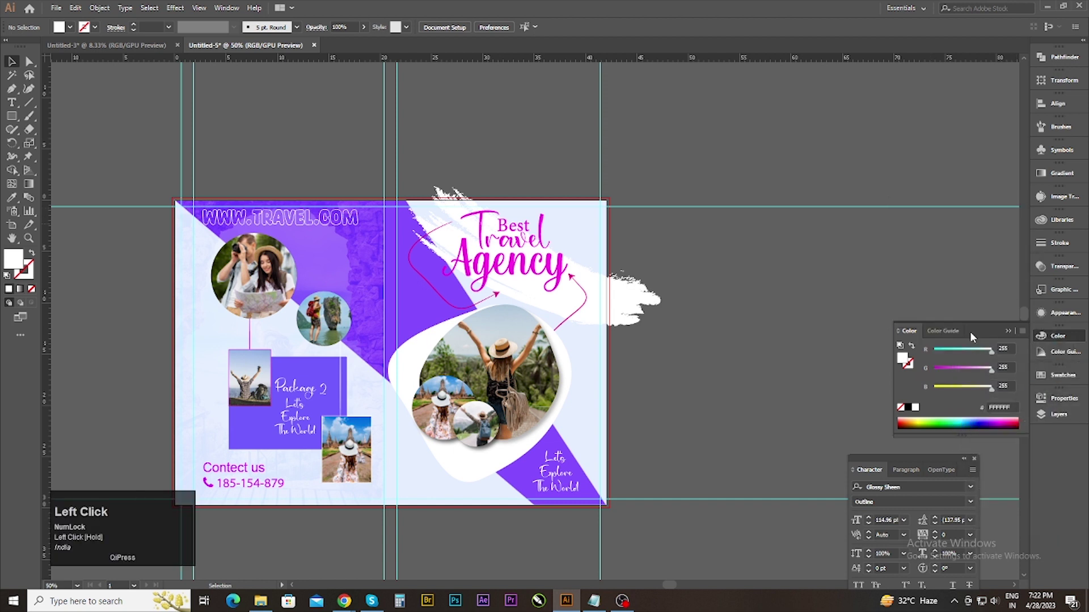
scroll(down, 3)
Step: Draw a rectangle covering the full two-page spread, deselect it, and bring up the canvas context menu
click(16, 120)
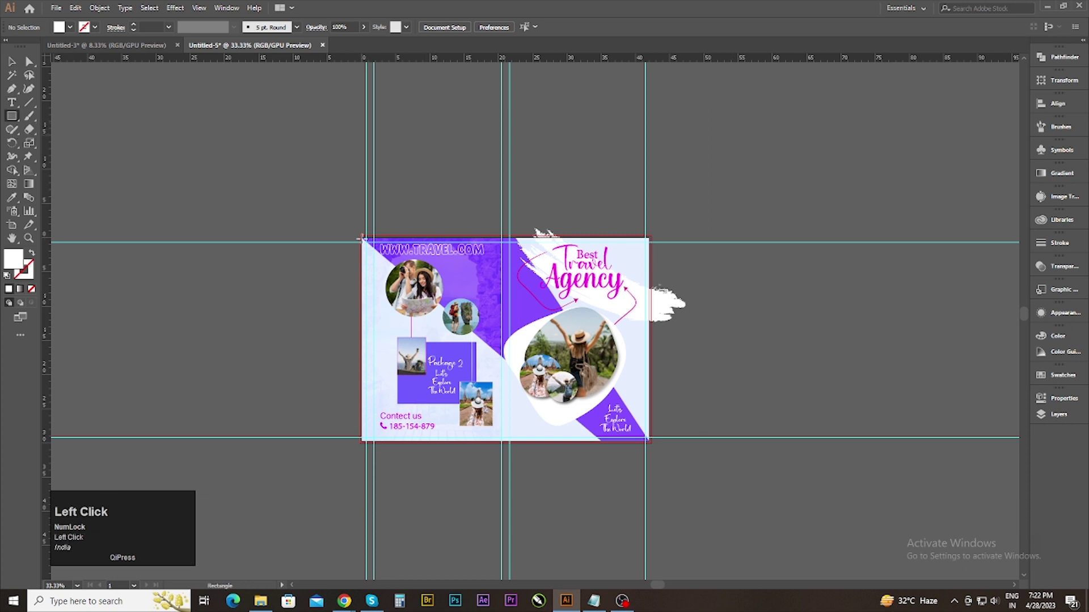
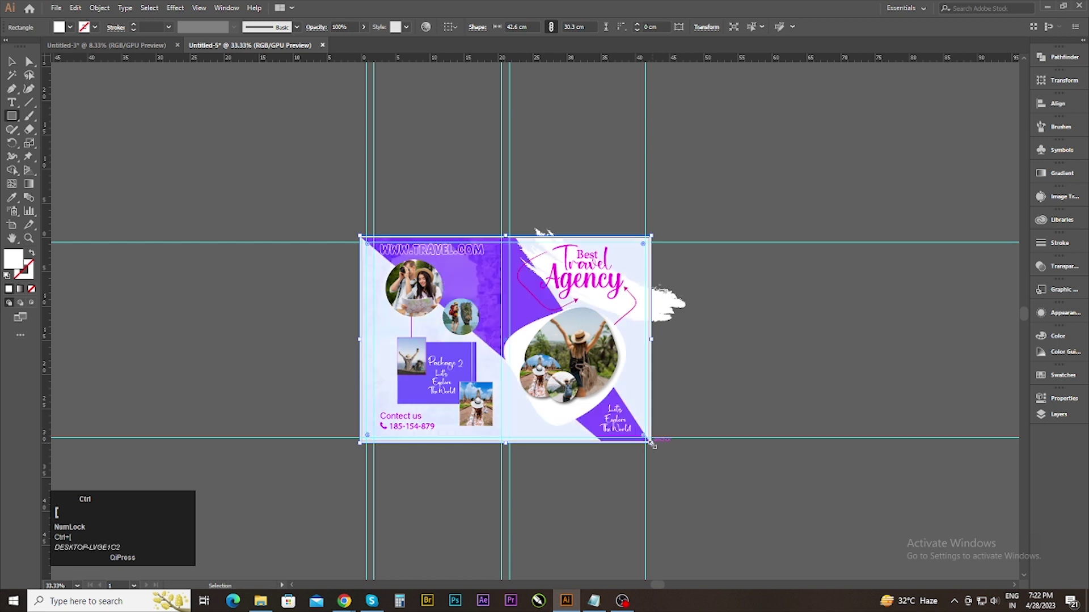
click(11, 60)
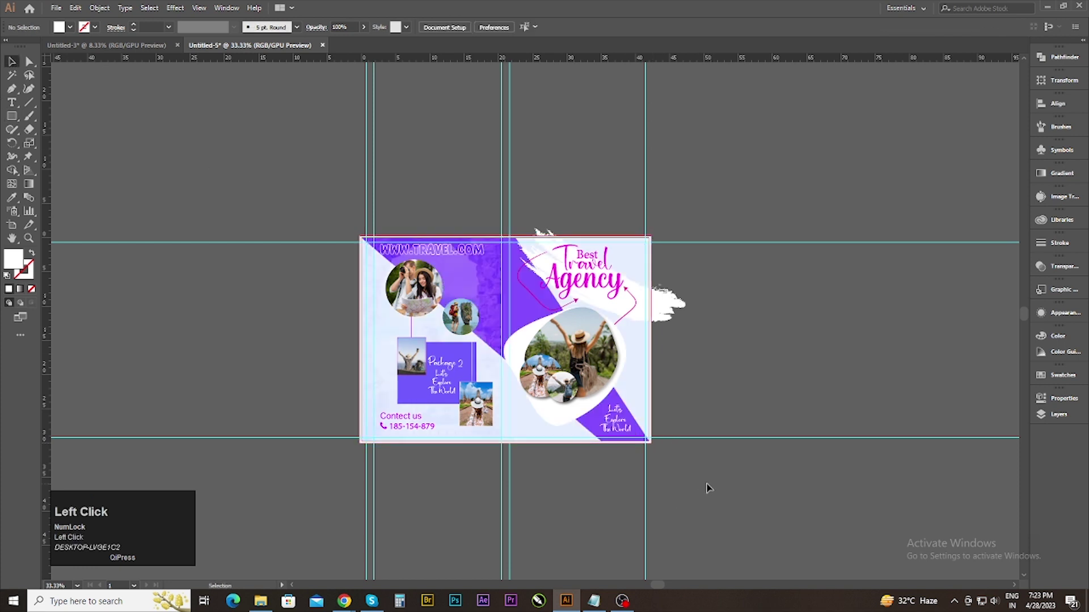
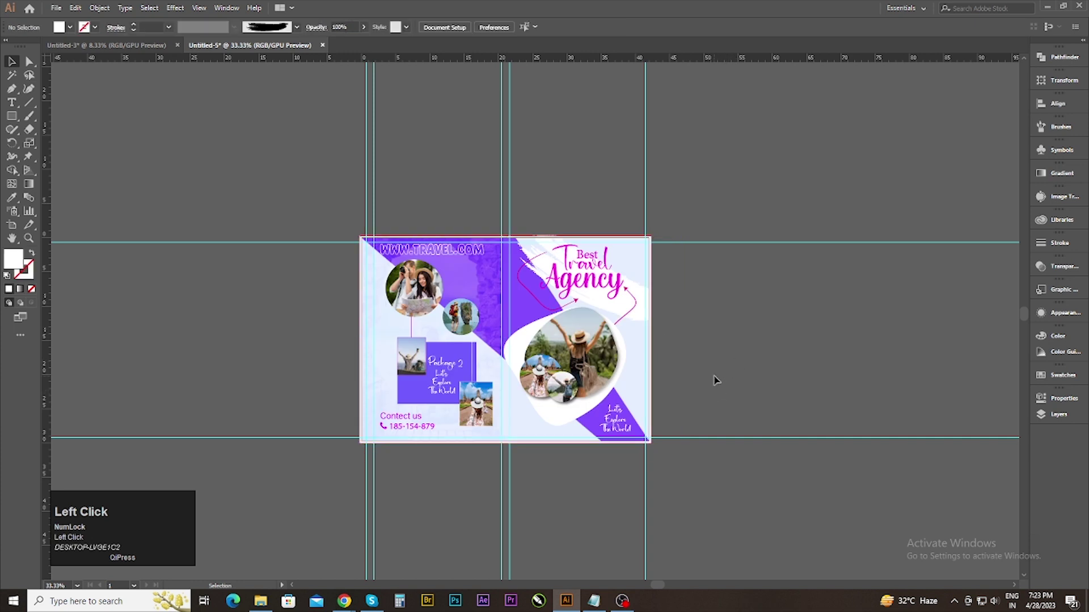
right_click(682, 392)
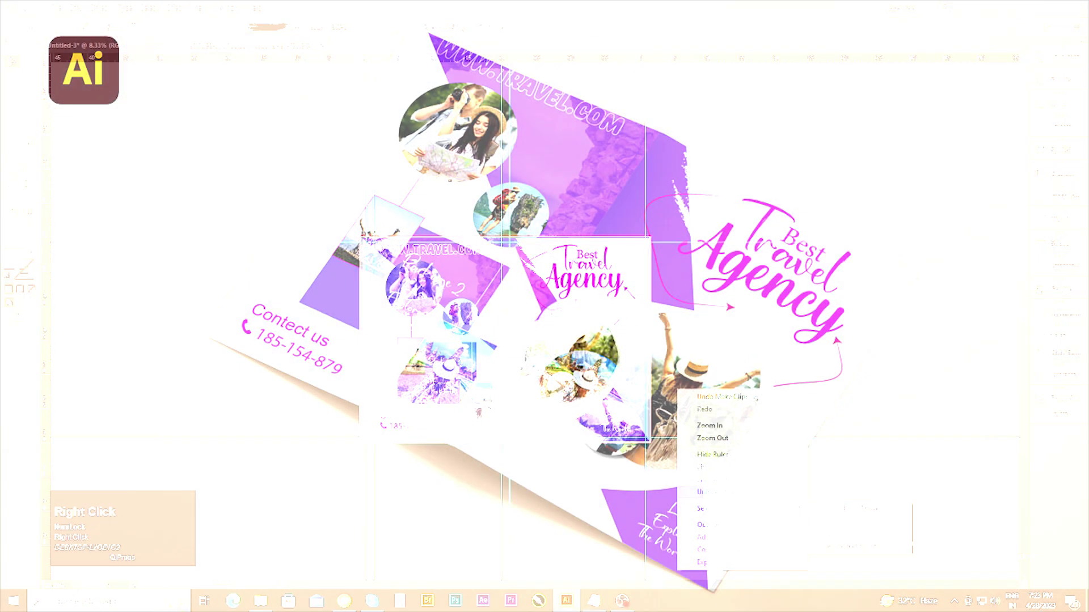